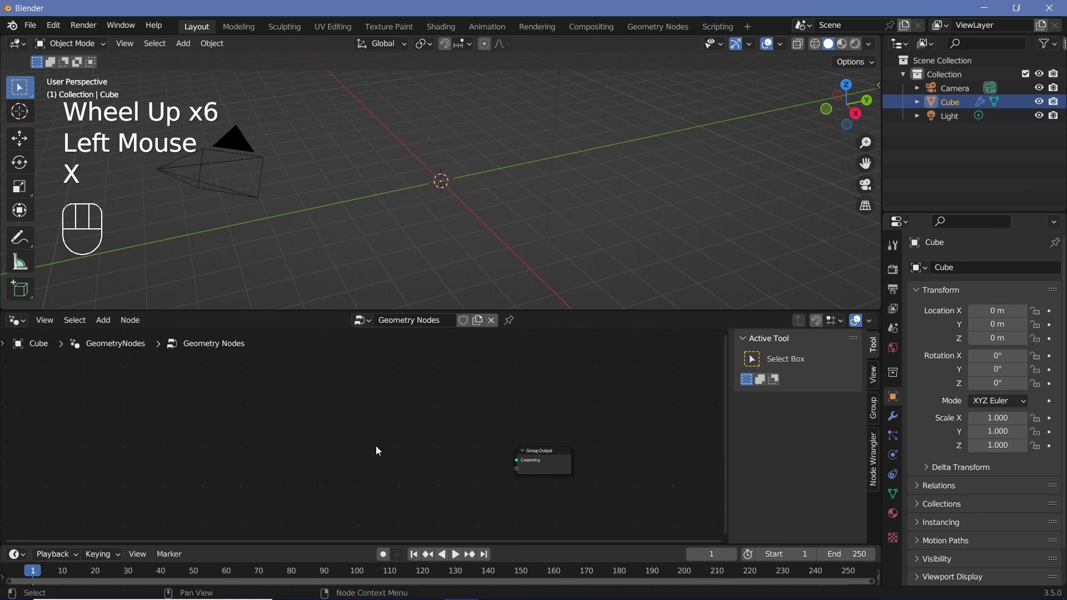
- Add a Cylinder node with Depth 10 m and feed its Mesh into the Group Output
{"action": "key", "text": "shift+a"}
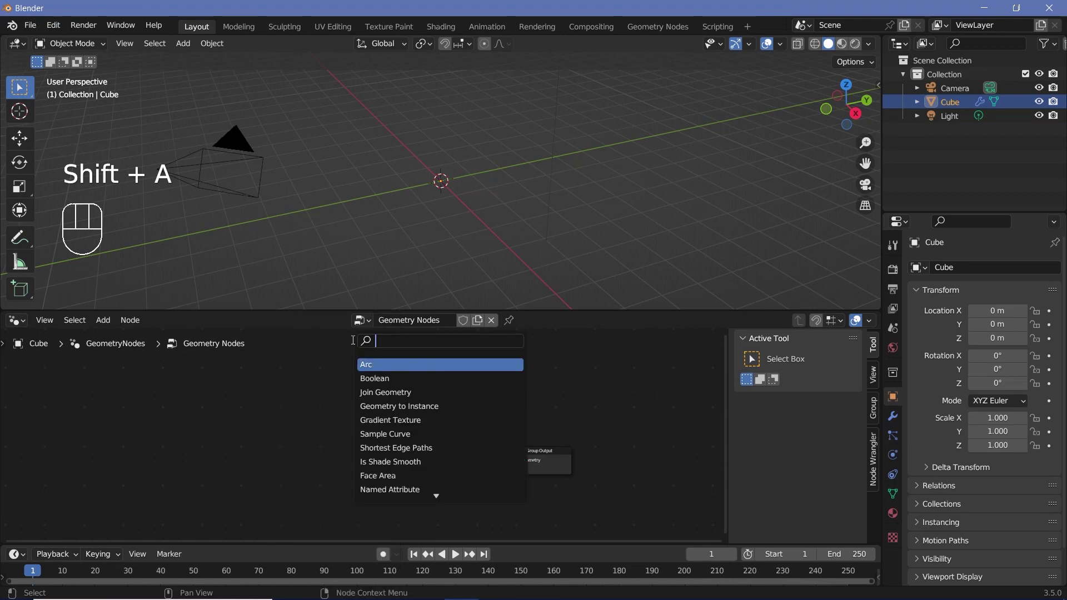
{"action": "left_click_drag", "start_coordinate": [373, 416], "coordinate": [519, 465]}
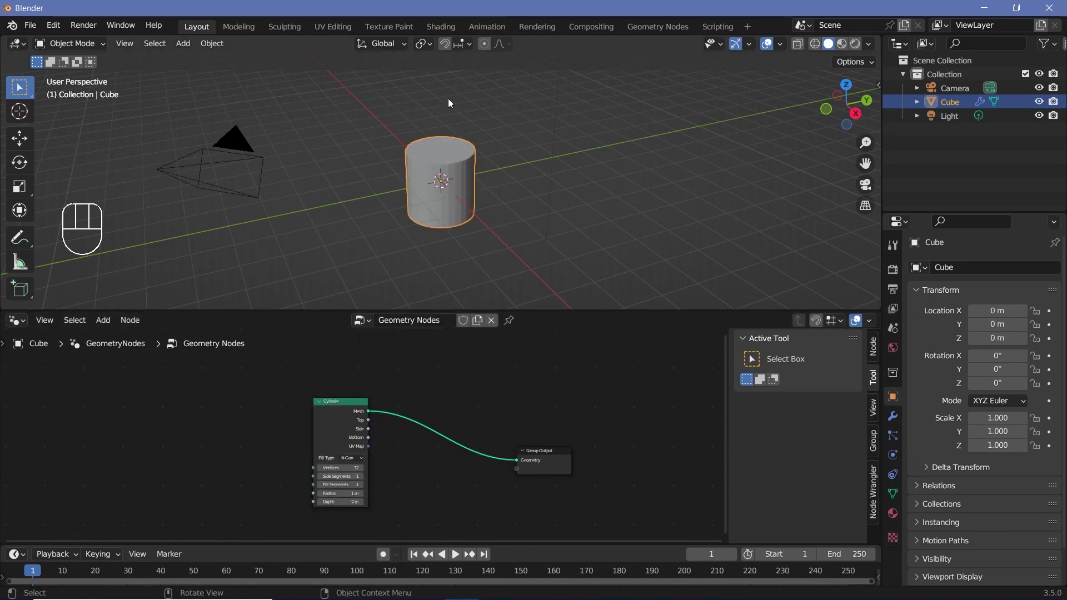
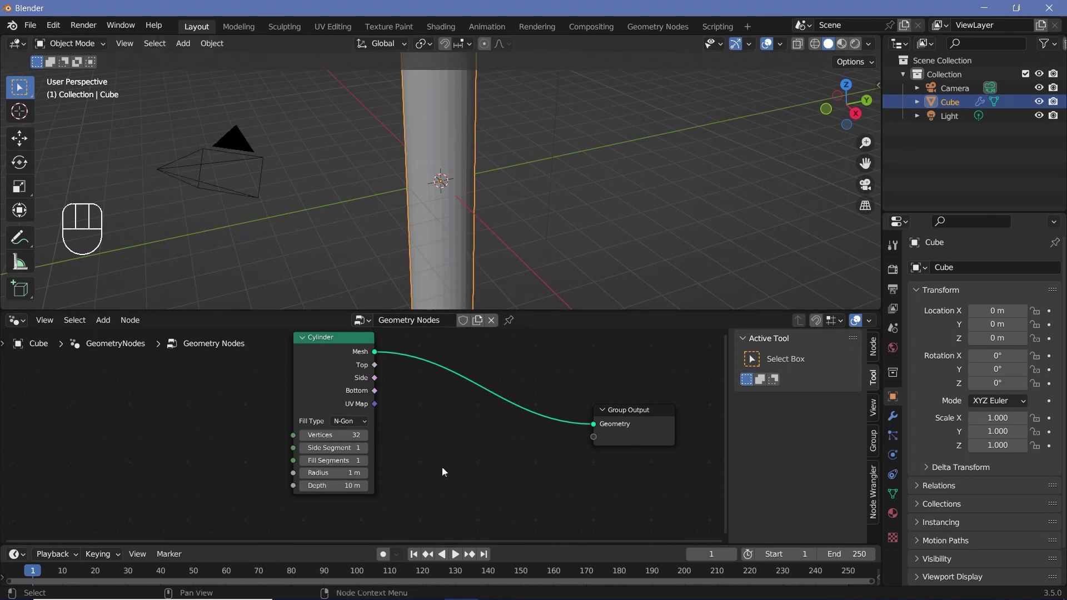
- Add a Transform Geometry node rotating the cylinder 90° on X with 64 side segments, checking it in wireframe
{"action": "key", "text": "shift+a"}
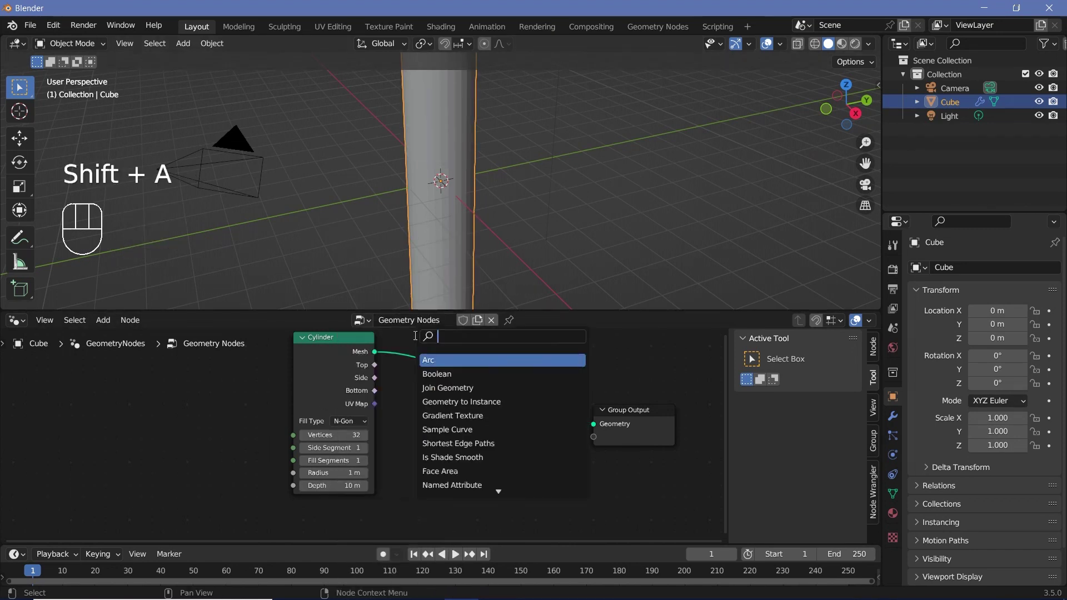
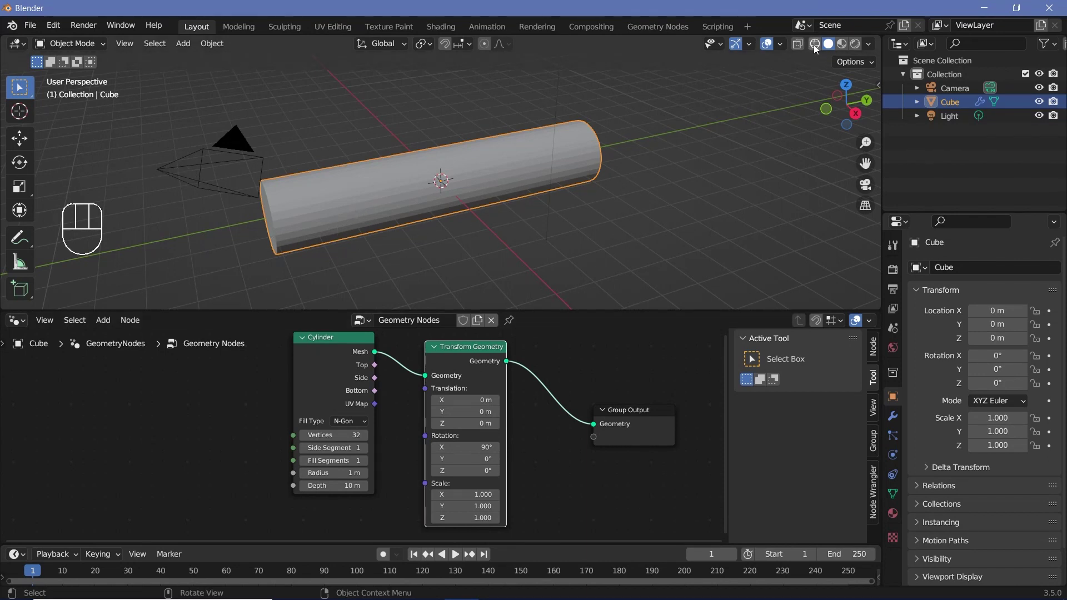
{"action": "left_click", "coordinate": [818, 48]}
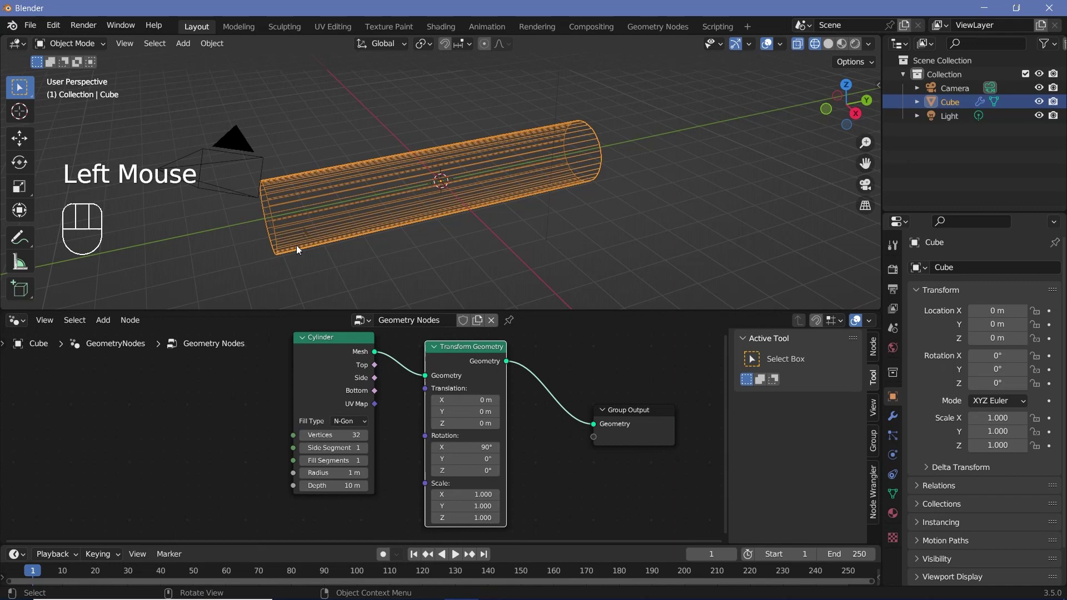
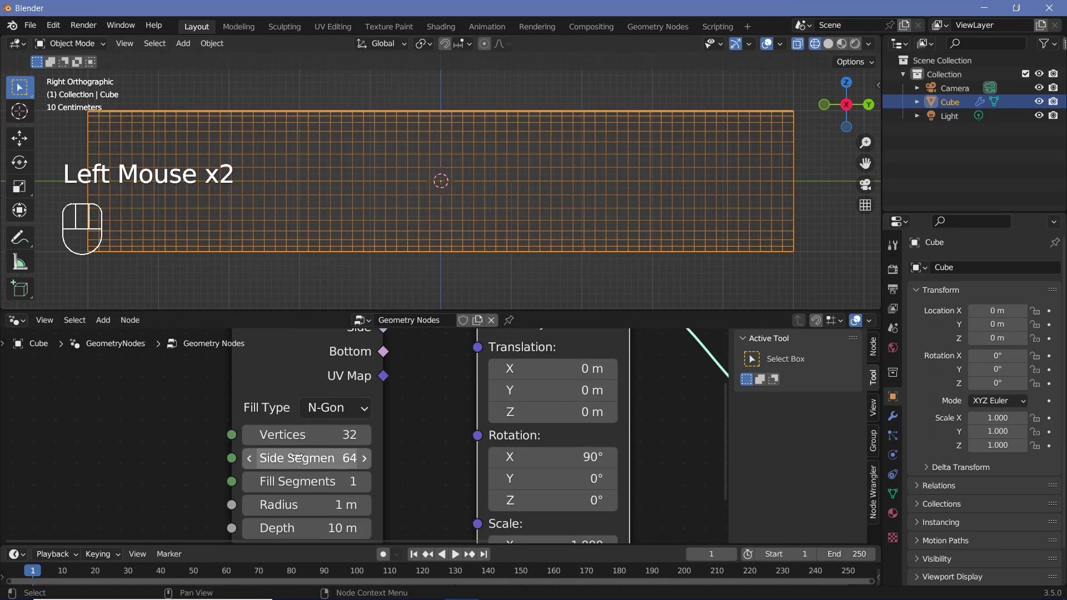
{"action": "middle_click", "coordinate": [496, 206]}
{"action": "scroll", "scroll_direction": "down", "scroll_amount": 3}
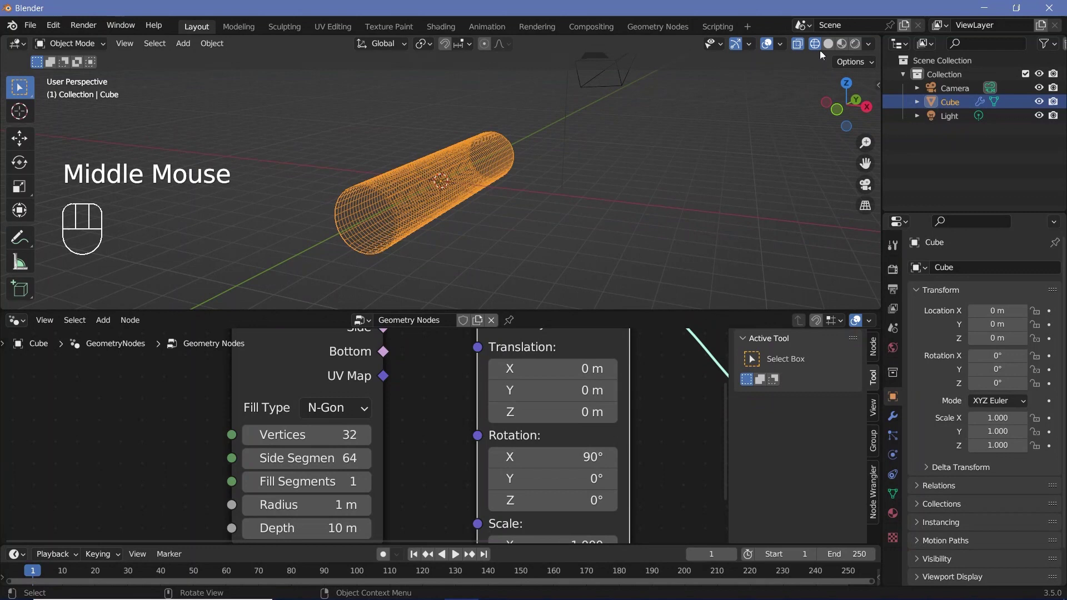
{"action": "left_click", "coordinate": [827, 49]}
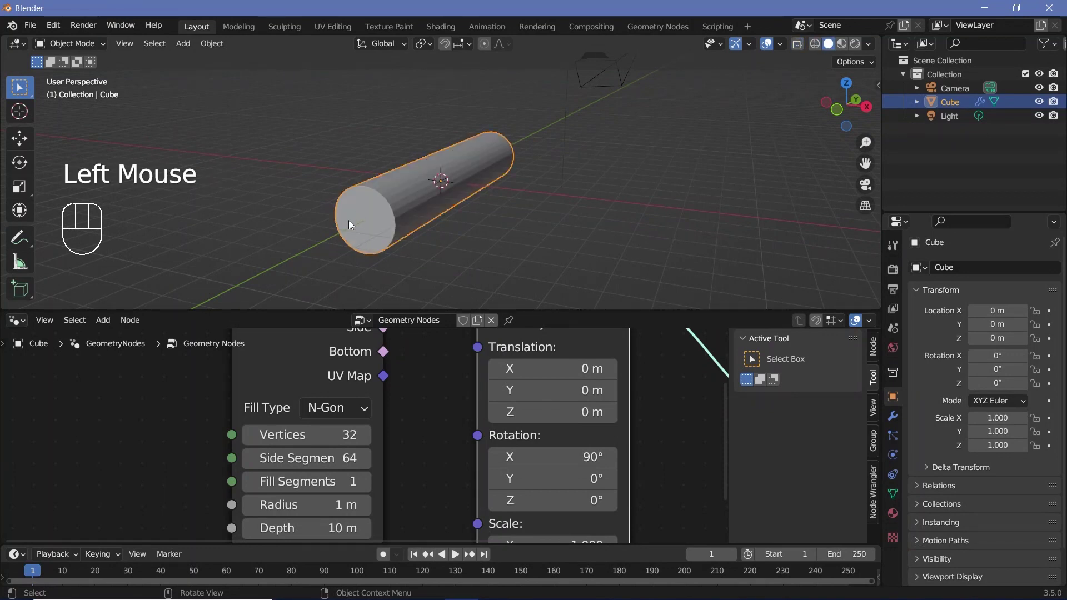
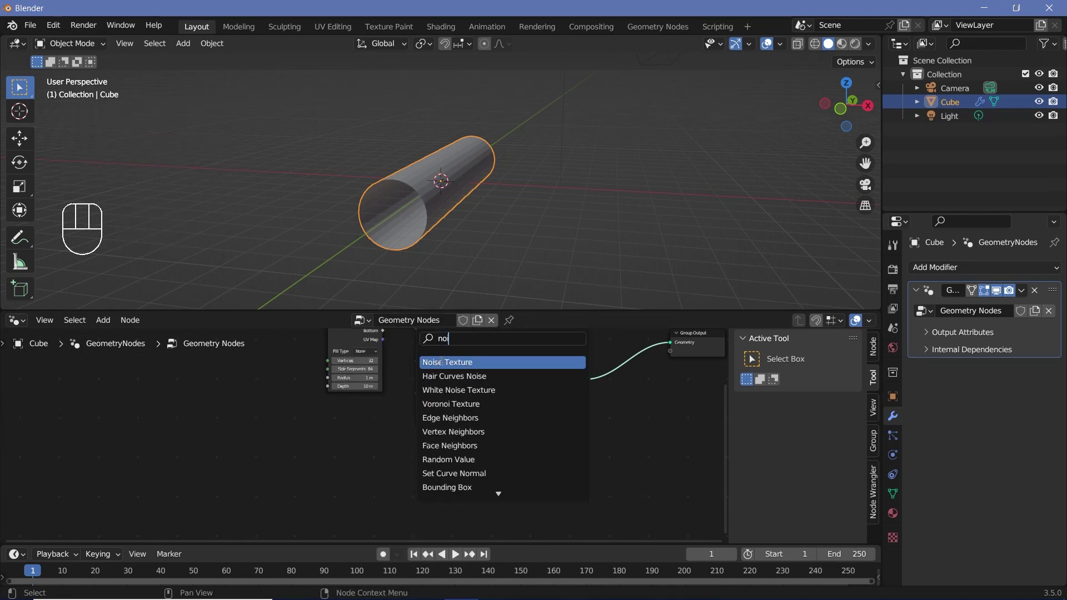
- Insert a Set Position node and drive its Offset with a Noise Texture to bump the tube walls
{"action": "left_click_drag", "start_coordinate": [353, 486], "coordinate": [349, 523]}
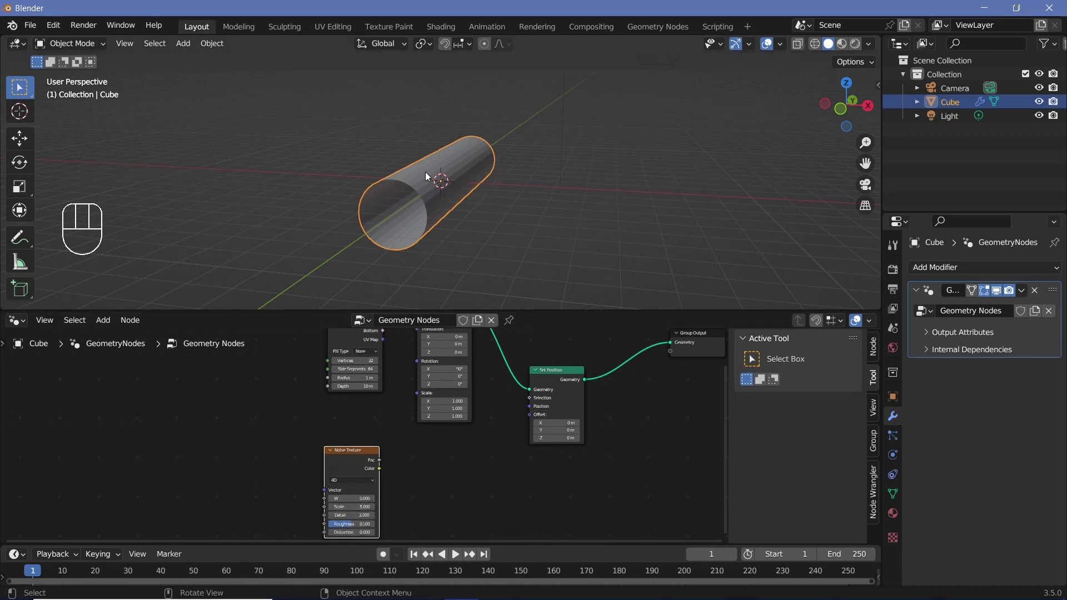
{"action": "left_click_drag", "start_coordinate": [384, 473], "coordinate": [534, 420]}
{"action": "left_click_drag", "start_coordinate": [444, 238], "coordinate": [456, 216]}
{"action": "left_click_drag", "start_coordinate": [458, 190], "coordinate": [446, 200]}
- Add a Vector Math Add node and drive the offset from the noise factor at scale 9.56
{"action": "key", "text": "shift+a"}
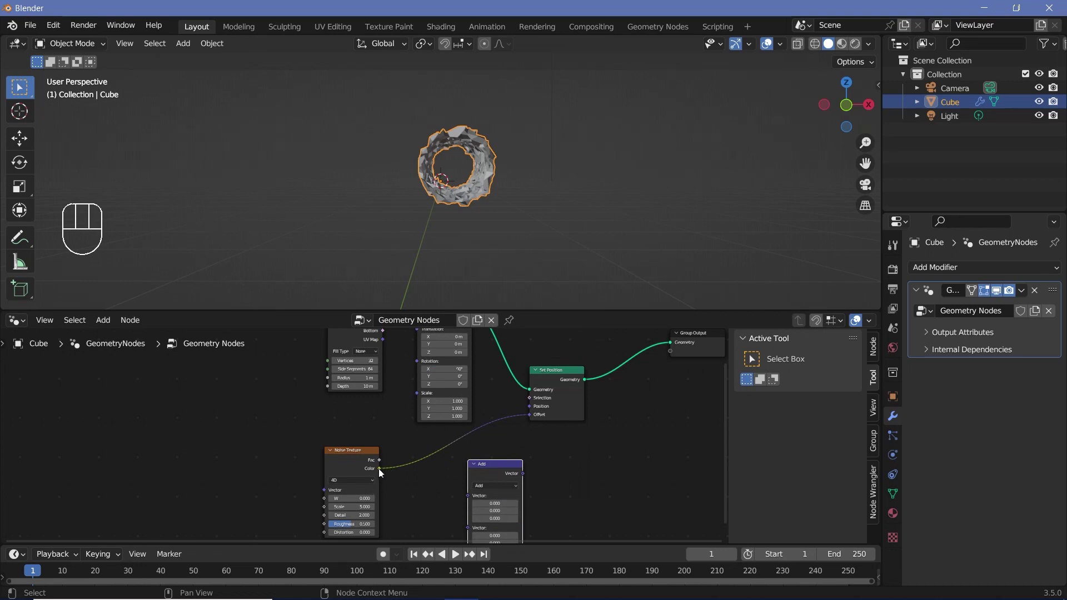
{"action": "left_click_drag", "start_coordinate": [471, 449], "coordinate": [534, 420]}
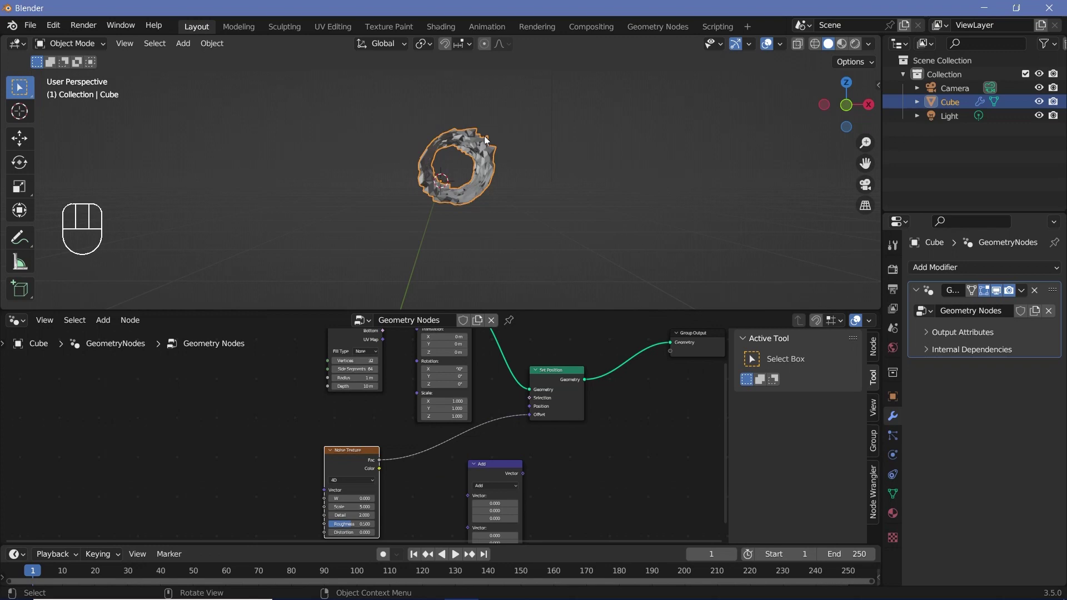
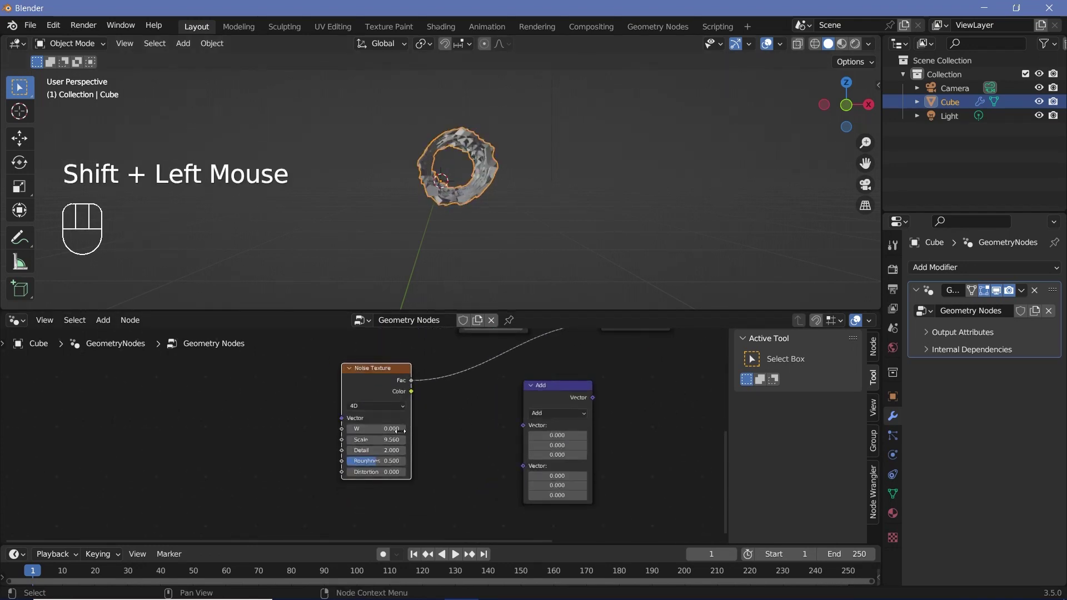
{"action": "middle_click", "coordinate": [462, 424]}
- Insert a vector Multiply of 5 on every axis between the noise colour and the Set Position offset
{"action": "key", "text": "shift+a"}
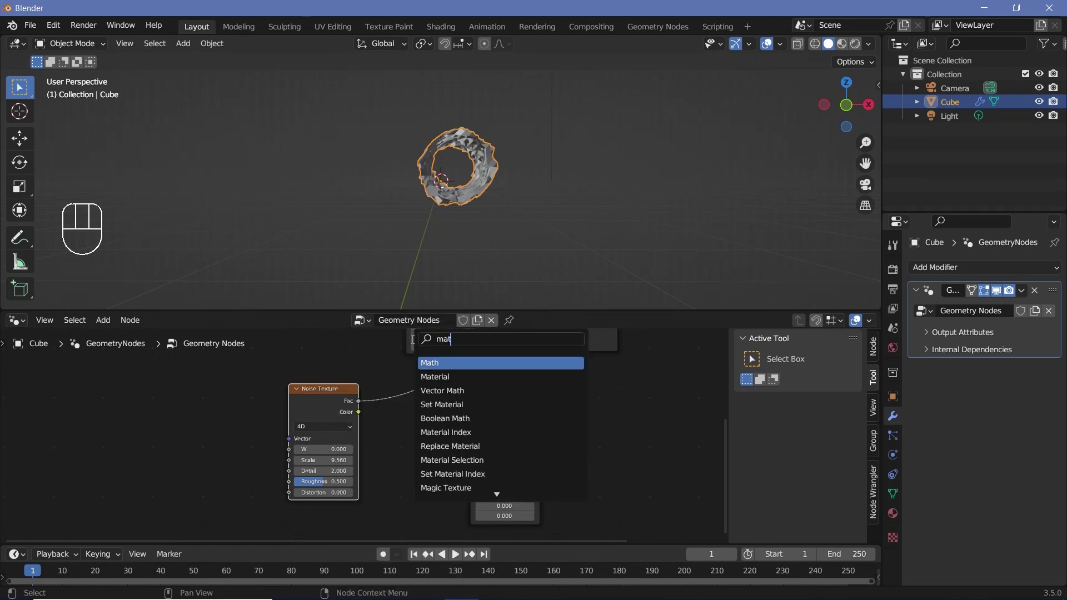
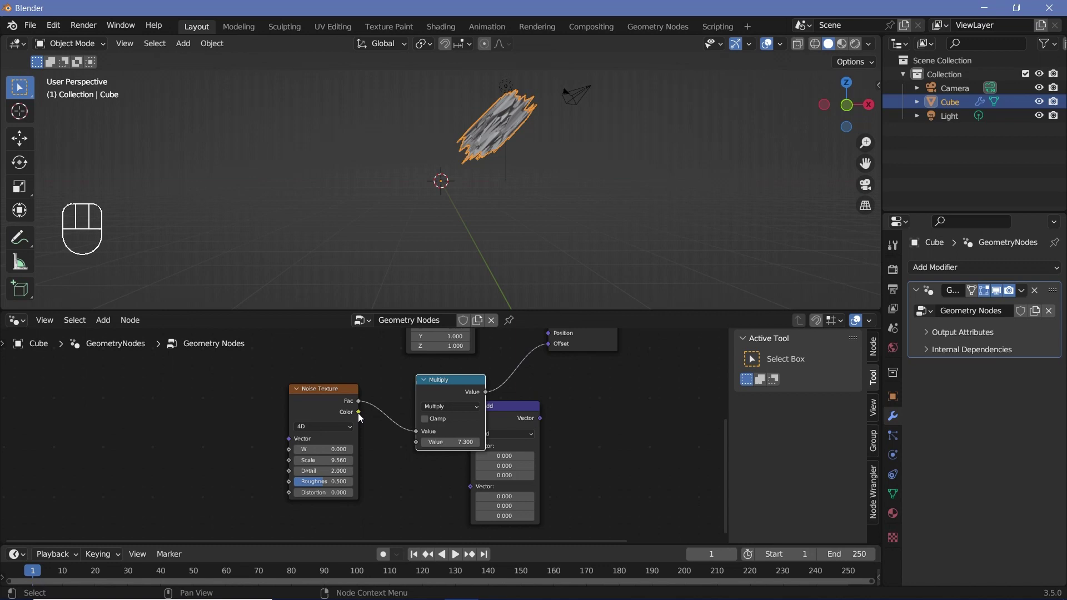
{"action": "left_click_drag", "start_coordinate": [362, 417], "coordinate": [500, 416]}
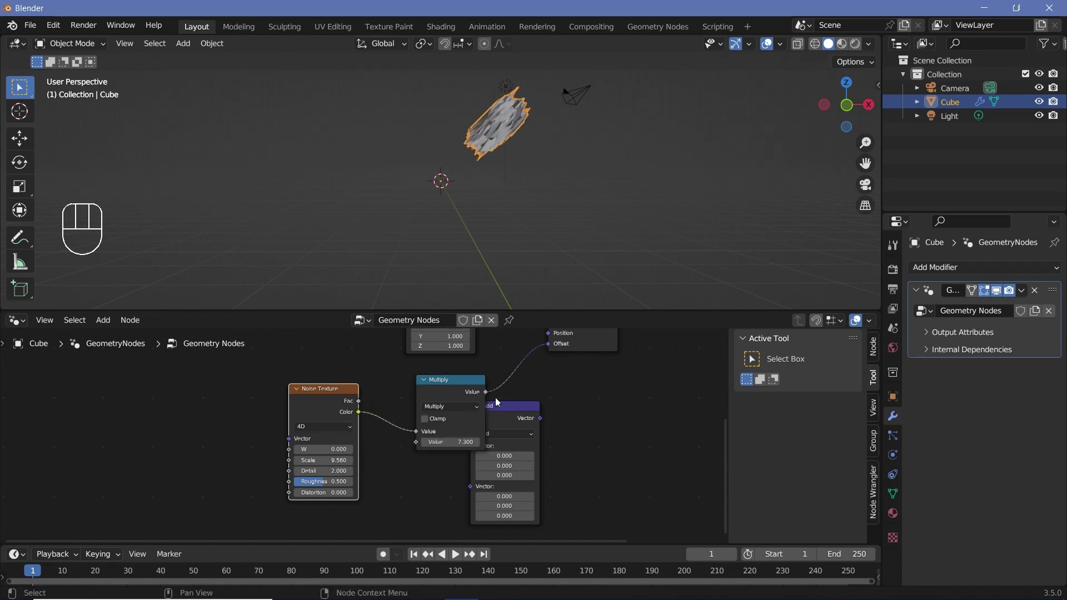
{"action": "left_click_drag", "start_coordinate": [450, 390], "coordinate": [426, 392]}
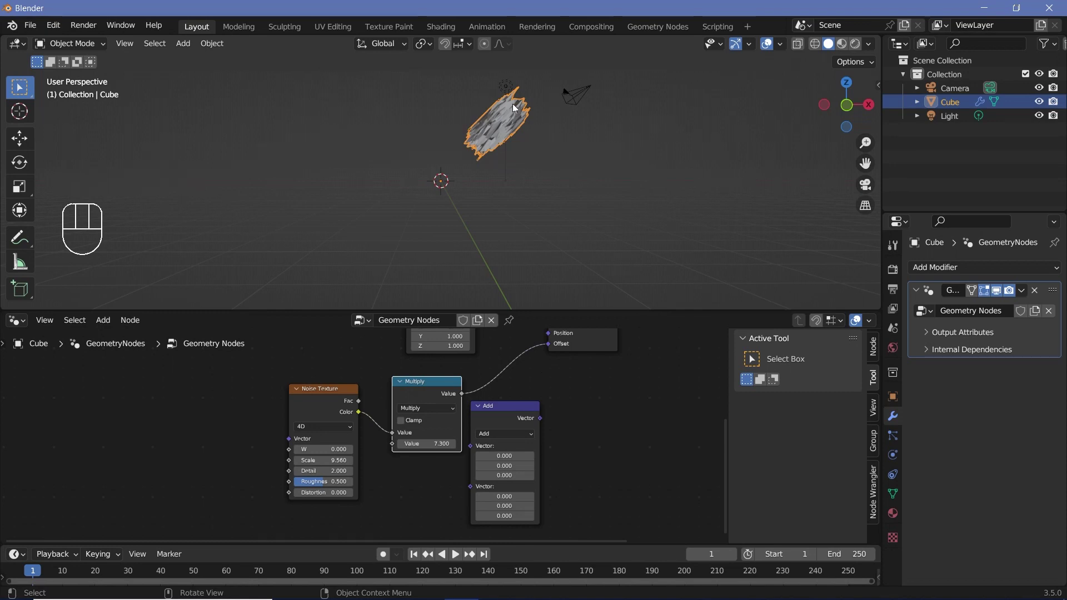
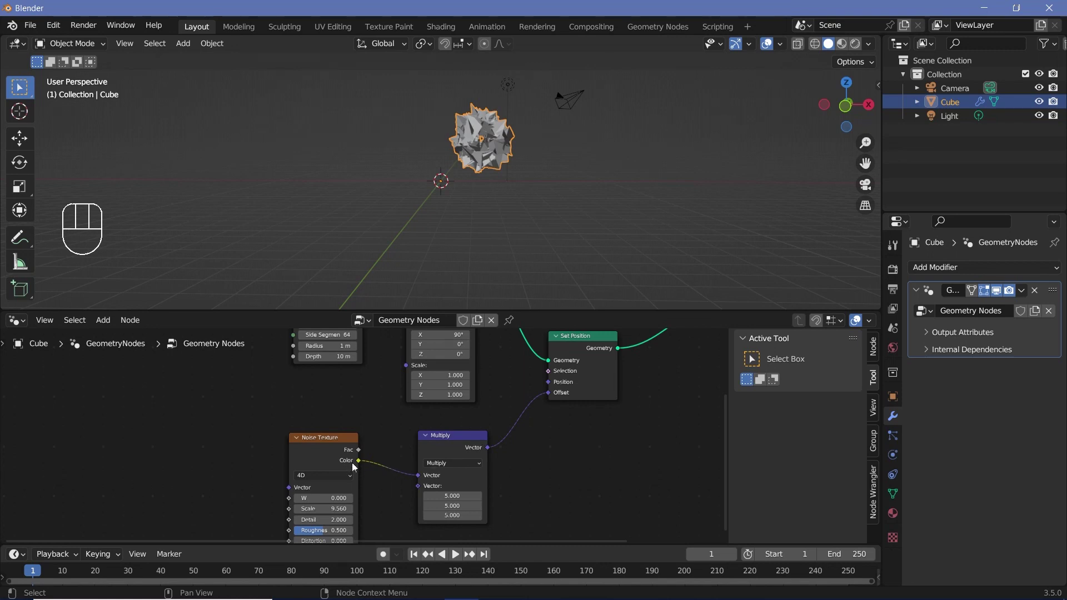
{"action": "left_click", "coordinate": [358, 466]}
{"action": "left_click", "coordinate": [359, 453]}
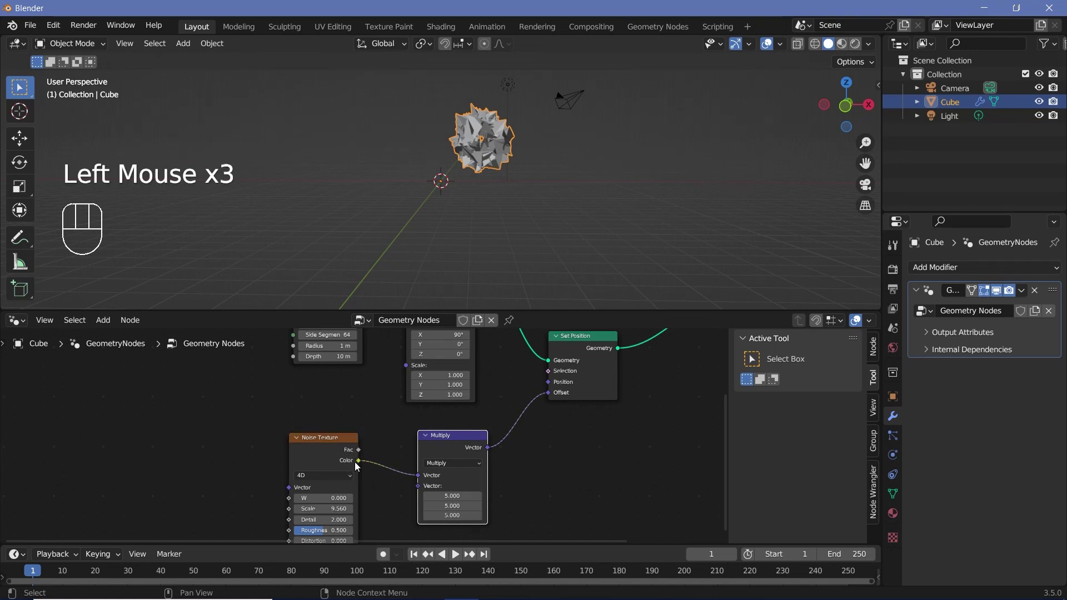
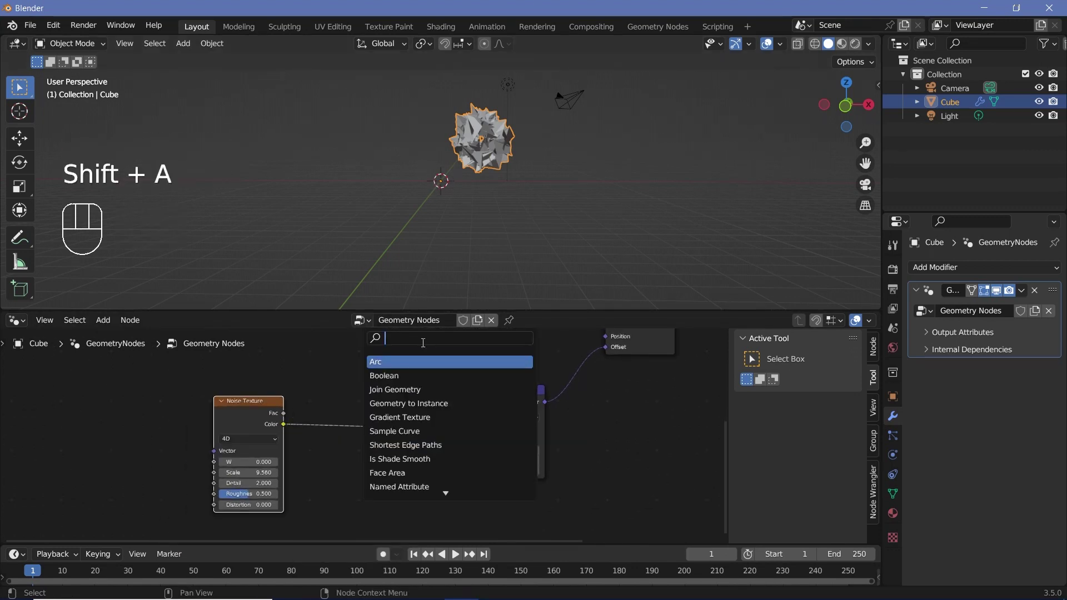
- Insert a vector Subtract of 0.5 before the Multiply, with multiplier 1 and noise Scale 1
{"action": "left_click_drag", "start_coordinate": [385, 431], "coordinate": [379, 402]}
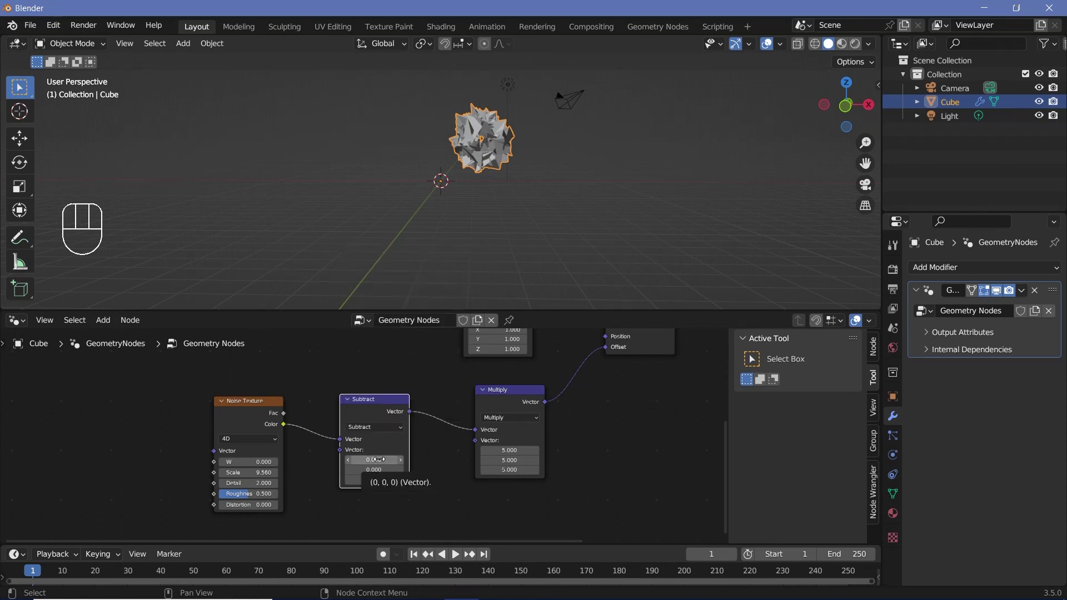
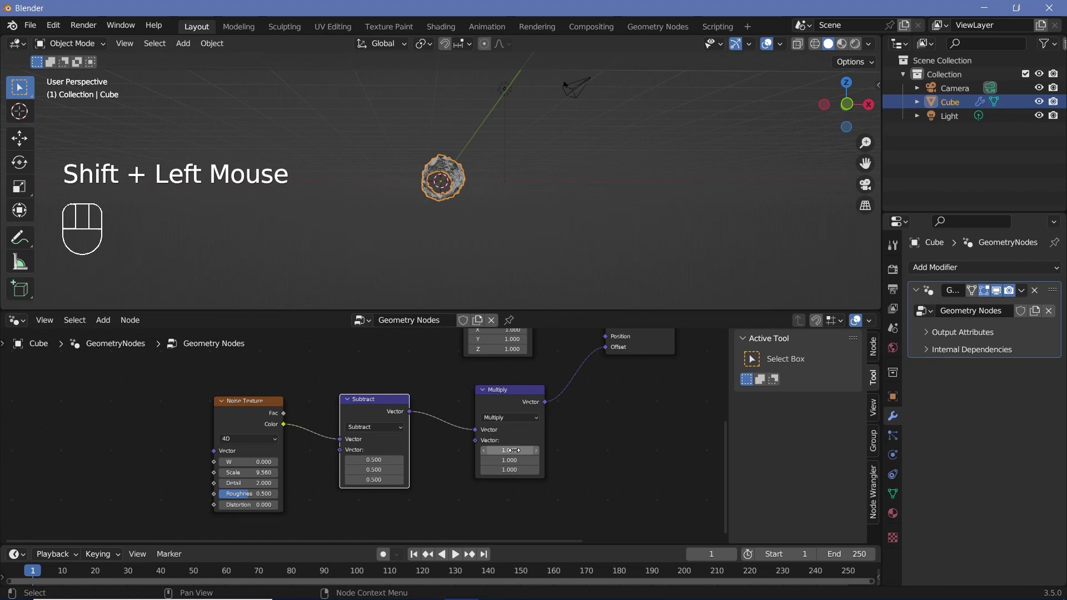
{"action": "left_click", "coordinate": [512, 393]}
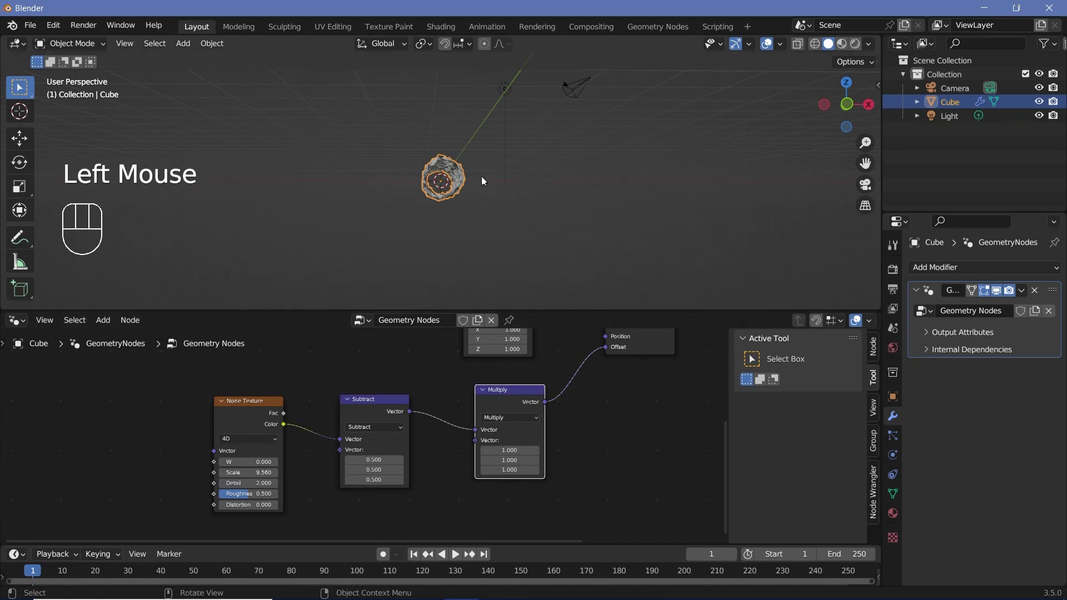
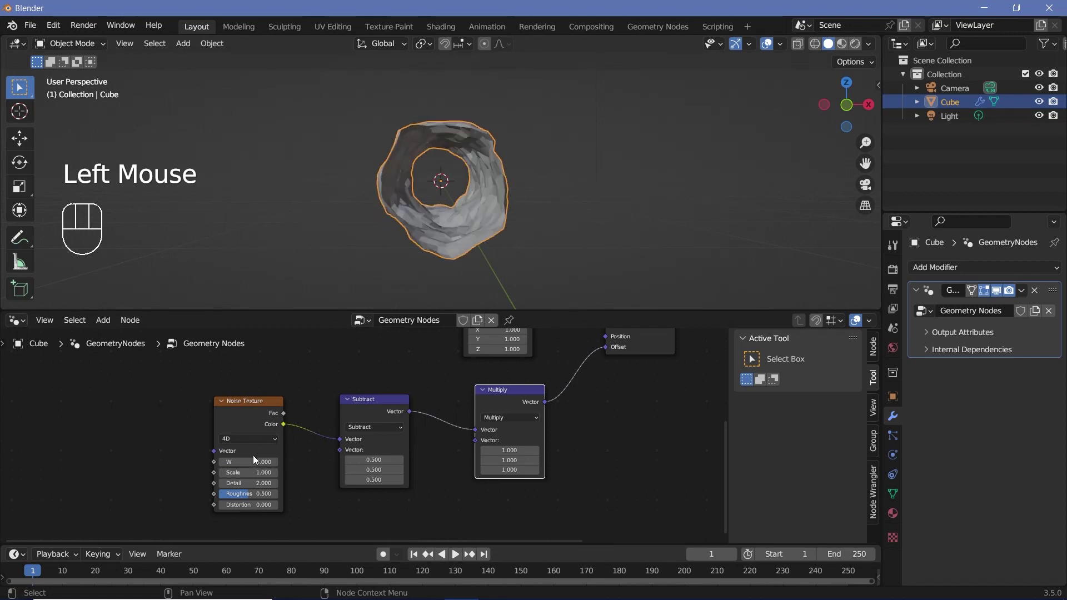
- Orbit and pan along the tunnel to inspect the gentler lumpy surface
{"action": "left_click_drag", "start_coordinate": [488, 190], "coordinate": [497, 186]}
{"action": "key", "text": "KP_7"}
{"action": "scroll", "scroll_direction": "down", "scroll_amount": 3}
{"action": "left_click_drag", "start_coordinate": [477, 180], "coordinate": [427, 245]}
{"action": "scroll", "scroll_direction": "up", "scroll_amount": 3}
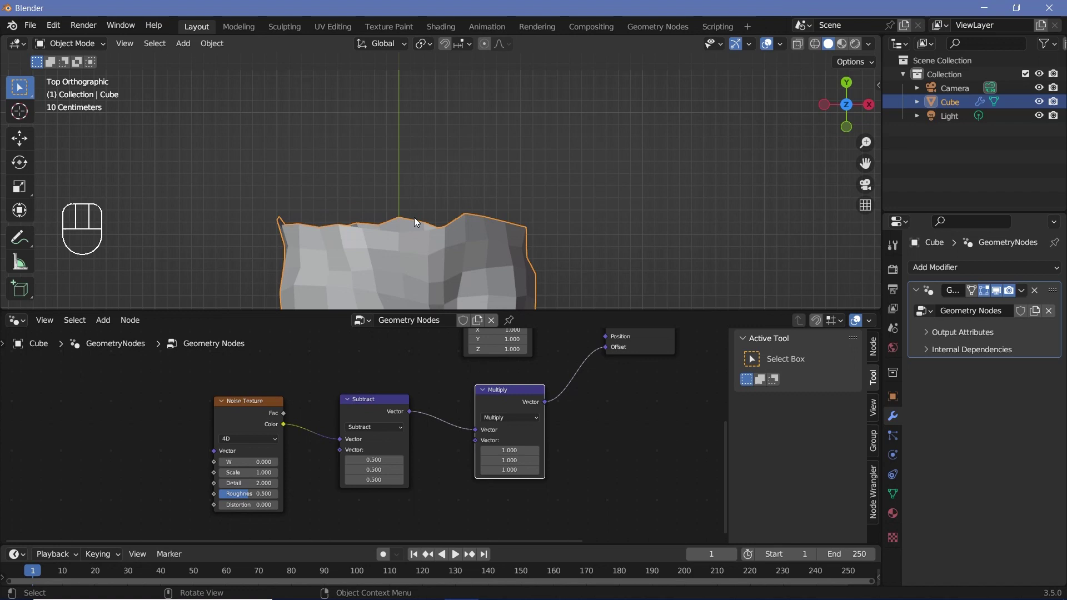
{"action": "scroll", "scroll_direction": "down", "scroll_amount": 3}
{"action": "scroll", "scroll_direction": "up", "scroll_amount": 3}
{"action": "left_click_drag", "start_coordinate": [424, 245], "coordinate": [306, 187]}
{"action": "scroll", "scroll_direction": "down", "scroll_amount": 3}
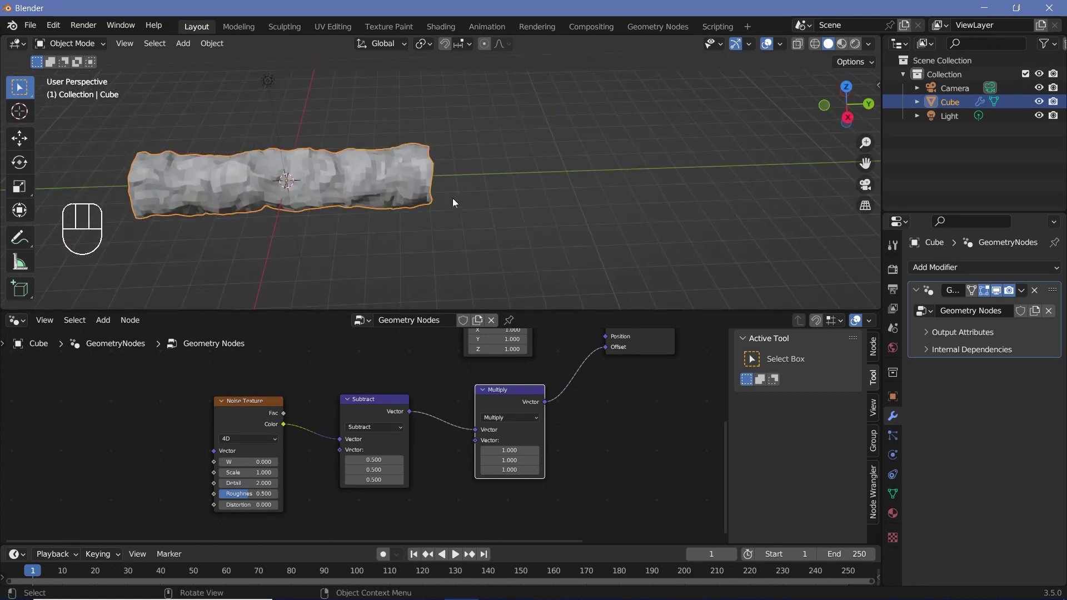
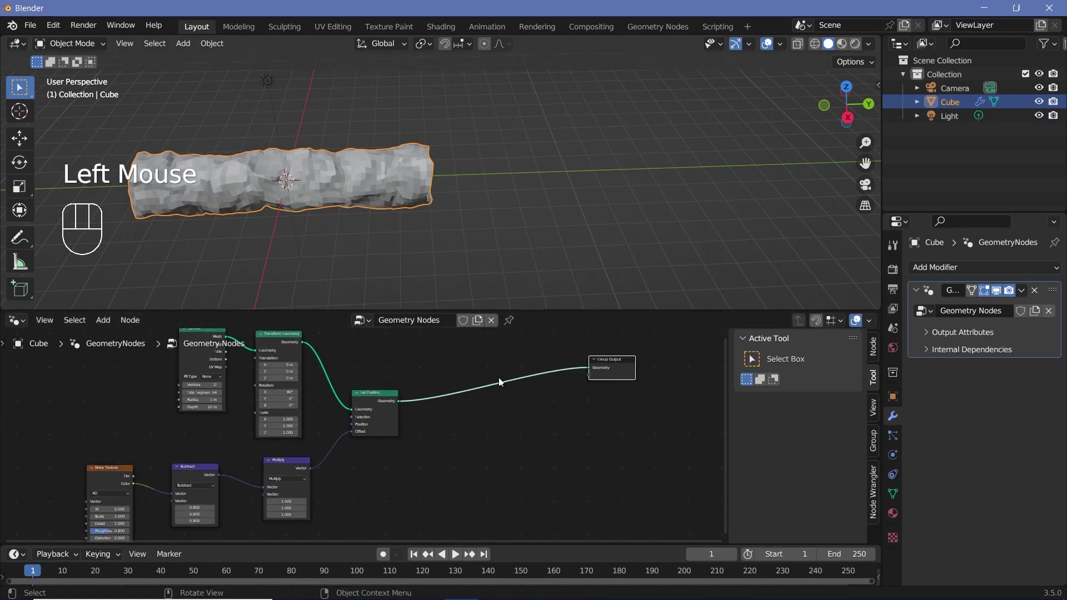
- Add Transform Geometry and Join Geometry nodes and wire the Join into the output
{"action": "key", "text": "shift+a"}
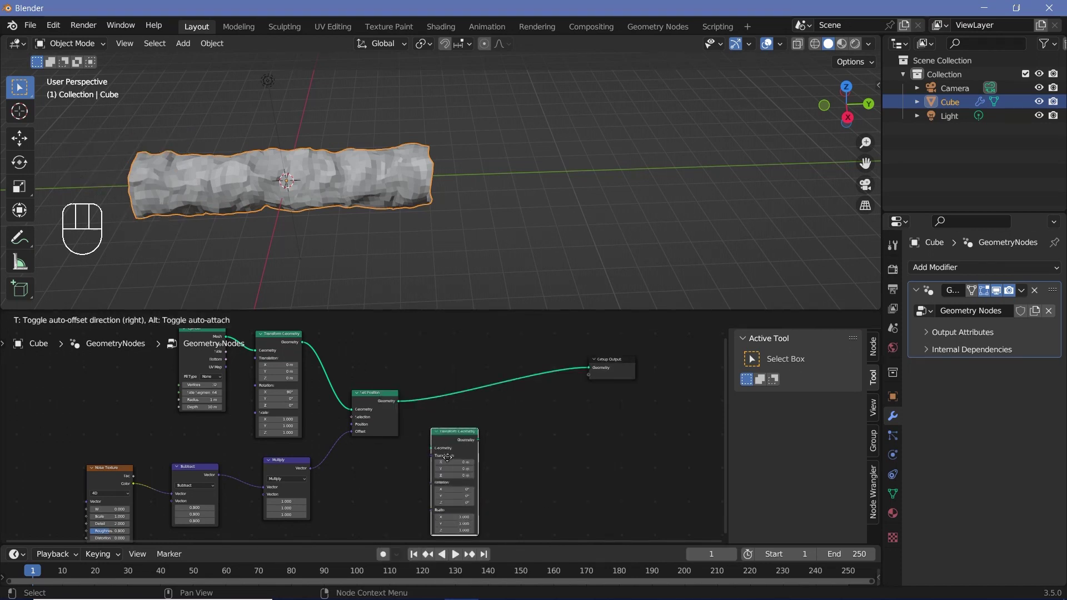
{"action": "key", "text": "shift+a"}
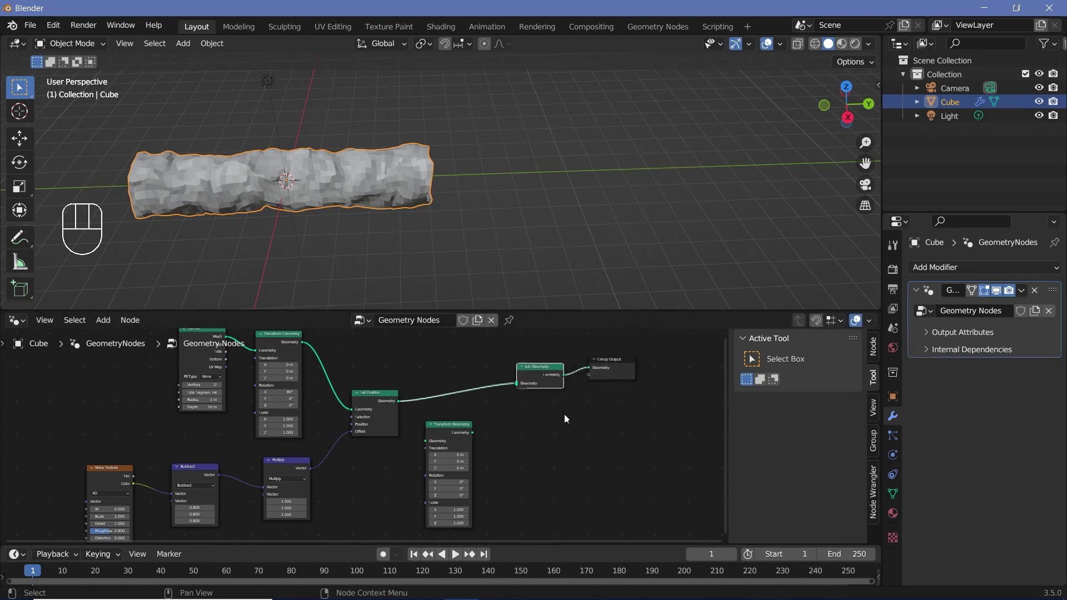
{"action": "left_click_drag", "start_coordinate": [405, 410], "coordinate": [429, 443]}
{"action": "left_click_drag", "start_coordinate": [476, 436], "coordinate": [516, 392]}
- Feed the displaced mesh into the second Transform Geometry, mirrored with Scale Y -1
{"action": "middle_click", "coordinate": [516, 436]}
{"action": "scroll", "scroll_direction": "up", "scroll_amount": 3}
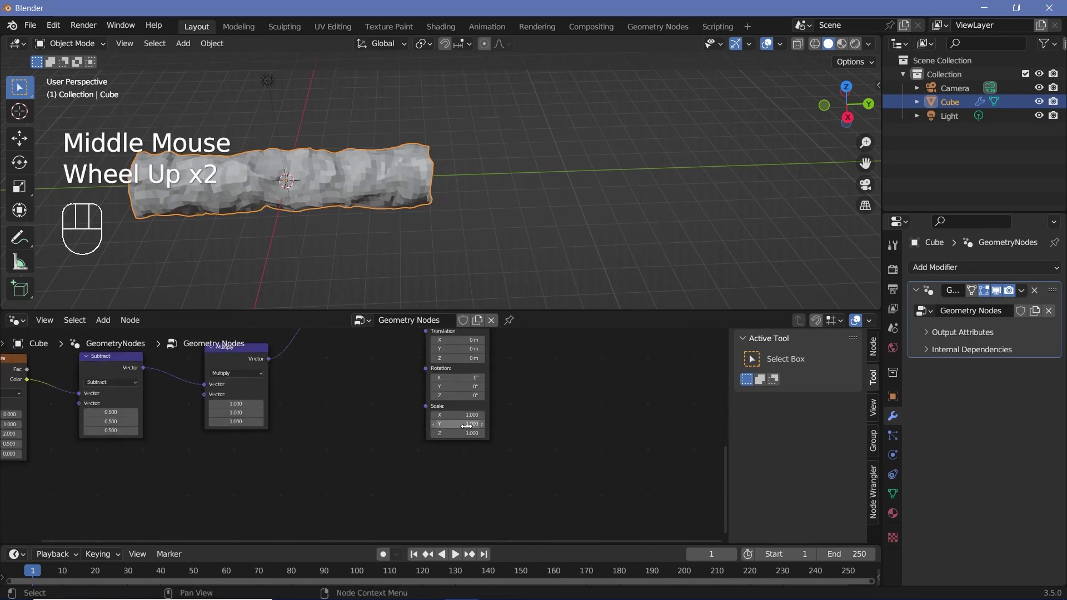
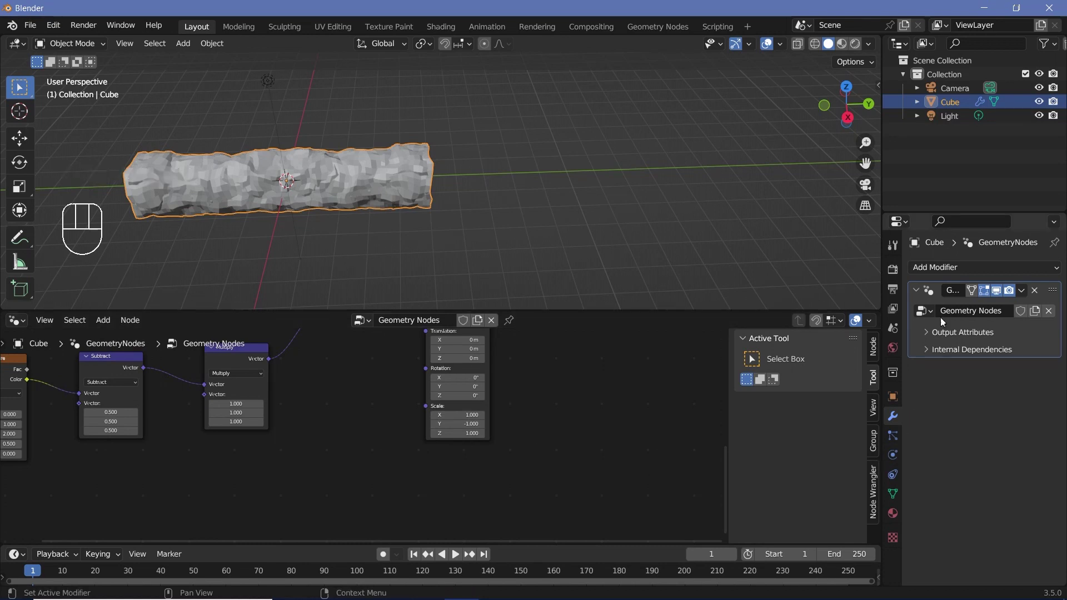
{"action": "left_click_drag", "start_coordinate": [950, 270], "coordinate": [798, 434]}
{"action": "middle_click", "coordinate": [797, 434]}
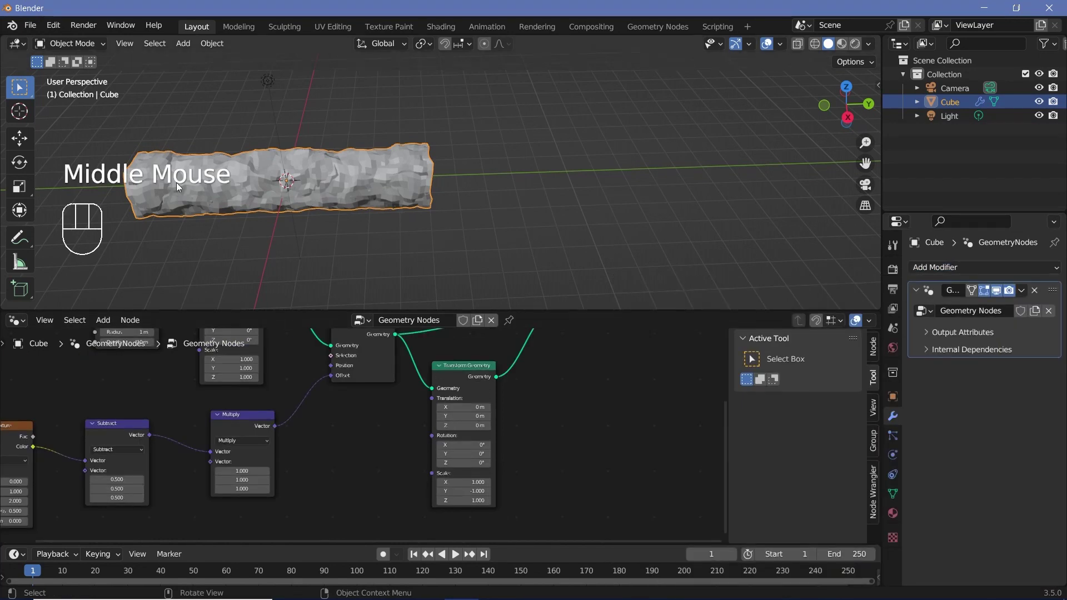
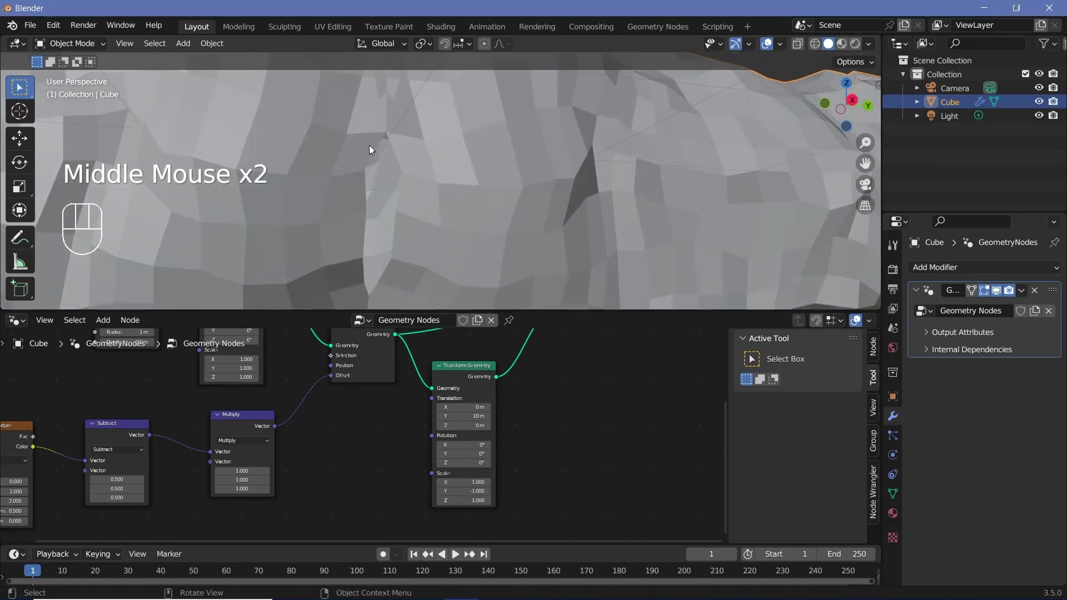
- Offset the mirrored copy 10 m on Y and set the Multiply Y to 0 to stop displacement along Y
{"action": "scroll", "scroll_direction": "down", "scroll_amount": 3}
{"action": "middle_click", "coordinate": [383, 195]}
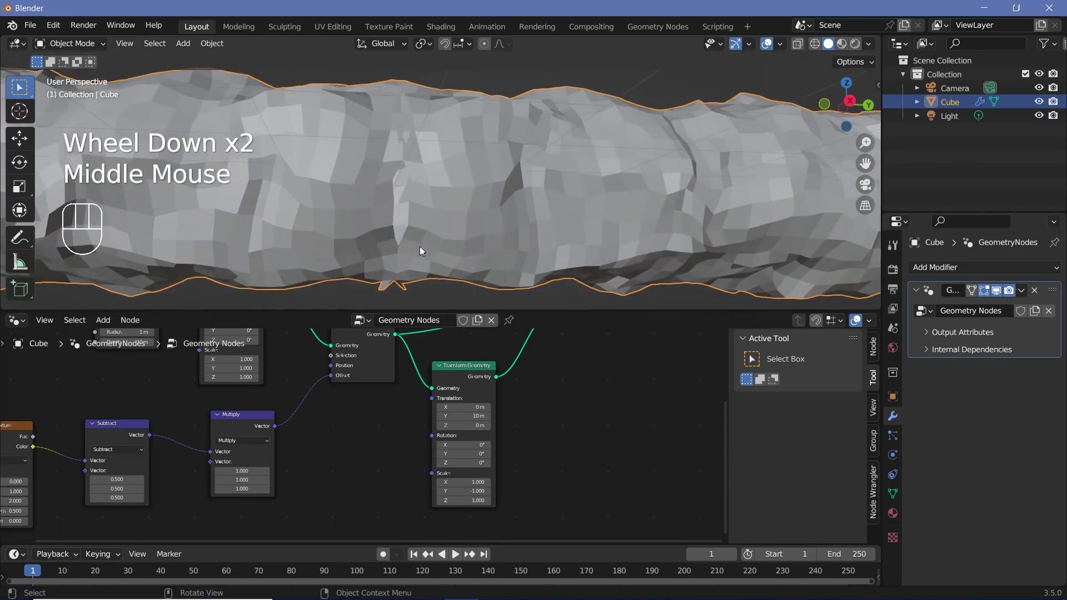
{"action": "left_click_drag", "start_coordinate": [421, 273], "coordinate": [422, 270]}
{"action": "middle_click", "coordinate": [409, 306]}
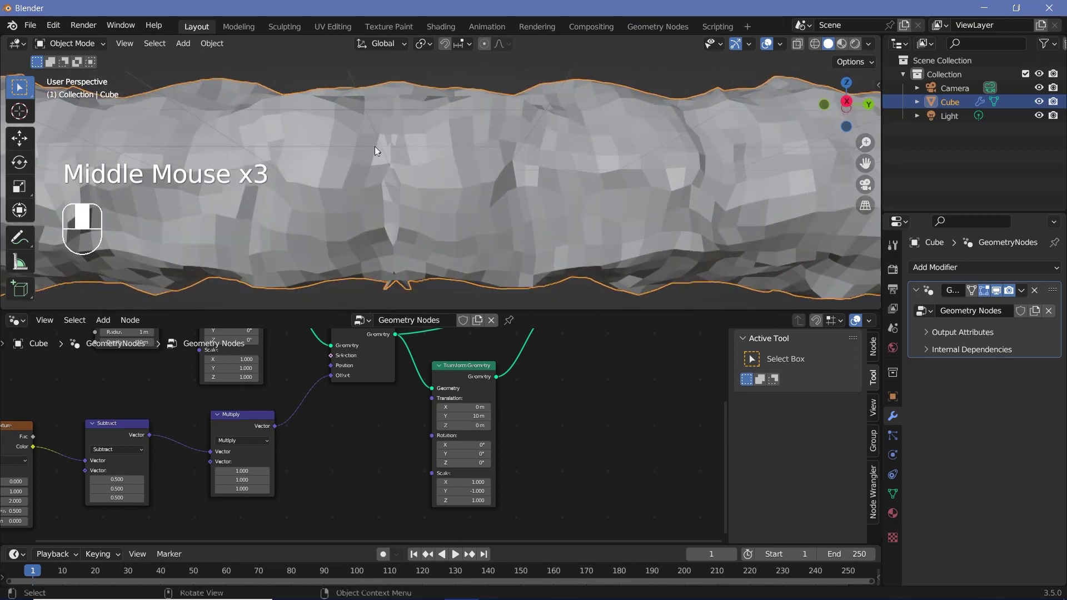
{"action": "middle_click", "coordinate": [336, 490]}
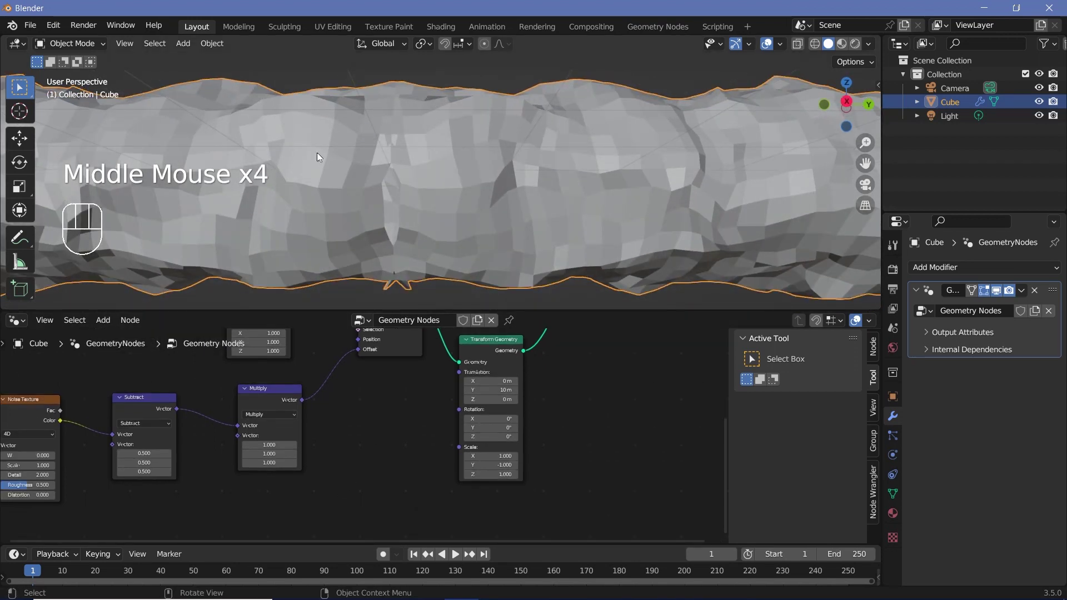
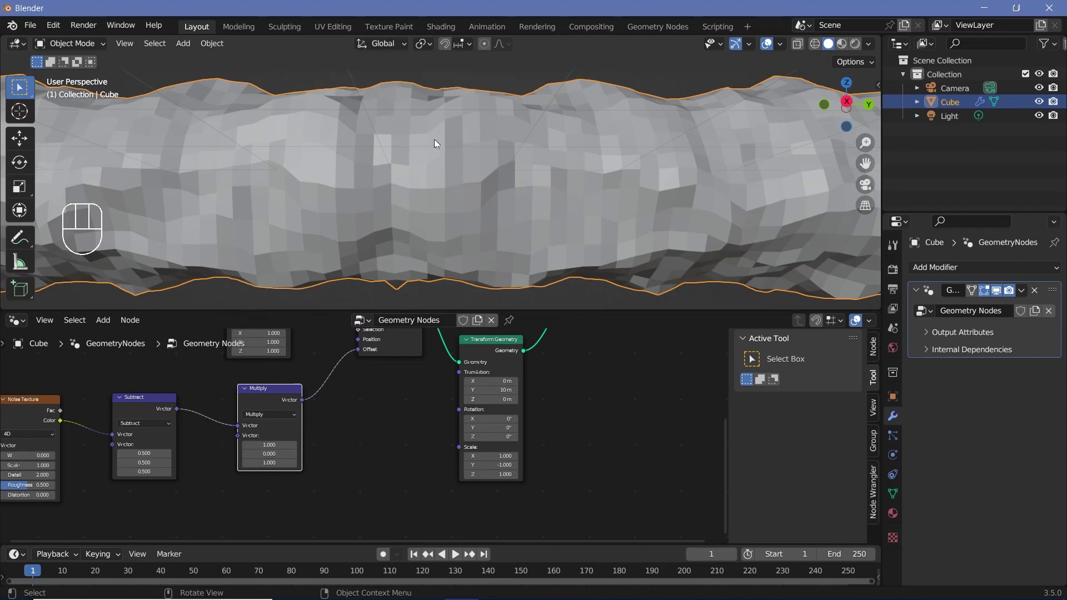
{"action": "left_click_drag", "start_coordinate": [439, 156], "coordinate": [667, 207]}
- Duplicate the tunnel object as Cube.001 with Alt+D to extend the tunnel
{"action": "left_click", "coordinate": [283, 399]}
{"action": "scroll", "scroll_direction": "down", "scroll_amount": 3}
{"action": "left_click_drag", "start_coordinate": [475, 243], "coordinate": [287, 234]}
{"action": "key", "text": "alt+d"}
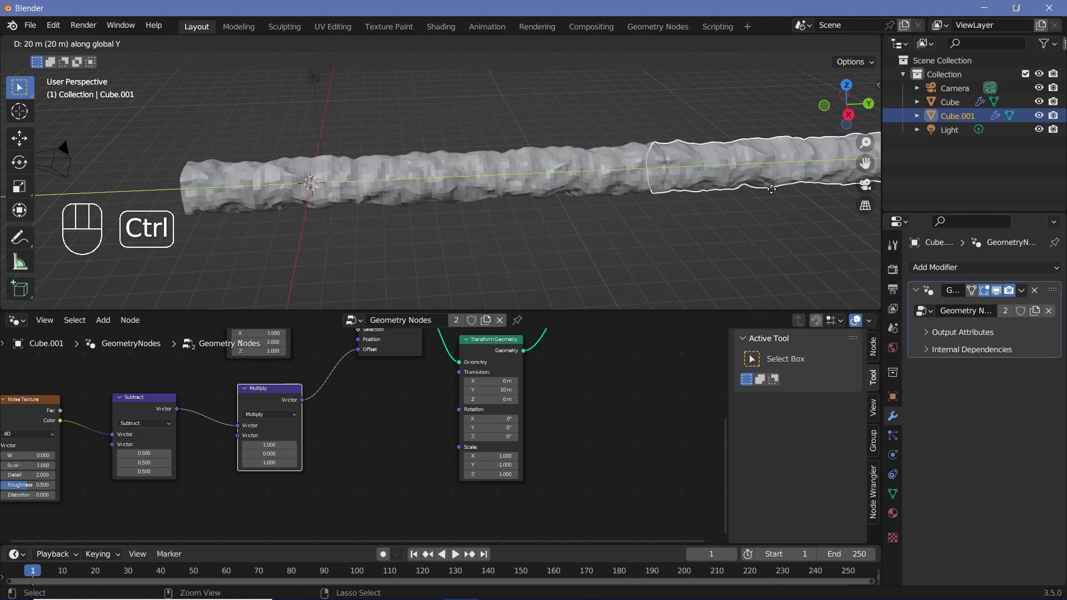
- Orbit around the duplicated section to check it sits end to end with the original tunnel
{"action": "left_click_drag", "start_coordinate": [640, 187], "coordinate": [460, 180]}
{"action": "scroll", "scroll_direction": "up", "scroll_amount": 3}
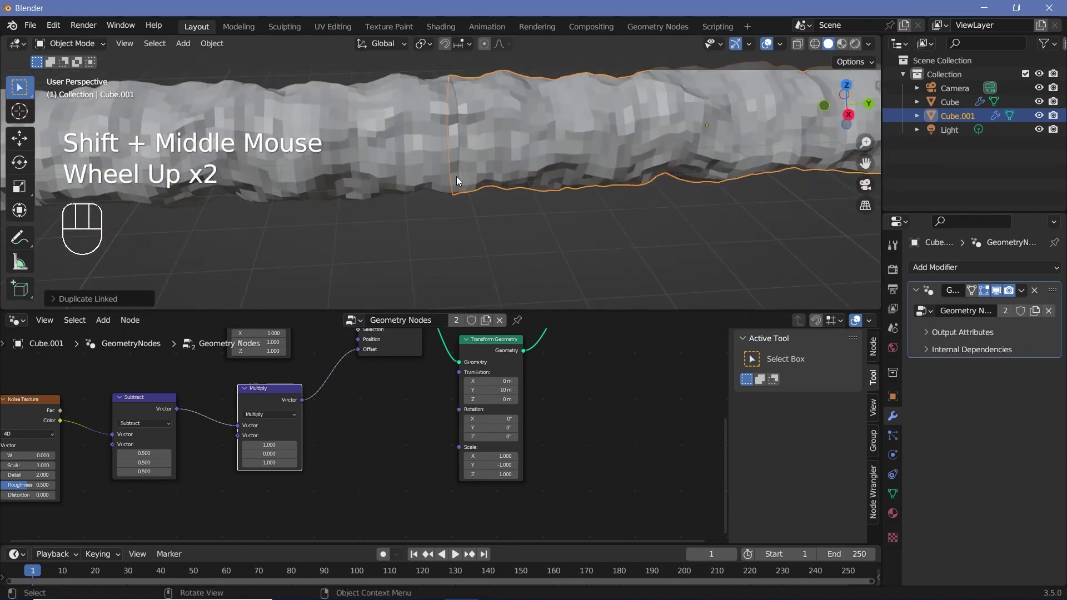
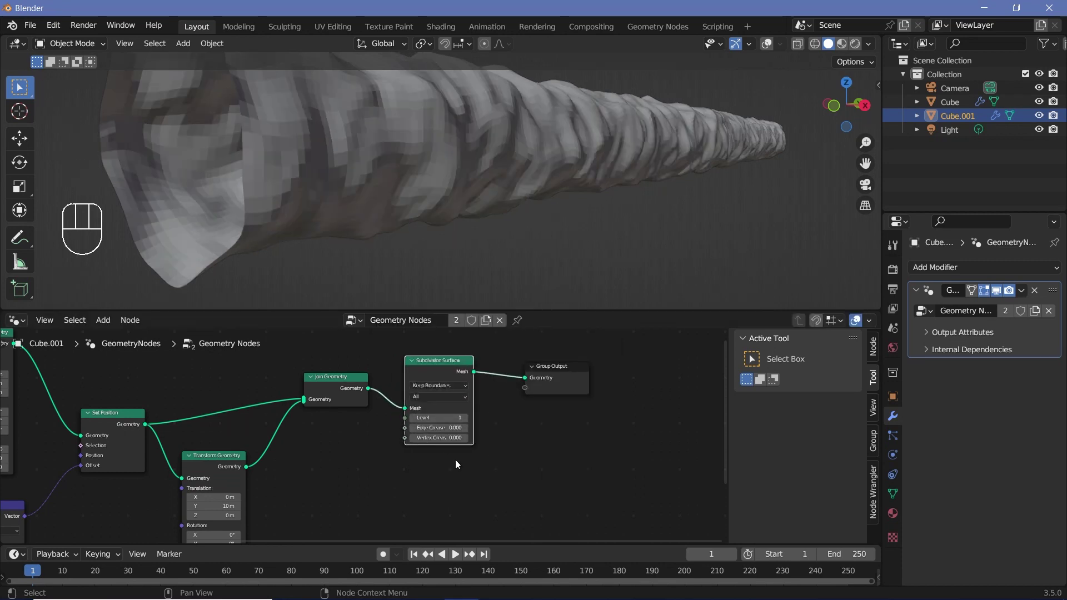
- Raise the Subdivision Surface node to level 2
{"action": "left_click_drag", "start_coordinate": [467, 418], "coordinate": [504, 468]}
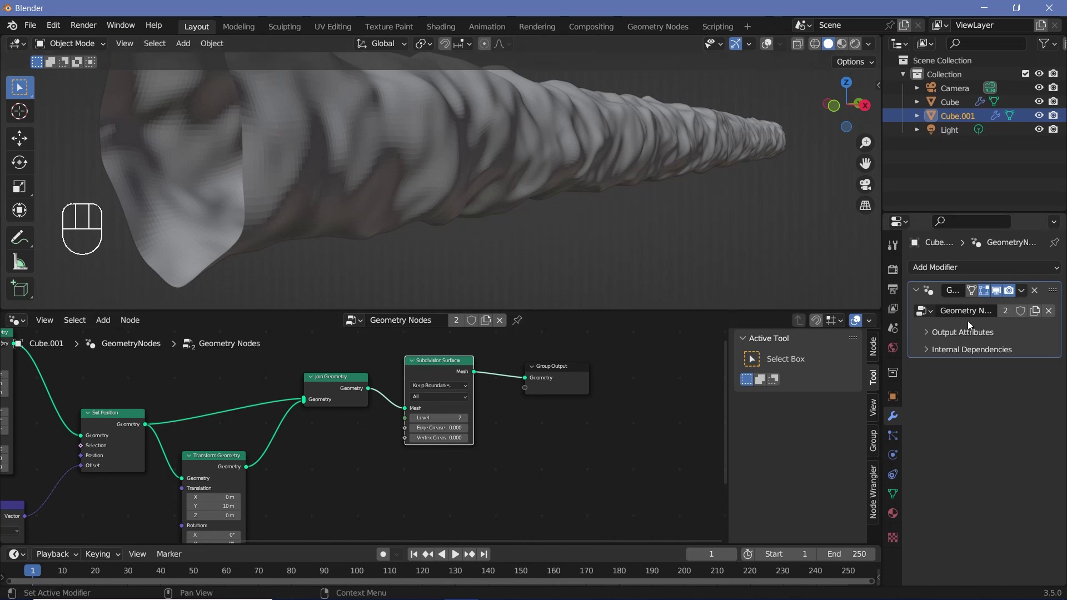
{"action": "left_click_drag", "start_coordinate": [872, 325], "coordinate": [565, 388]}
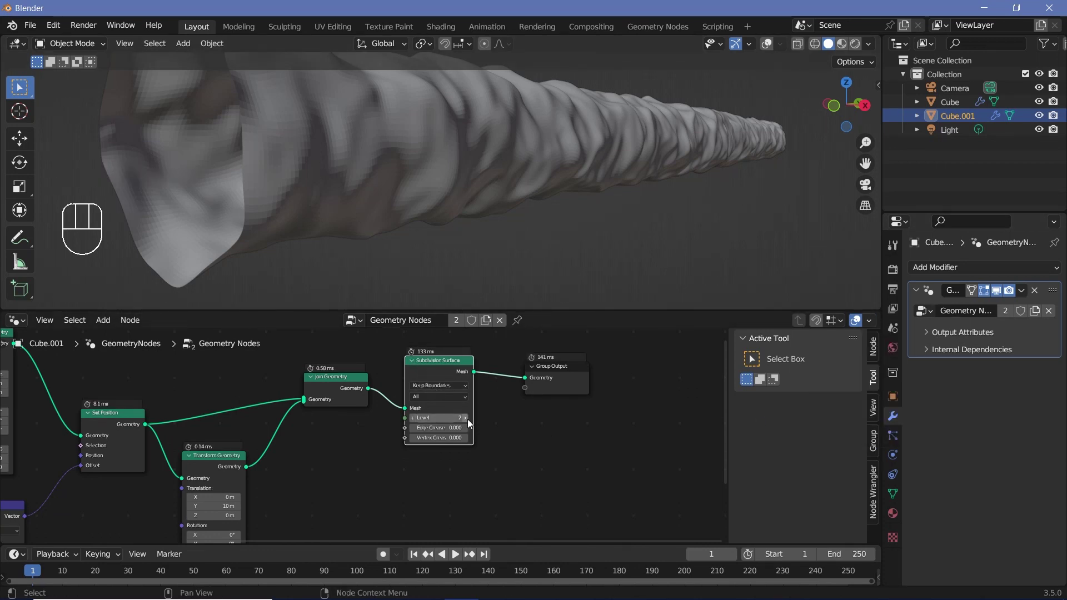
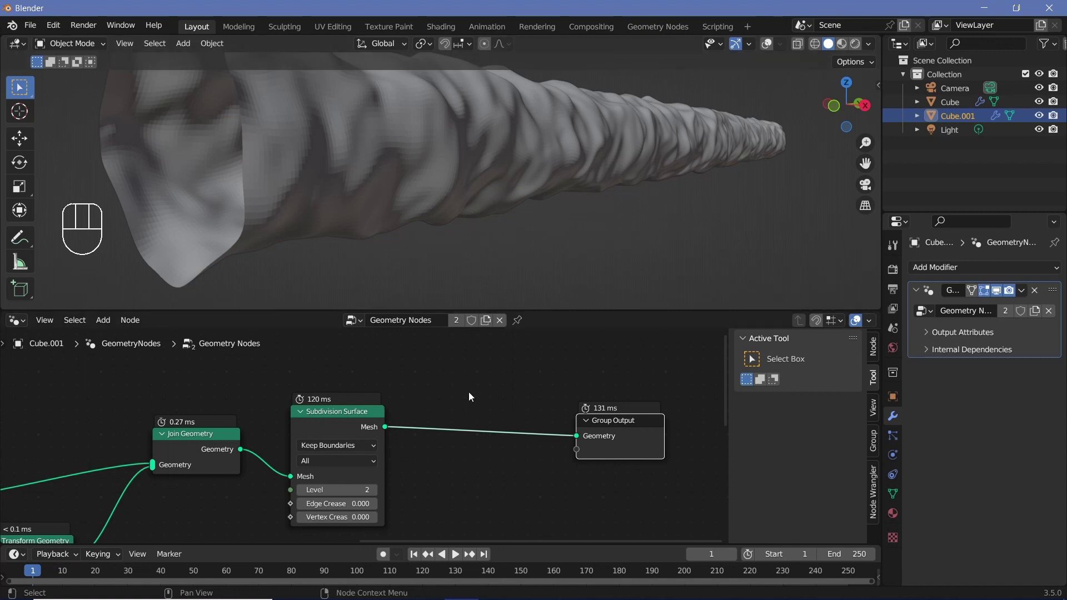
- Insert a Set Shade Smooth node before the Group Output for smooth rocky walls
{"action": "key", "text": "shift+a"}
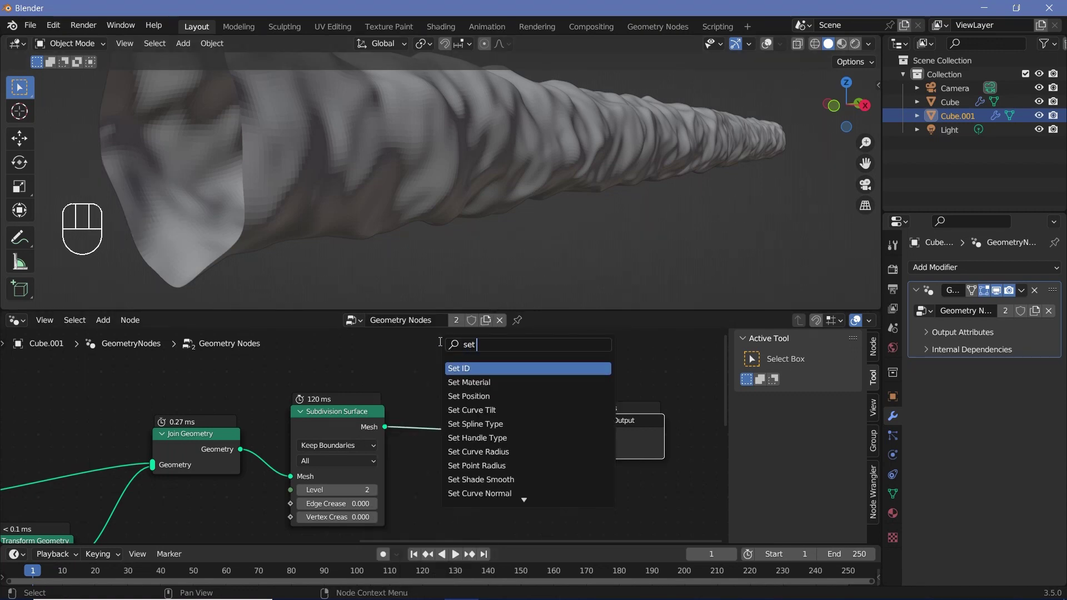
{"action": "key", "text": "BackSpace"}
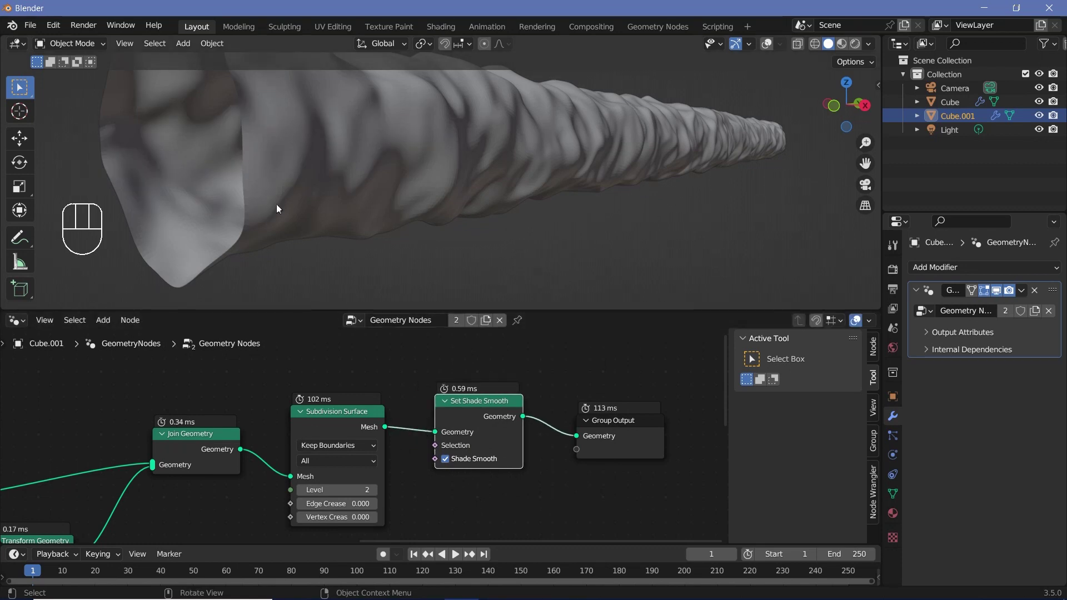
{"action": "left_click_drag", "start_coordinate": [307, 223], "coordinate": [500, 177]}
{"action": "left_click_drag", "start_coordinate": [503, 166], "coordinate": [501, 379]}
{"action": "scroll", "scroll_direction": "down", "scroll_amount": 3}
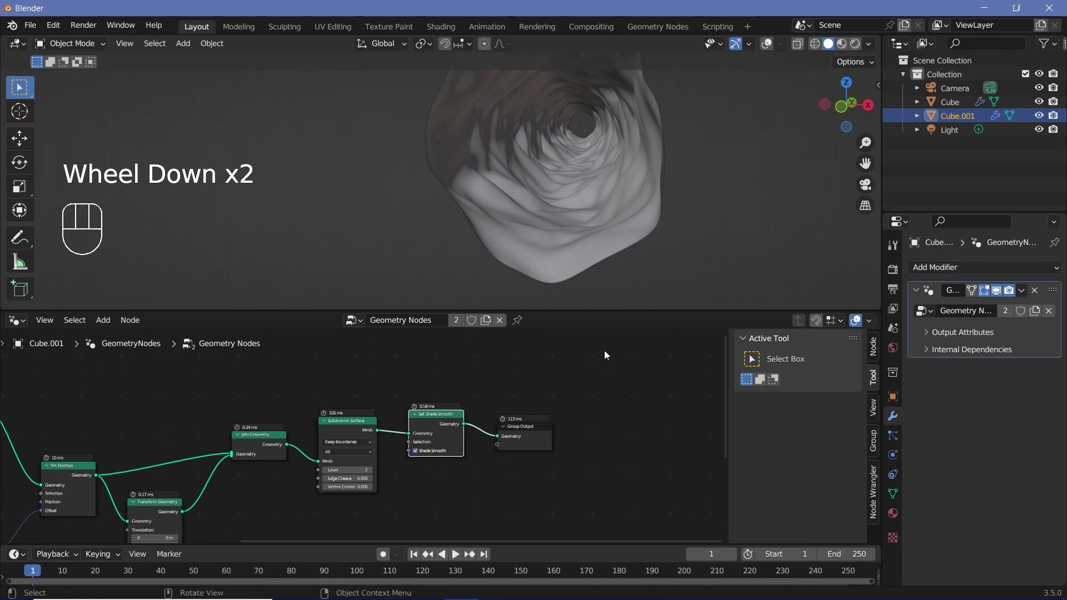
- Add a Cube mesh node sized 2.4 × 20 × 2.4 m and frame the noise, subtract and multiply nodes as Displacement
{"action": "left_click_drag", "start_coordinate": [540, 437], "coordinate": [498, 407]}
{"action": "key", "text": "shift+a"}
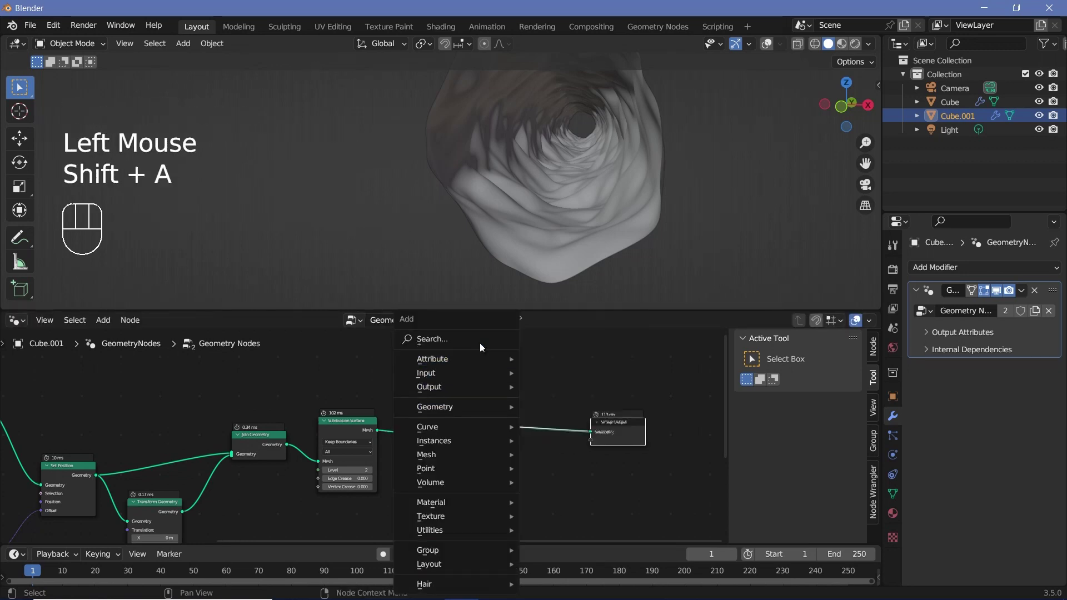
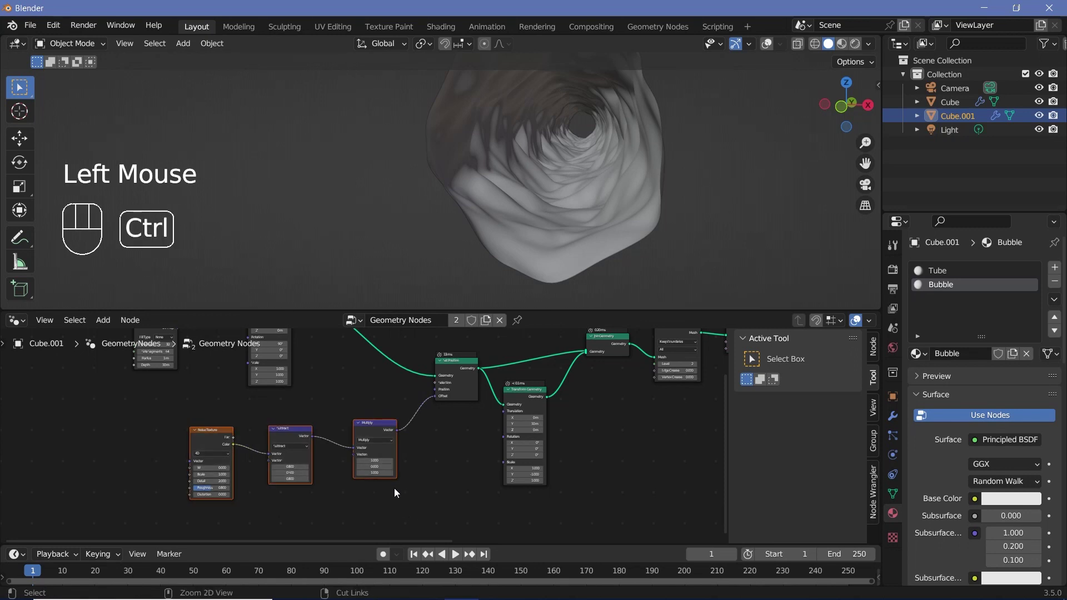
{"action": "key", "text": "ctrl+j"}
- Reposition the Transform Geometry node beside the Displacement frame
{"action": "left_click", "coordinate": [876, 358]}
{"action": "left_click_drag", "start_coordinate": [803, 379], "coordinate": [480, 420]}
{"action": "middle_click", "coordinate": [479, 420]}
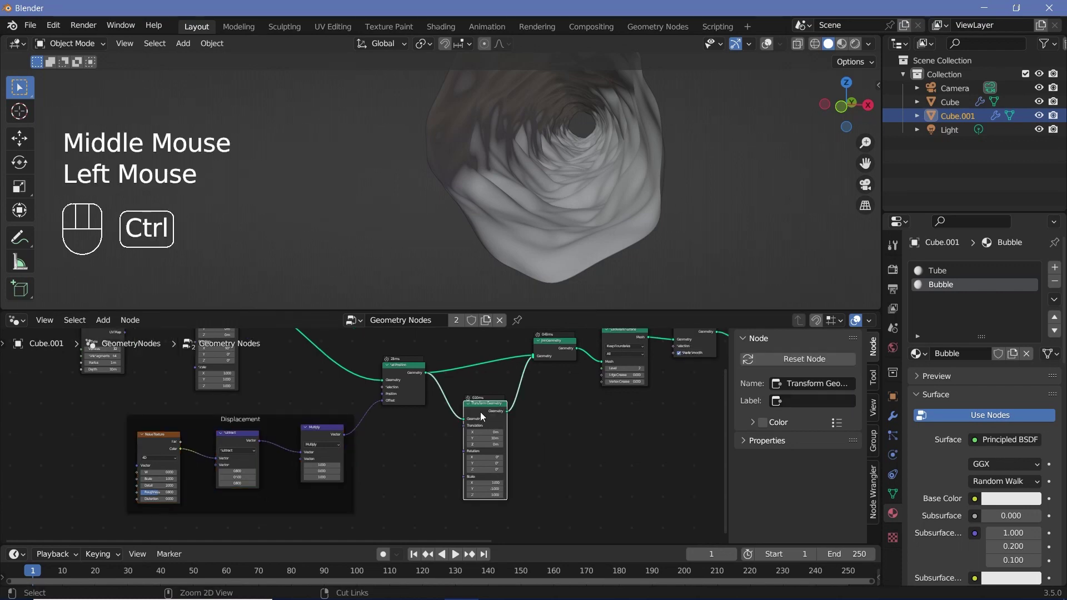
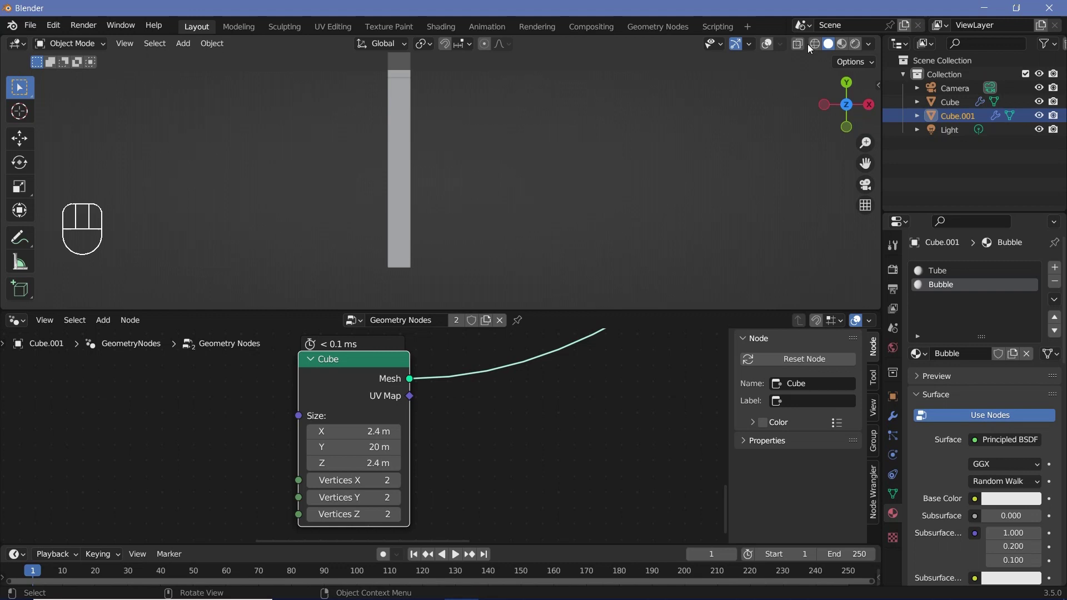
- Inspect the tunnel in see-through wireframe, then return the viewport to solid shading
{"action": "left_click", "coordinate": [816, 47]}
{"action": "scroll", "scroll_direction": "up", "scroll_amount": 3}
{"action": "middle_click", "coordinate": [441, 194]}
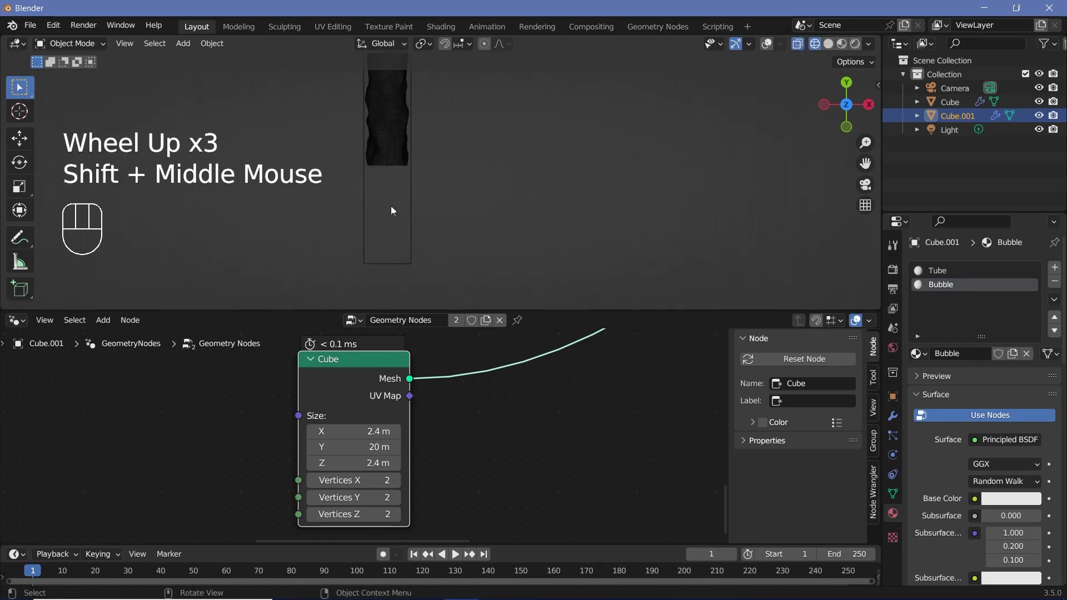
{"action": "scroll", "scroll_direction": "down", "scroll_amount": 3}
{"action": "left_click_drag", "start_coordinate": [455, 209], "coordinate": [435, 184]}
{"action": "scroll", "scroll_direction": "up", "scroll_amount": 3}
{"action": "left_click_drag", "start_coordinate": [359, 245], "coordinate": [338, 228]}
{"action": "scroll", "scroll_direction": "down", "scroll_amount": 3}
{"action": "left_click_drag", "start_coordinate": [392, 187], "coordinate": [367, 304]}
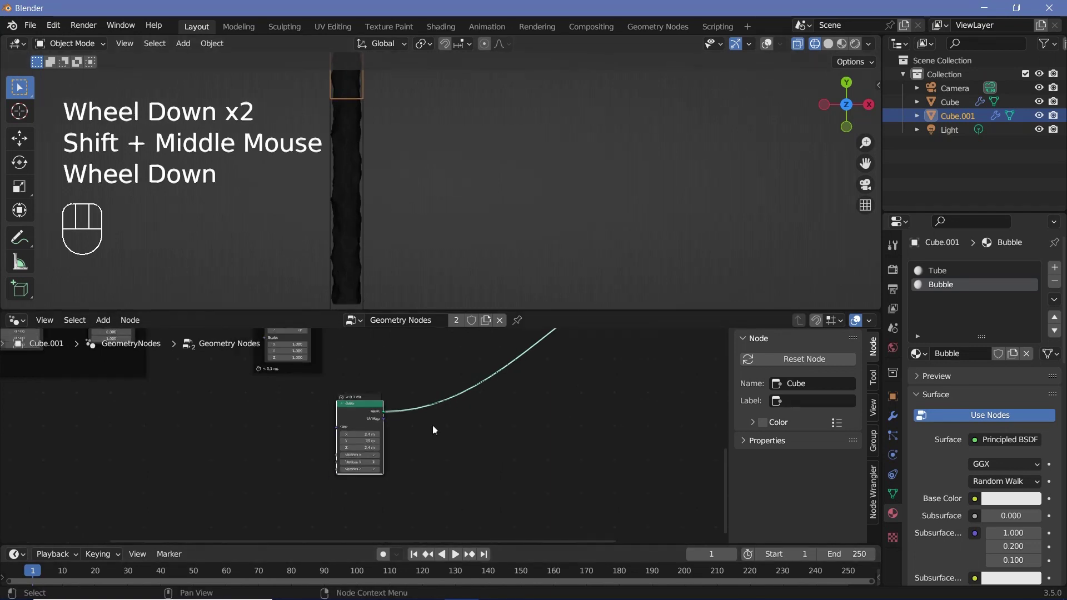
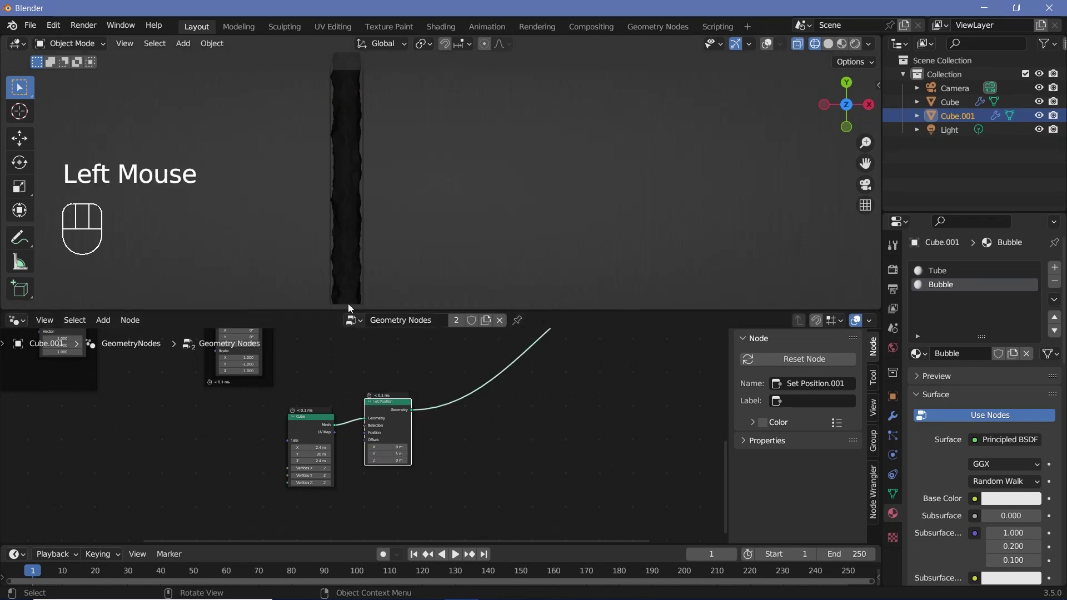
{"action": "scroll", "scroll_direction": "down", "scroll_amount": 3}
{"action": "middle_click", "coordinate": [447, 225]}
{"action": "scroll", "scroll_direction": "up", "scroll_amount": 3}
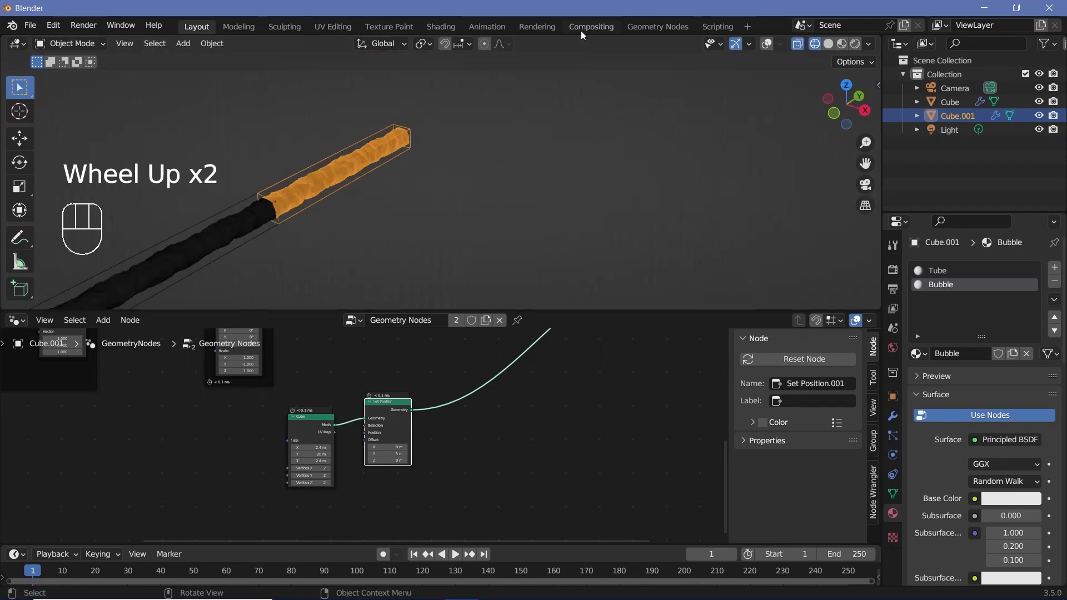
{"action": "left_click", "coordinate": [834, 48]}
{"action": "middle_click", "coordinate": [404, 219]}
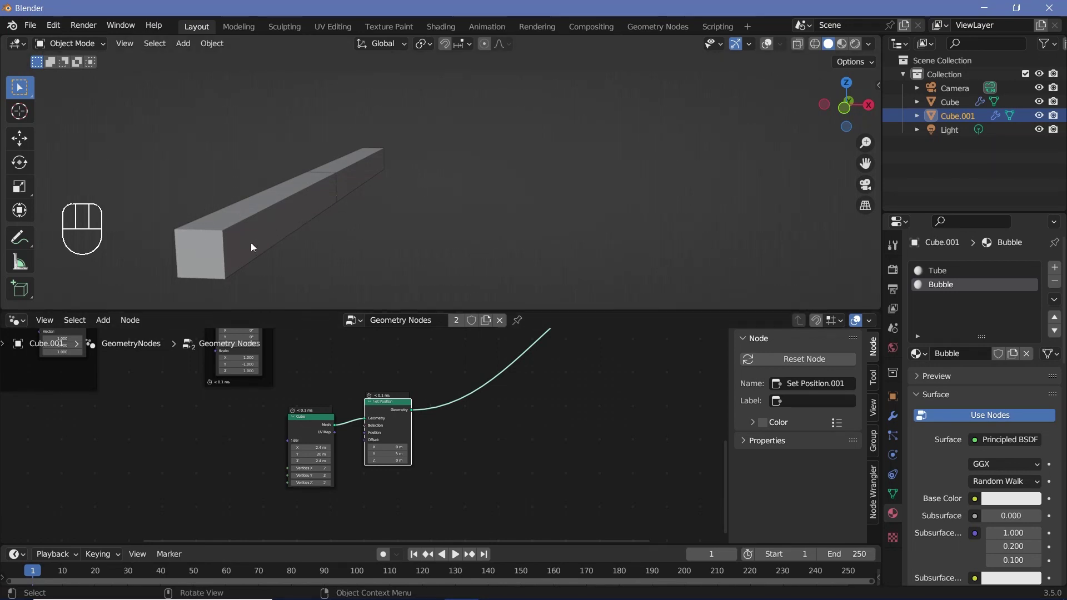
{"action": "middle_click", "coordinate": [468, 436]}
- Add Distribute Points in Volume after Mesh to Volume and link its Points to Join Geometry
{"action": "key", "text": "shift+a"}
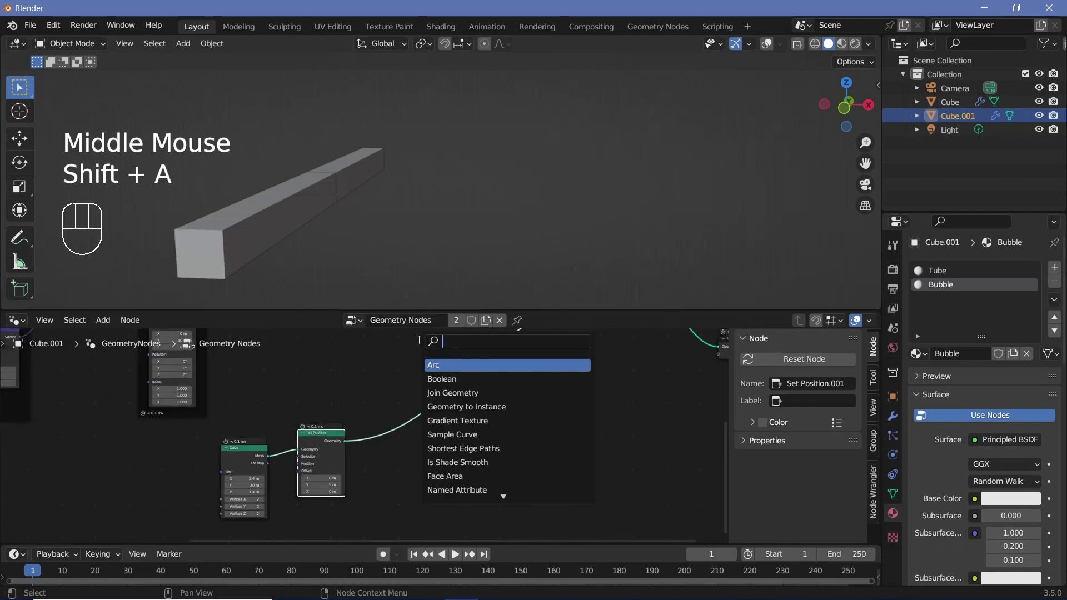
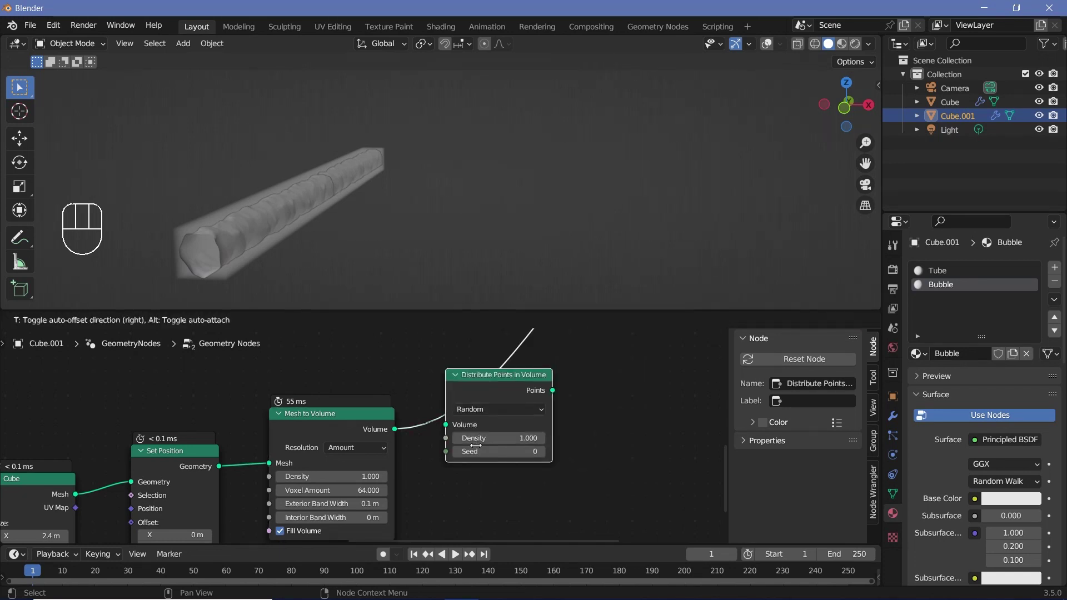
{"action": "left_click_drag", "start_coordinate": [272, 247], "coordinate": [282, 243]}
{"action": "scroll", "scroll_direction": "up", "scroll_amount": 3}
{"action": "left_click_drag", "start_coordinate": [333, 224], "coordinate": [426, 337]}
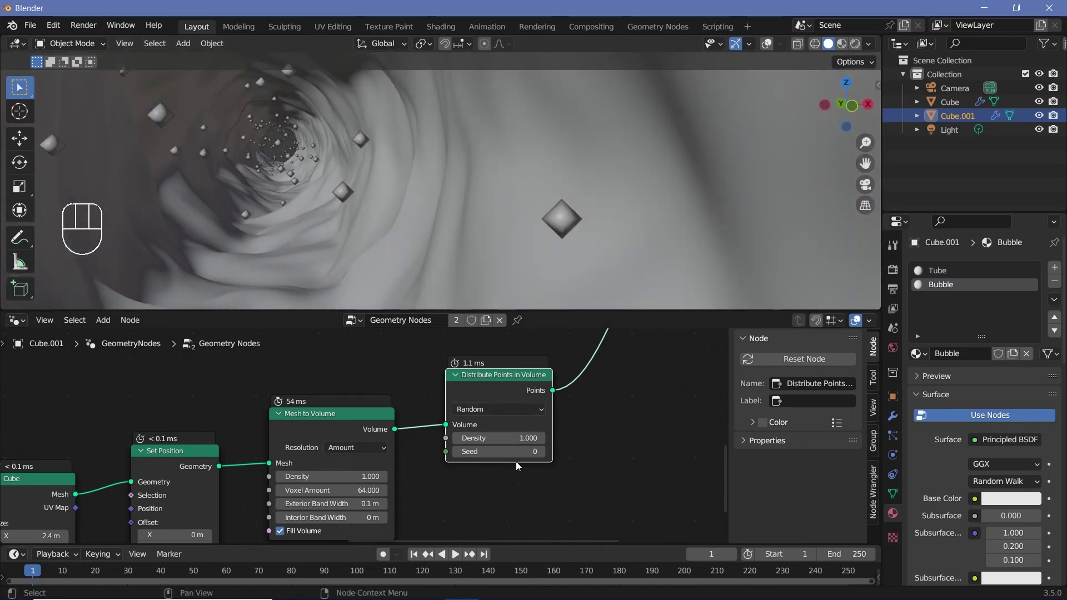
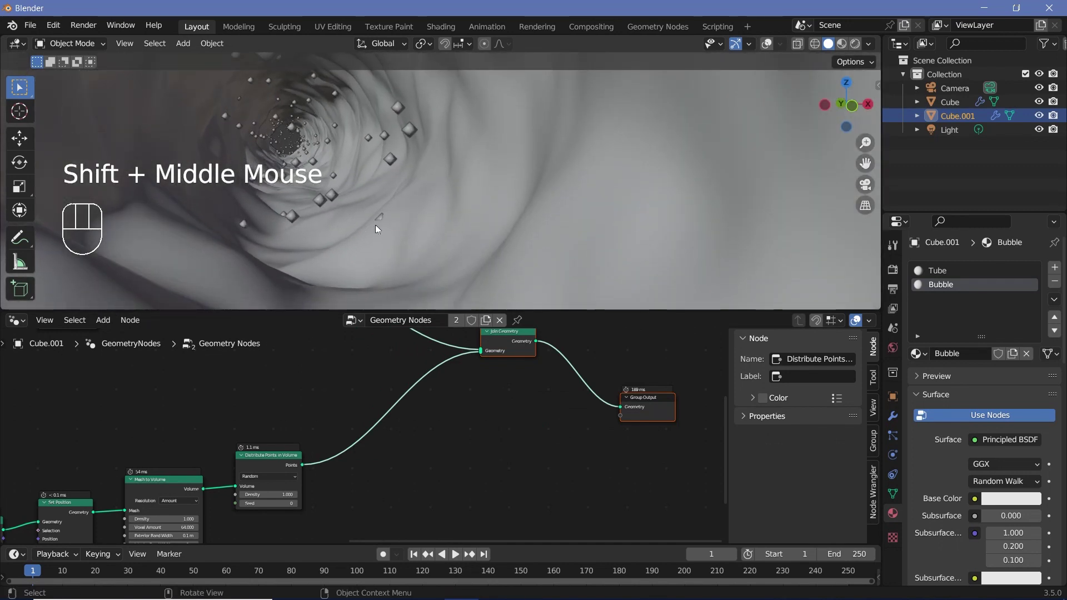
- Instance 0.1 m, 4-subdivision ico spheres on the points, routed through Set Shade Smooth
{"action": "key", "text": "shift+a"}
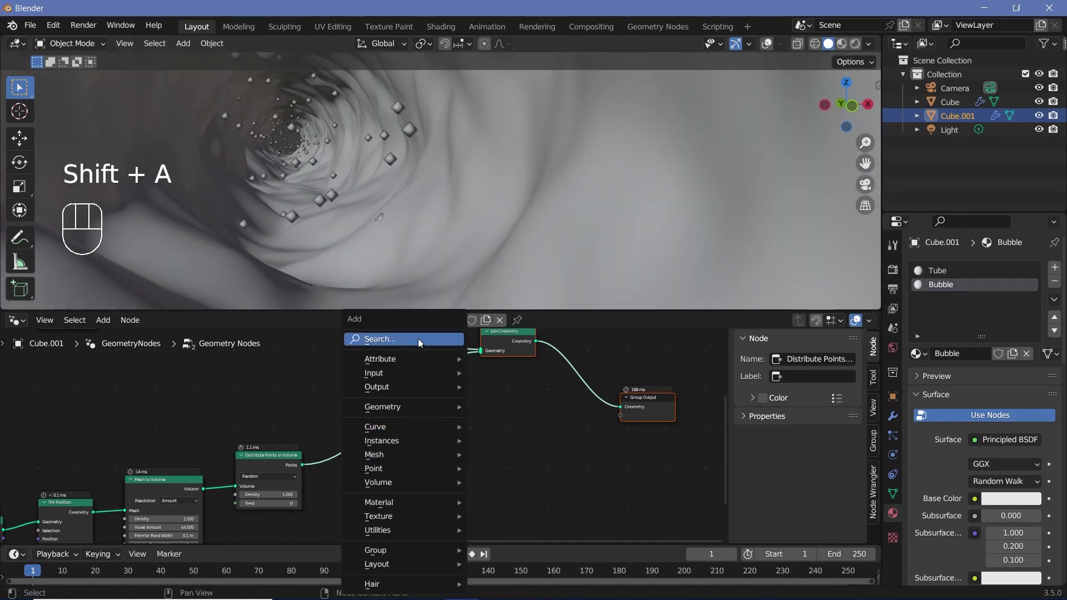
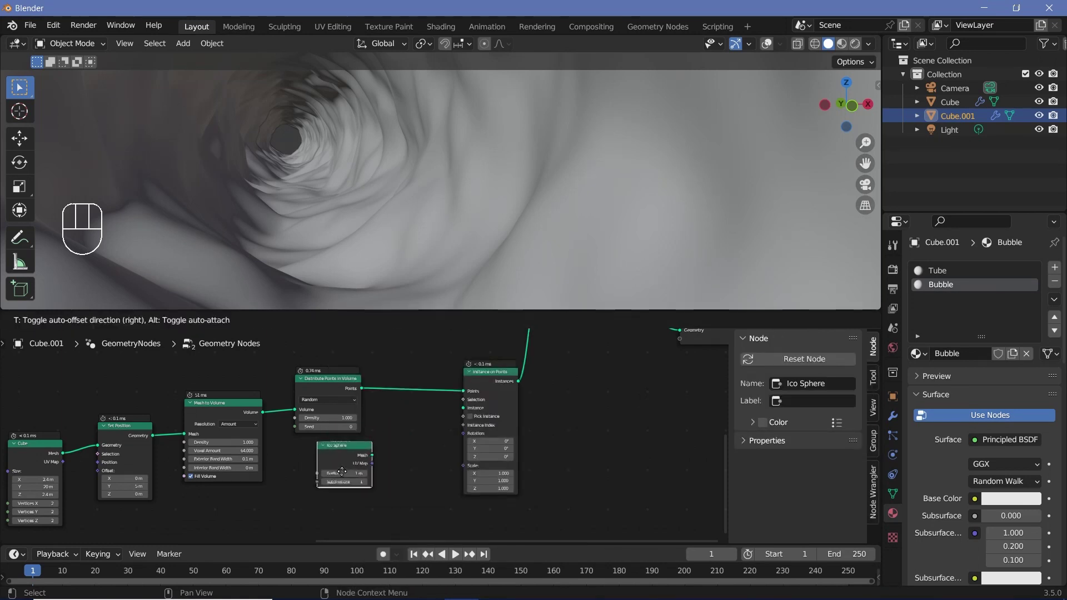
{"action": "scroll", "scroll_direction": "up", "scroll_amount": 3}
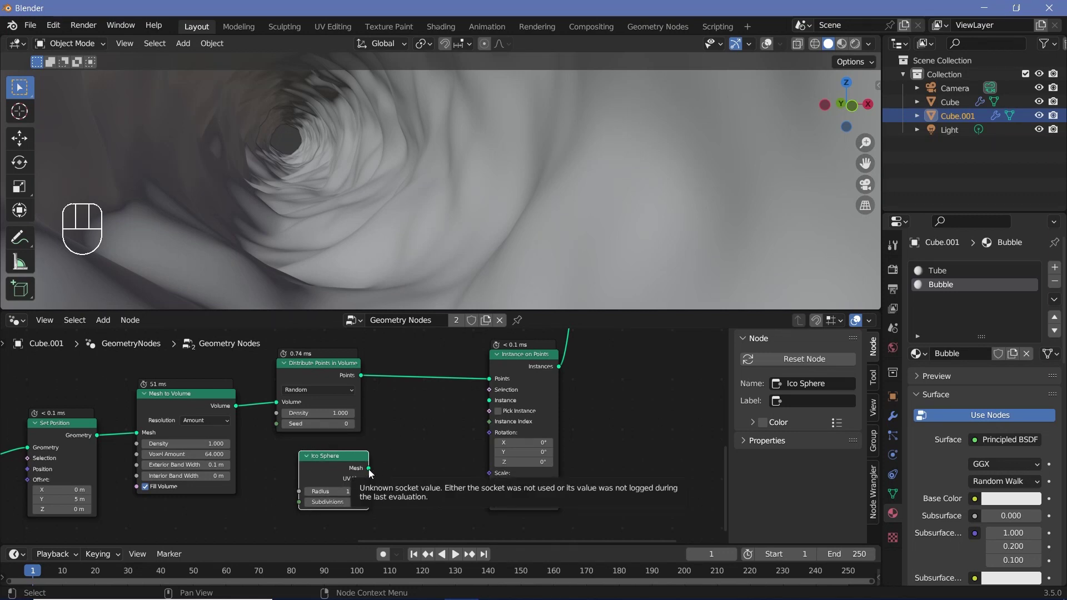
{"action": "left_click_drag", "start_coordinate": [372, 473], "coordinate": [496, 403]}
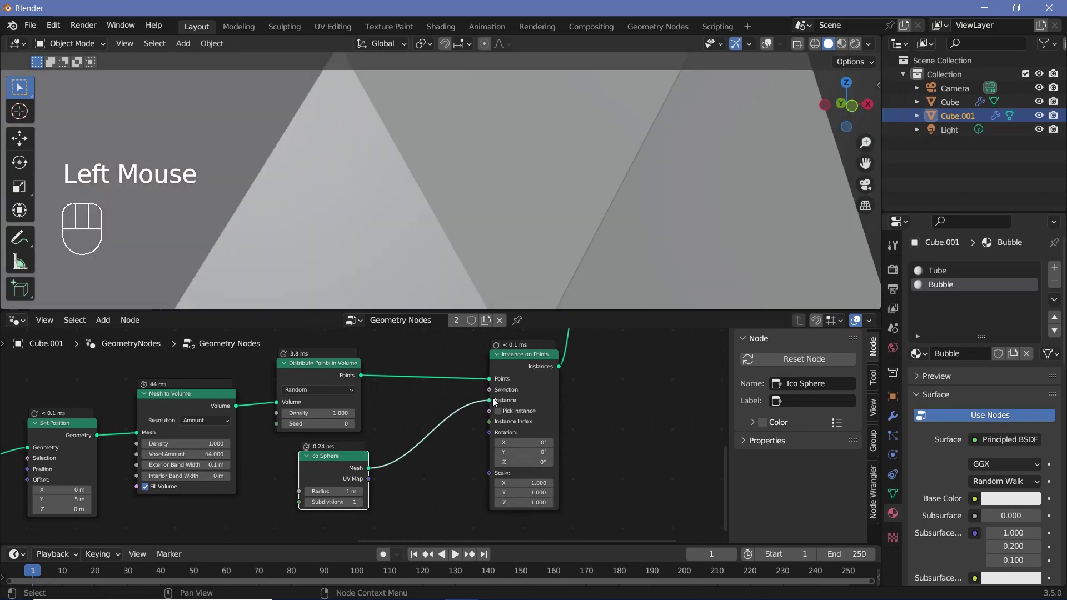
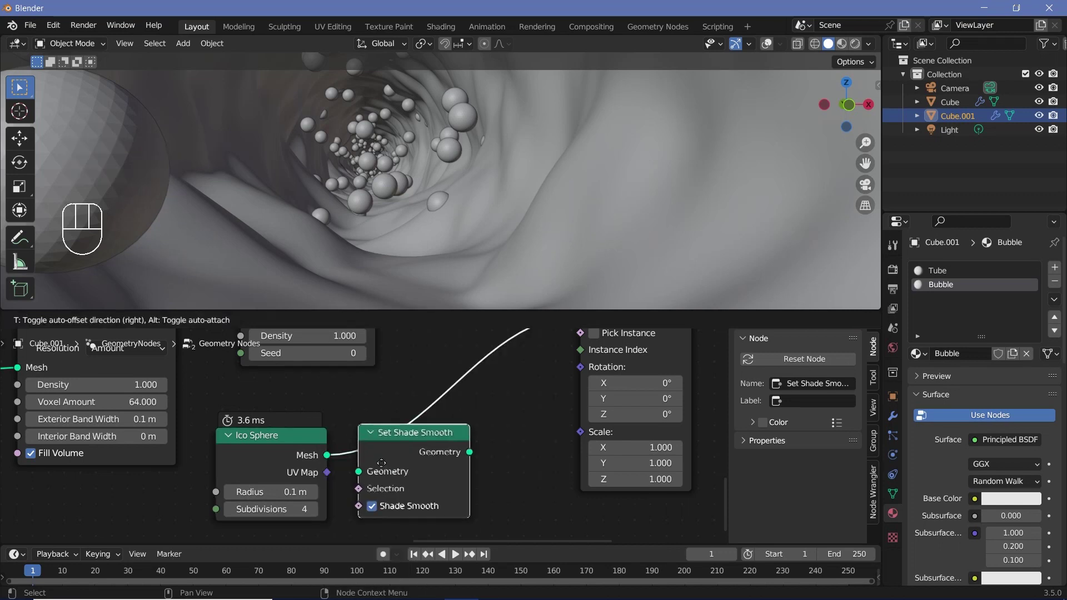
{"action": "left_click_drag", "start_coordinate": [414, 173], "coordinate": [493, 302]}
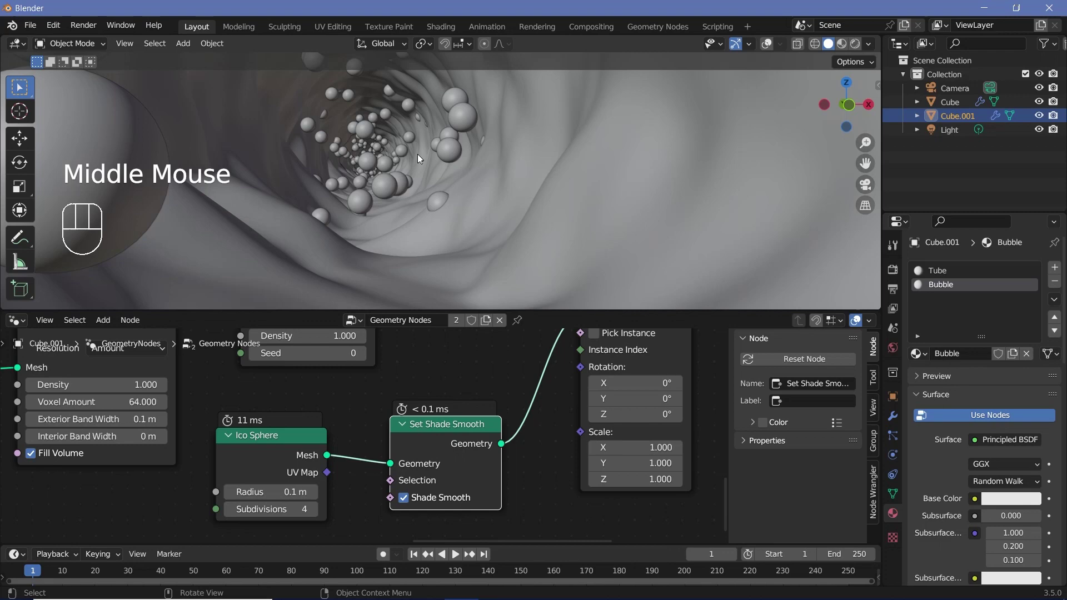
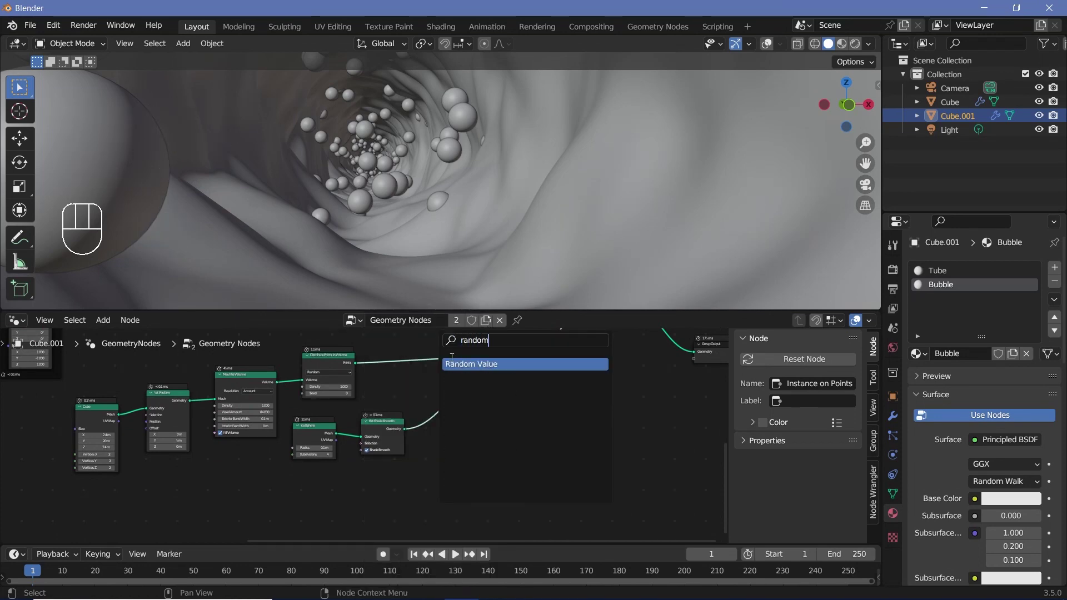
- Drive the Instance on Points Scale with a Random Value node
{"action": "scroll", "scroll_direction": "up", "scroll_amount": 3}
{"action": "middle_click", "coordinate": [508, 443]}
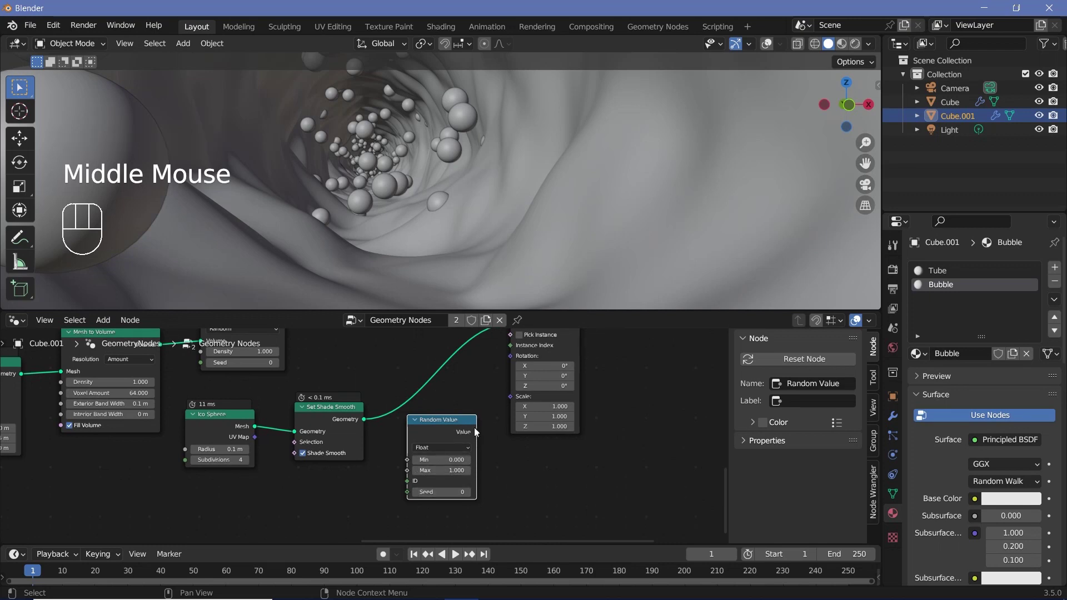
{"action": "left_click_drag", "start_coordinate": [481, 437], "coordinate": [377, 514]}
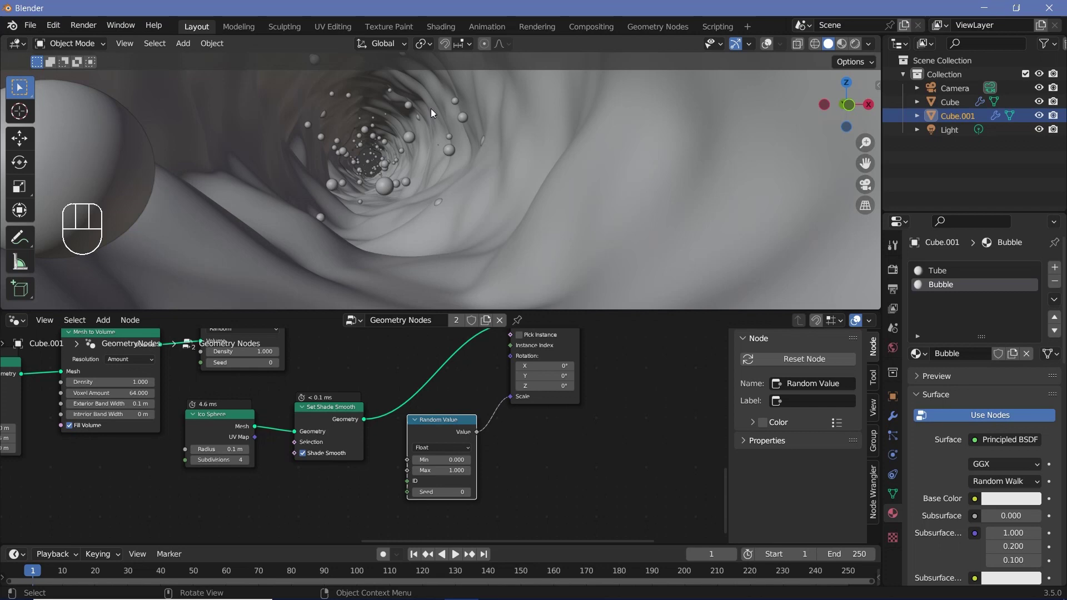
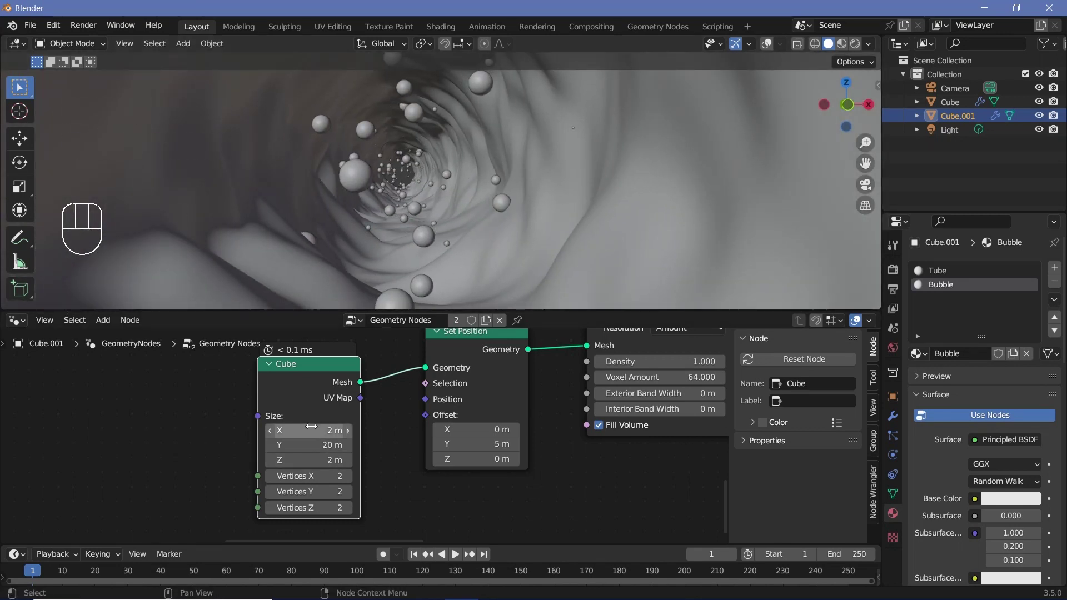
- Frame the bubble nodes with Ctrl+J, label it Bubbles, and search for Set Material
{"action": "middle_click", "coordinate": [587, 525]}
{"action": "scroll", "scroll_direction": "down", "scroll_amount": 3}
{"action": "left_click_drag", "start_coordinate": [587, 525], "coordinate": [649, 537]}
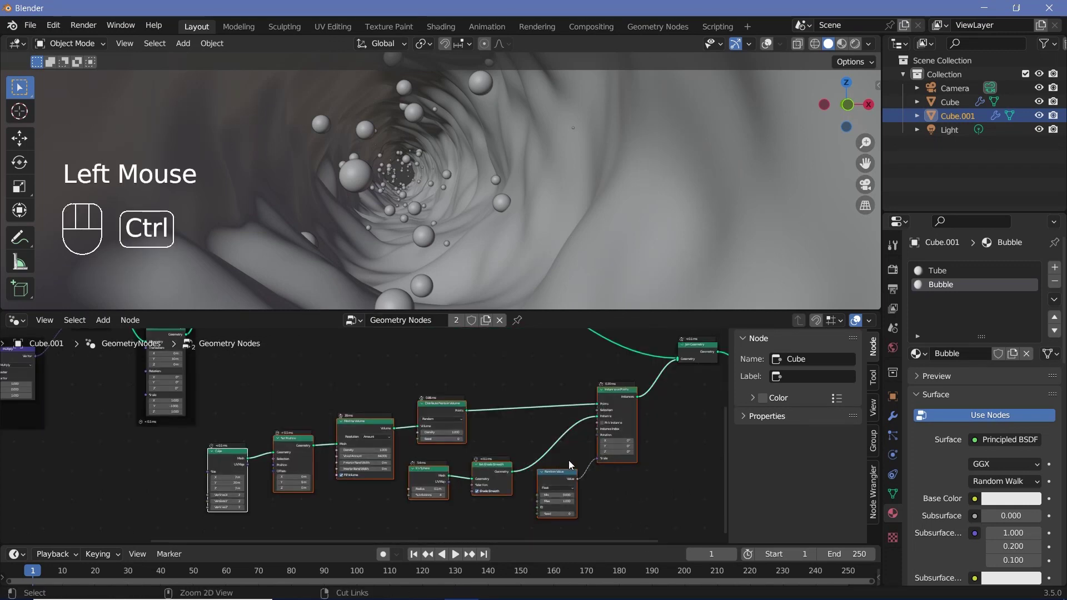
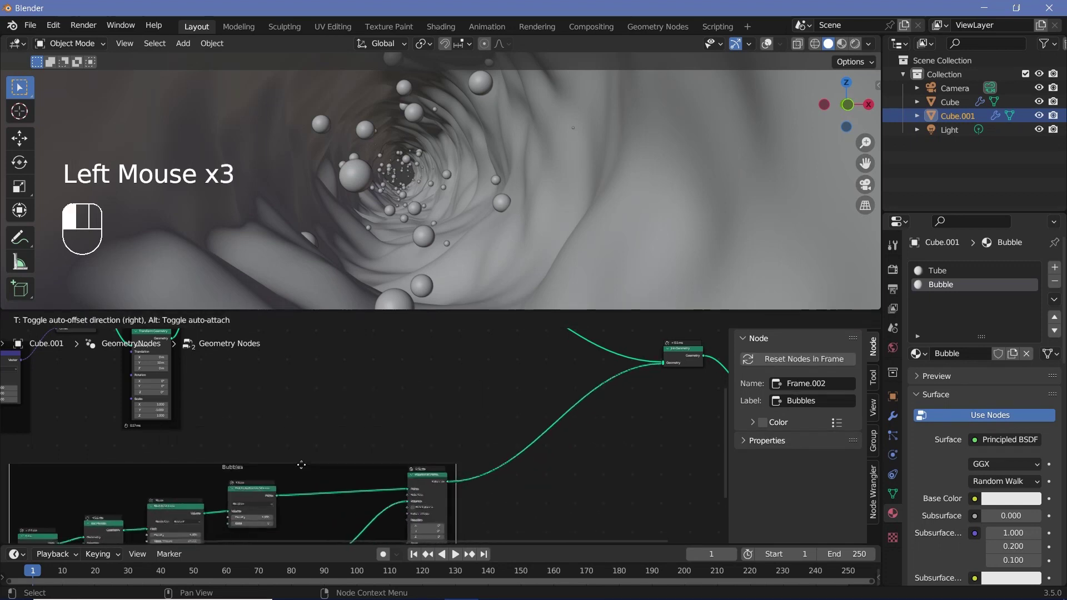
{"action": "middle_click", "coordinate": [485, 460]}
{"action": "scroll", "scroll_direction": "up", "scroll_amount": 3}
{"action": "key", "text": "shift+a"}
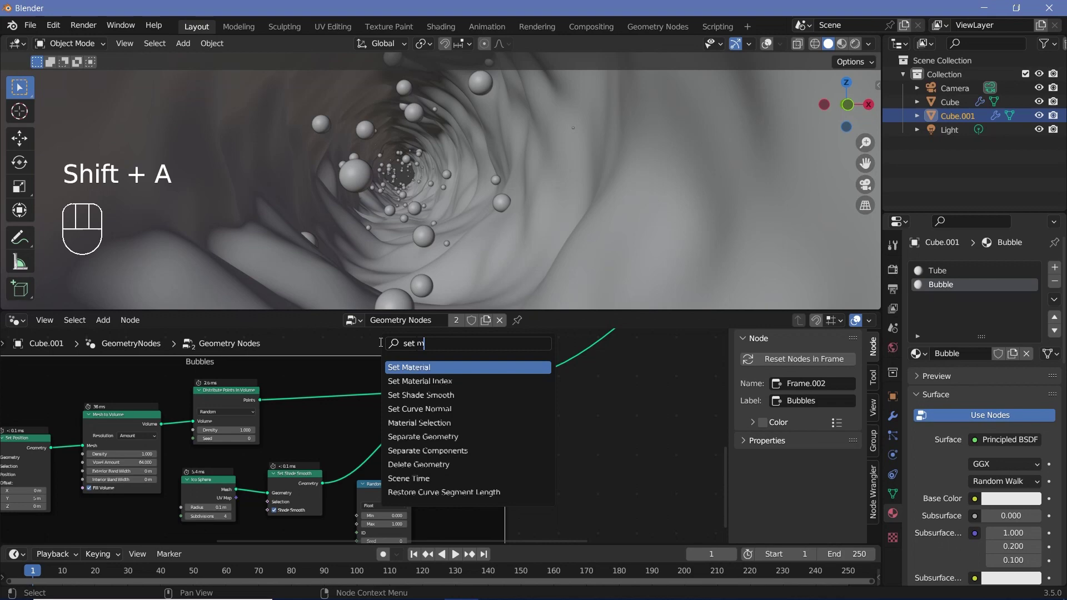
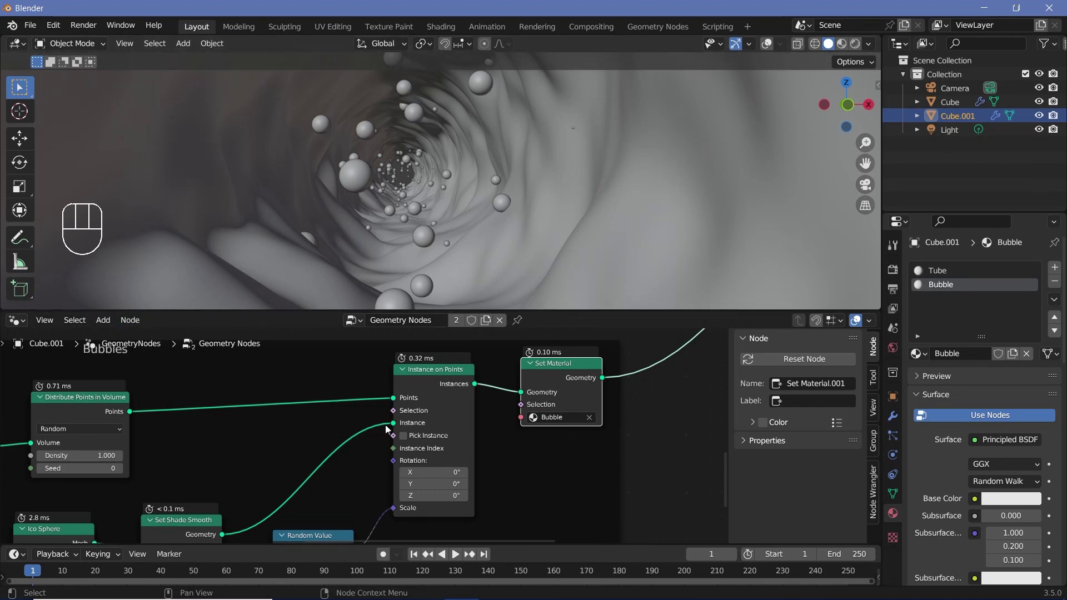
- Assign the Bubble material in Set Material and show the render settings
{"action": "left_click_drag", "start_coordinate": [21, 324], "coordinate": [51, 448]}
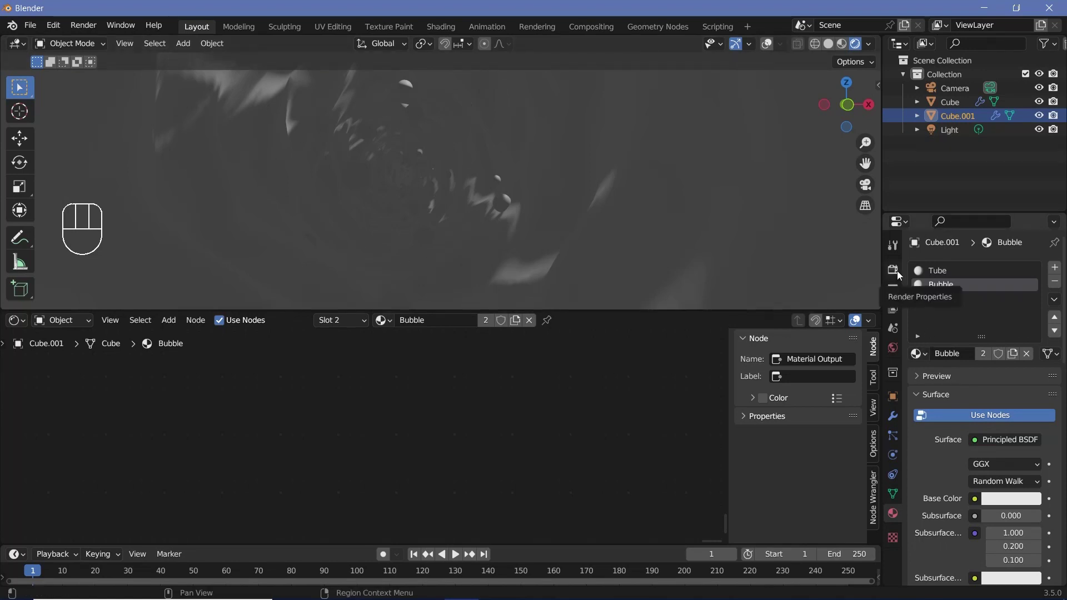
{"action": "left_click", "coordinate": [902, 276]}
{"action": "left_click", "coordinate": [931, 385]}
{"action": "left_click", "coordinate": [933, 439]}
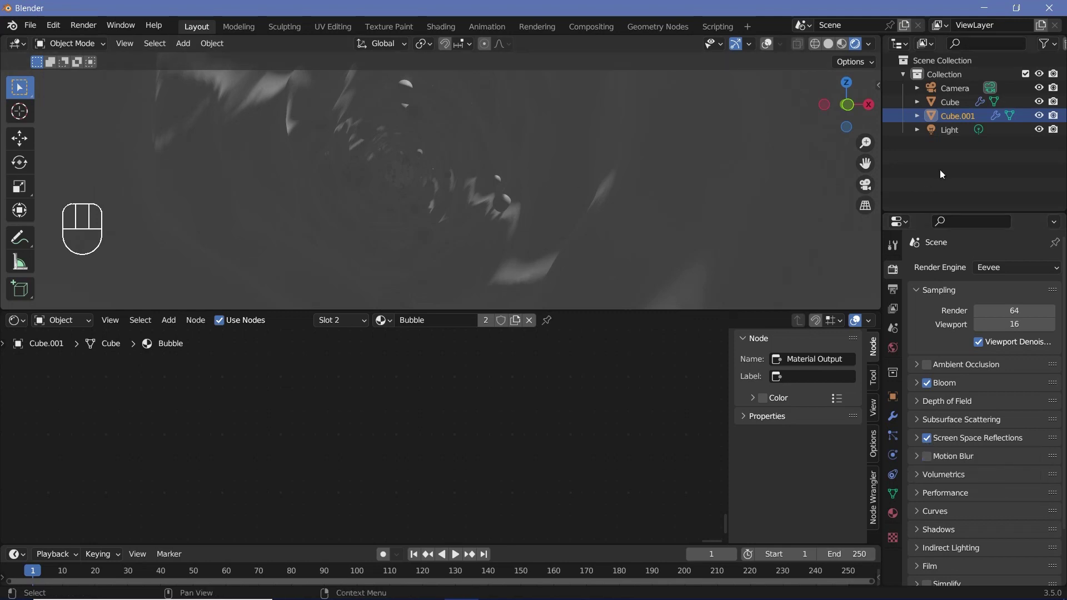
- Move the Light along one axis deep into the tunnel so the far end glows
{"action": "left_click", "coordinate": [955, 134]}
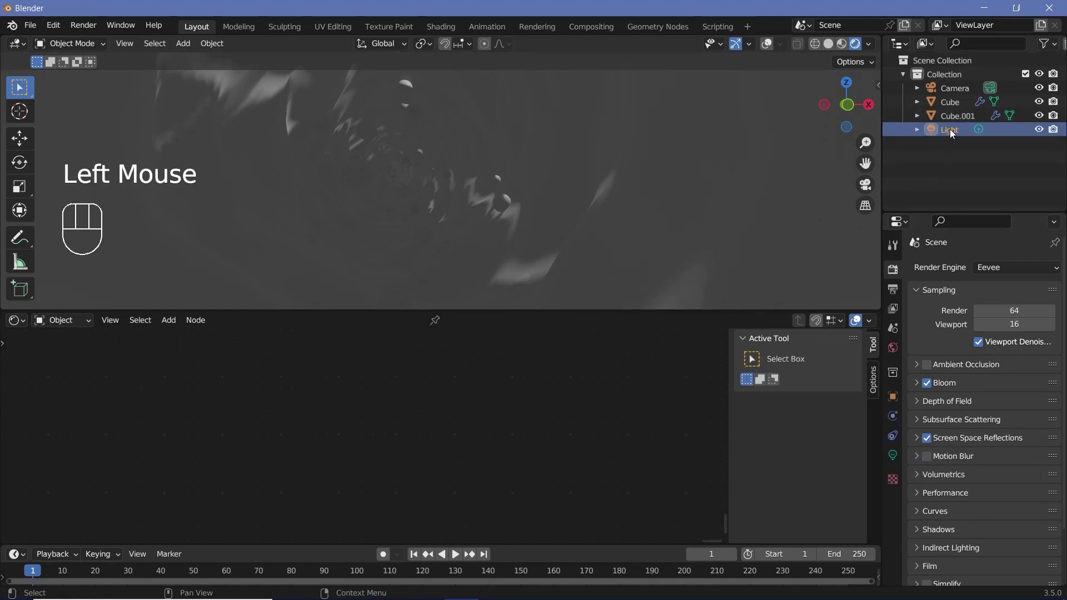
{"action": "key", "text": "alt+g"}
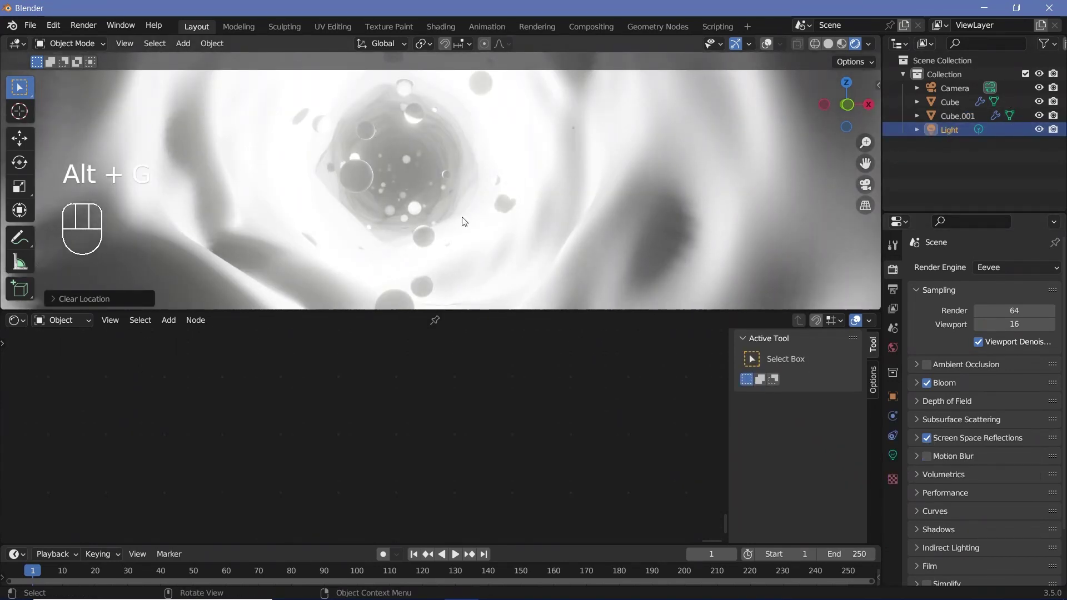
{"action": "key", "text": "g"}
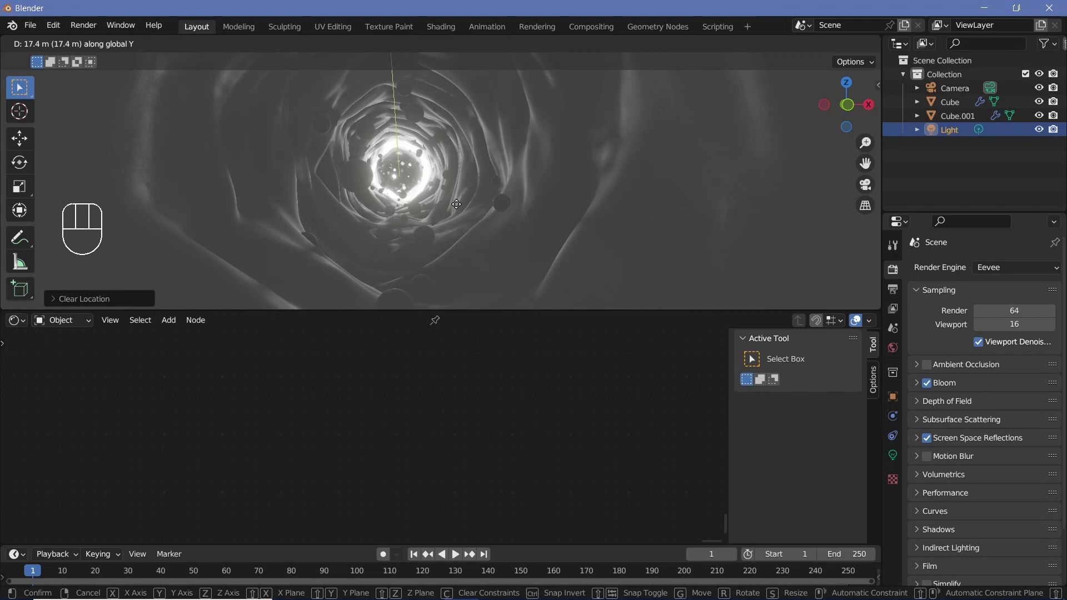
{"action": "middle_click", "coordinate": [399, 206]}
{"action": "scroll", "scroll_direction": "down", "scroll_amount": 3}
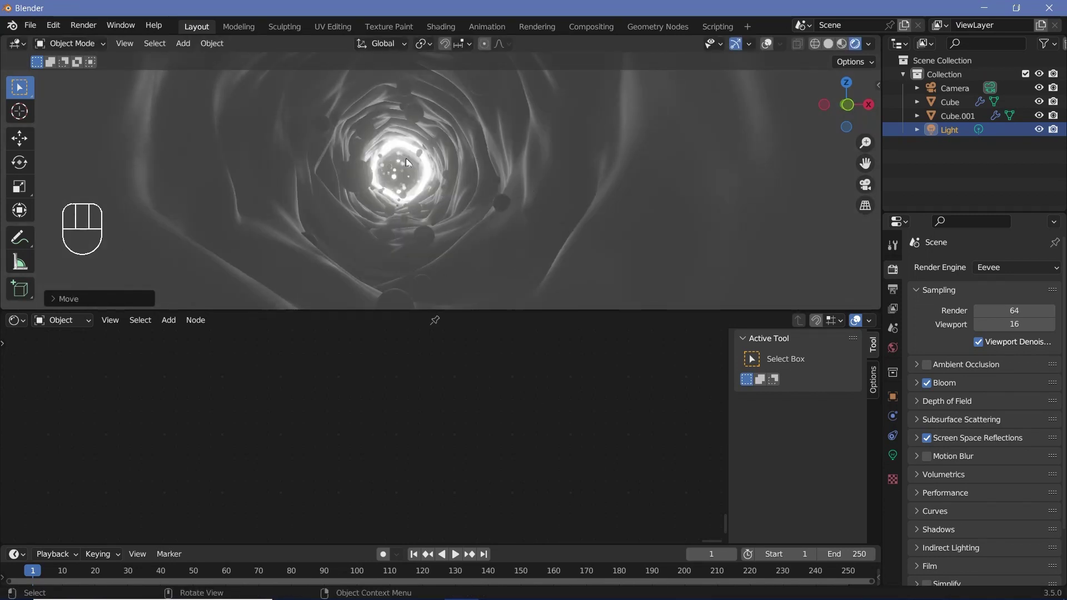
- Set the Tube Principled BSDF base colour to black and roughness to 0.6
{"action": "left_click", "coordinate": [486, 244]}
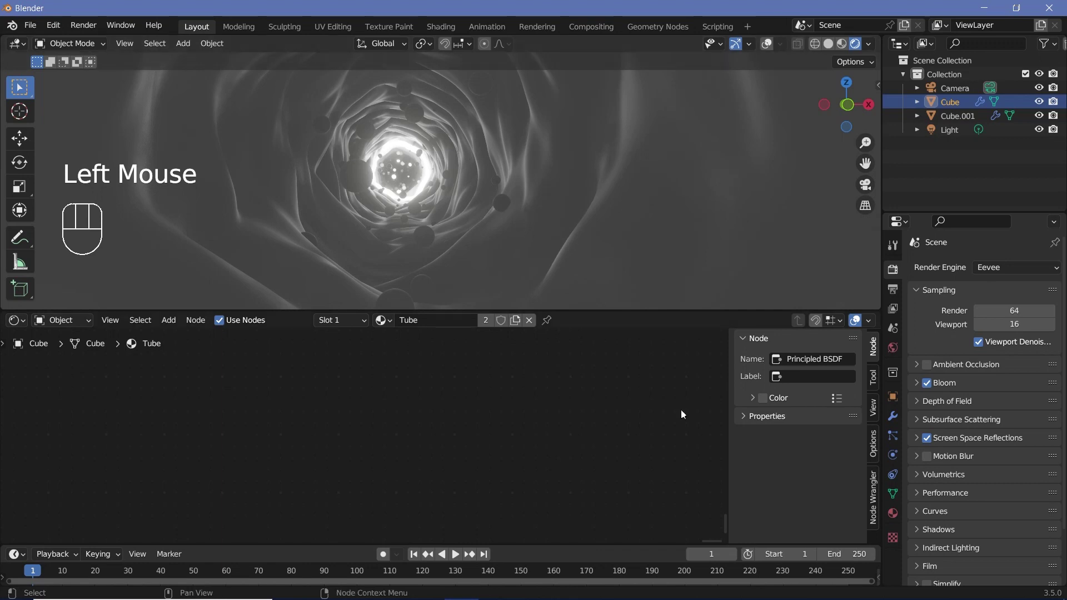
{"action": "left_click_drag", "start_coordinate": [586, 153], "coordinate": [528, 204]}
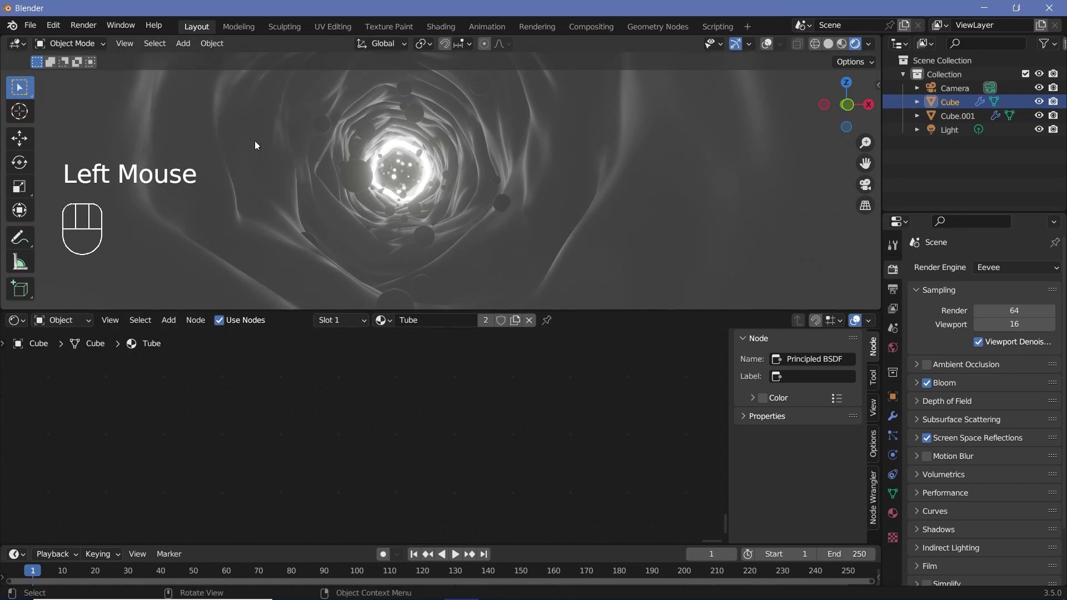
{"action": "left_click", "coordinate": [899, 523]}
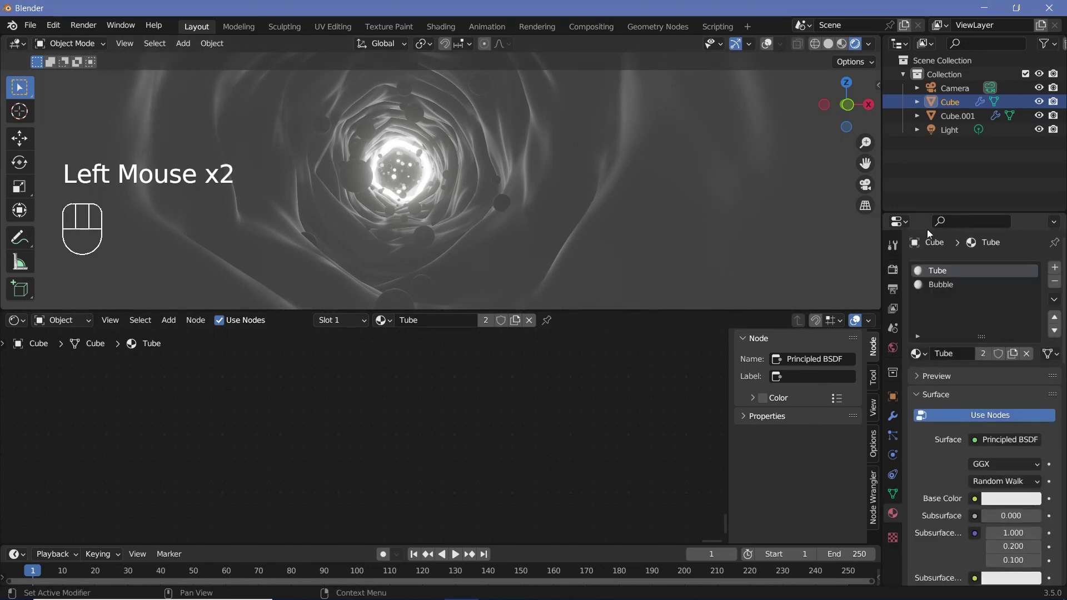
{"action": "left_click", "coordinate": [961, 278]}
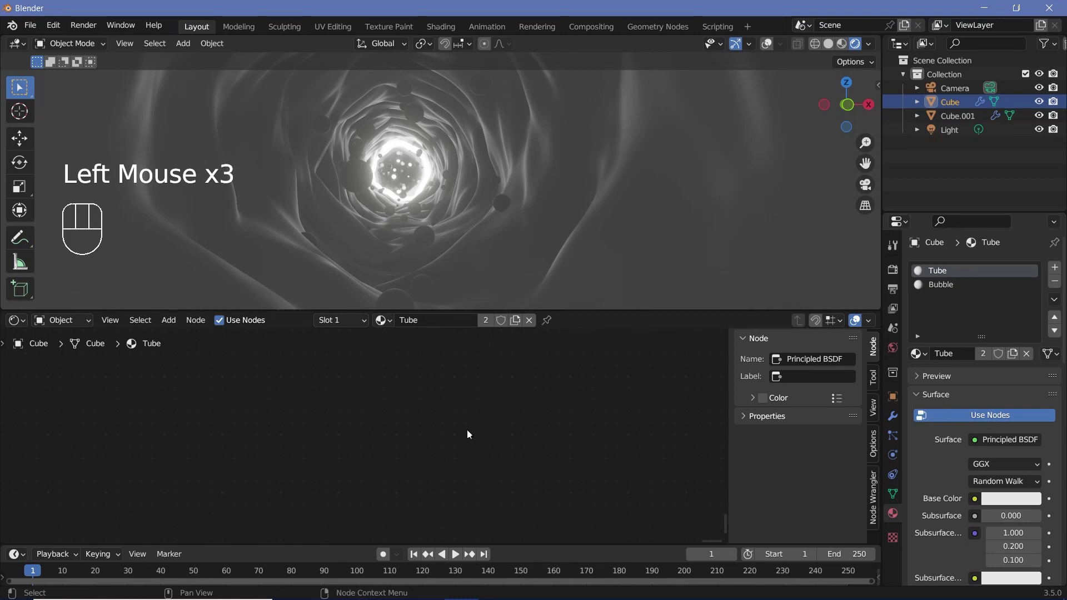
{"action": "left_click_drag", "start_coordinate": [416, 430], "coordinate": [417, 469]}
{"action": "key", "text": "a"}
{"action": "key", "text": "KP_Decimal"}
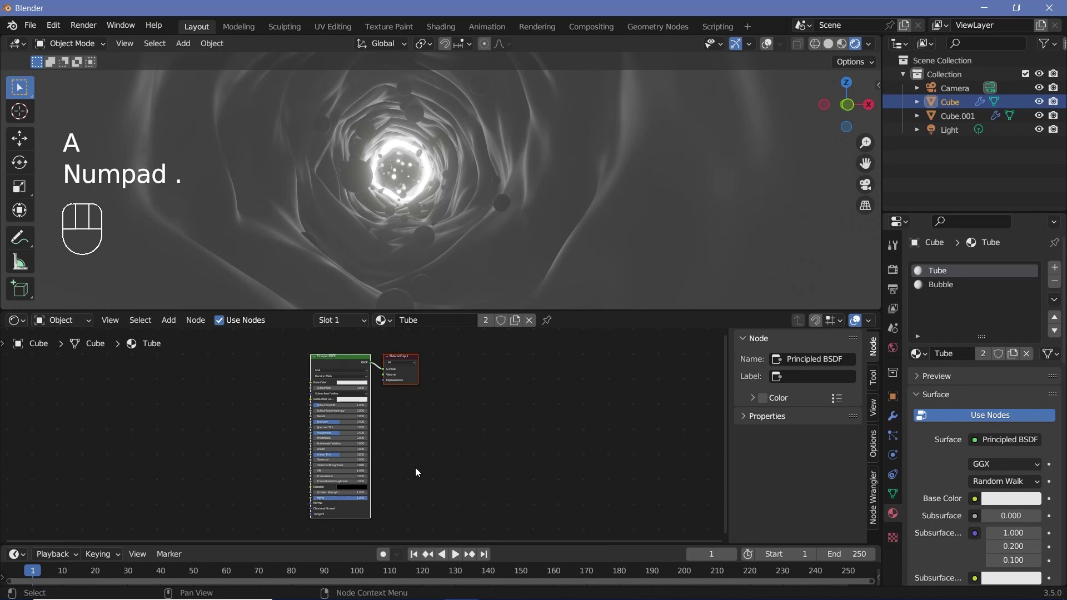
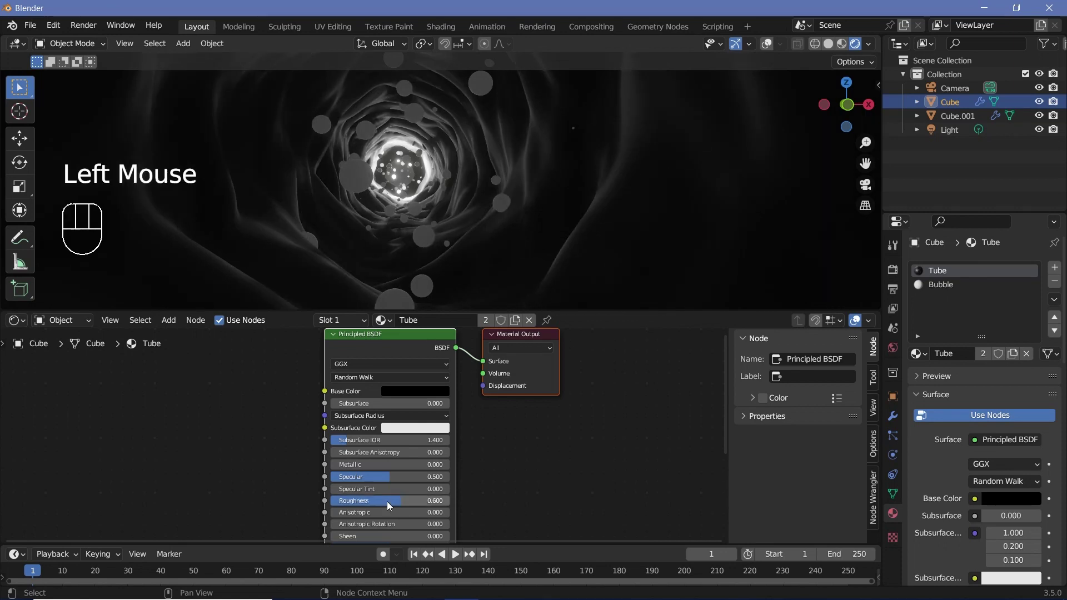
{"action": "scroll", "scroll_direction": "down", "scroll_amount": 3}
{"action": "scroll", "scroll_direction": "up", "scroll_amount": 3}
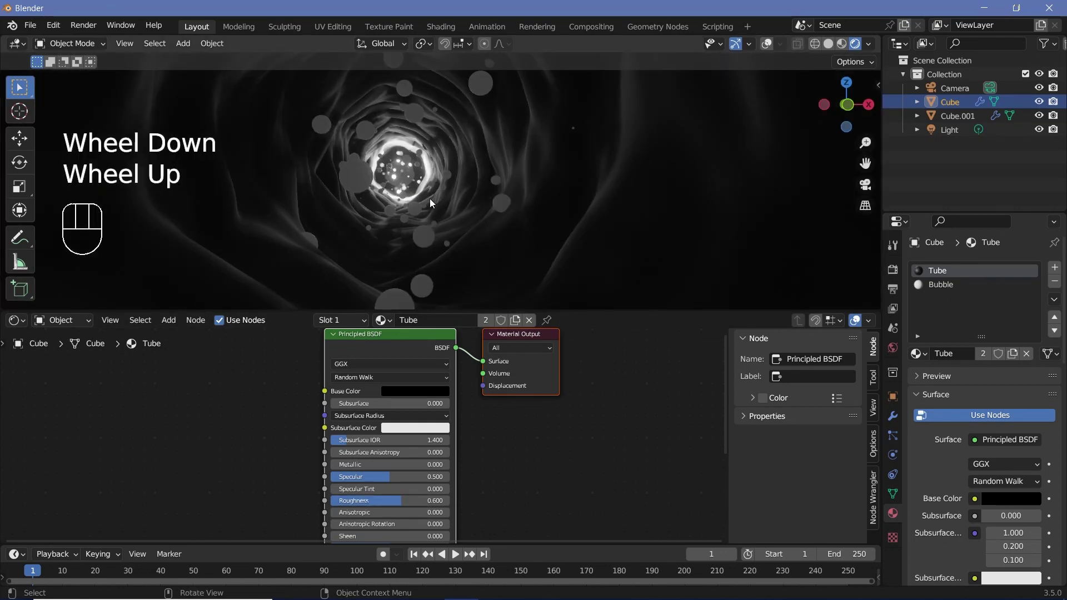
{"action": "left_click_drag", "start_coordinate": [433, 204], "coordinate": [394, 254]}
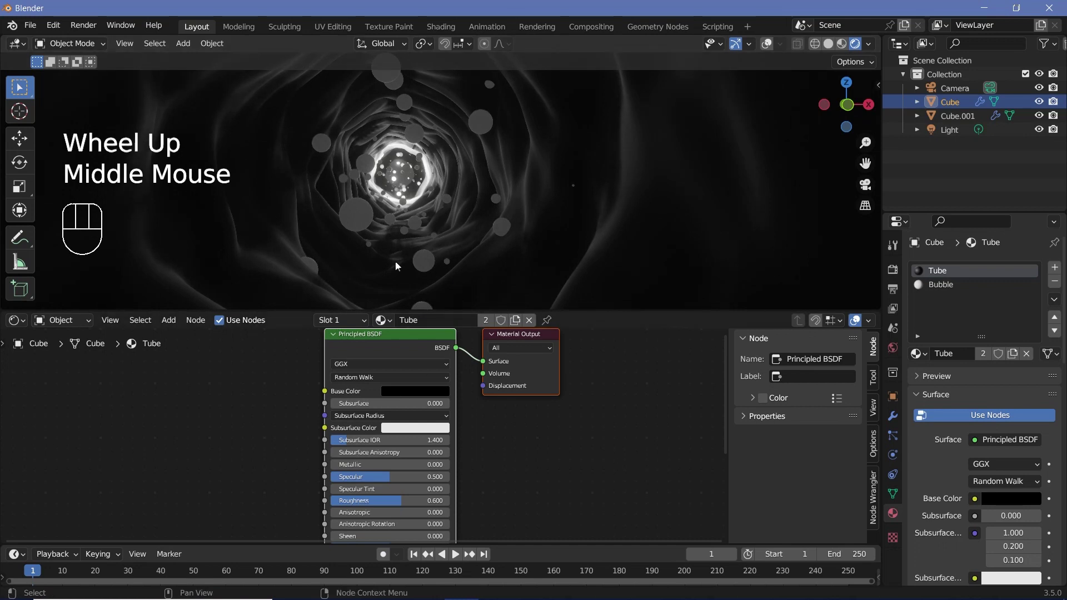
- Set the Bubble material to Alpha Blend with Show Backface turned off
{"action": "left_click", "coordinate": [941, 290]}
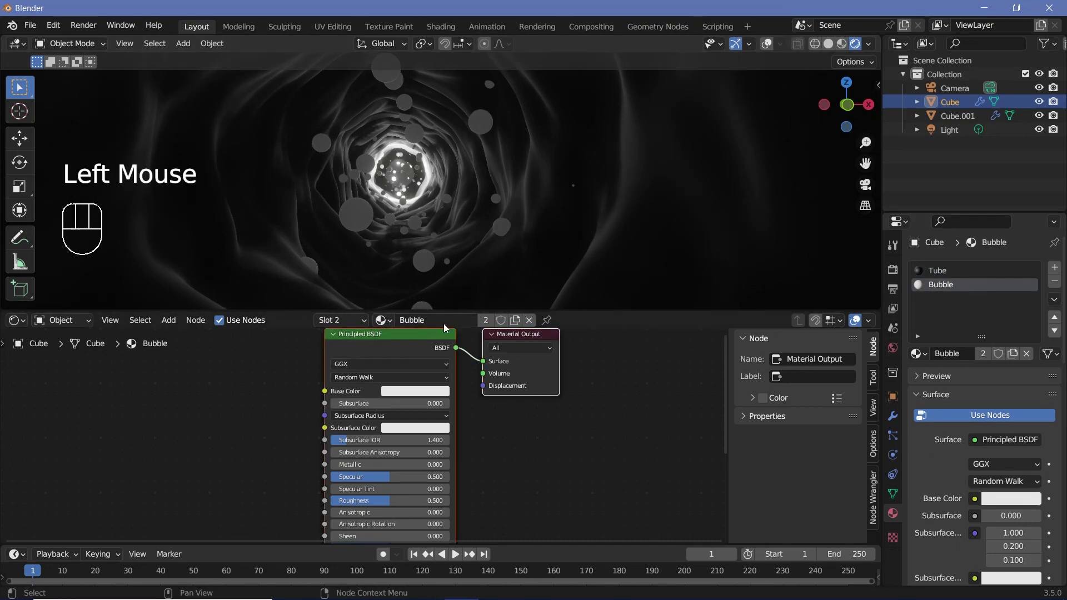
{"action": "scroll", "scroll_direction": "down", "scroll_amount": 3}
{"action": "scroll", "scroll_direction": "down", "scroll_amount": 3}
{"action": "left_click_drag", "start_coordinate": [986, 464], "coordinate": [991, 525]}
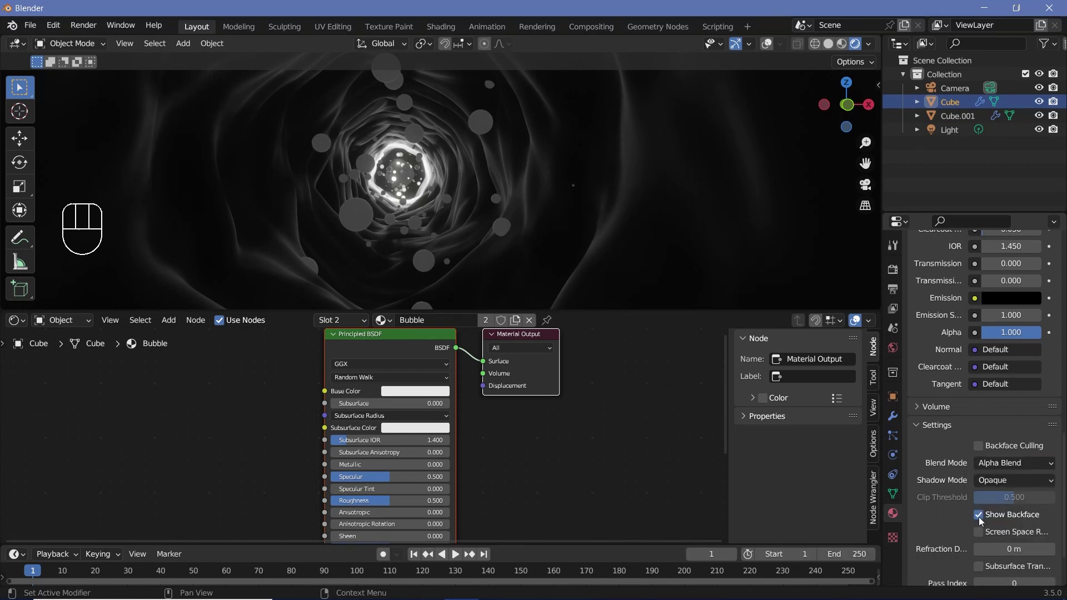
{"action": "left_click", "coordinate": [981, 520]}
- Drive Alpha from Layer Weight Facing and set Metallic 1, Roughness 0.2
{"action": "middle_click", "coordinate": [986, 526]}
{"action": "key", "text": "shift+a"}
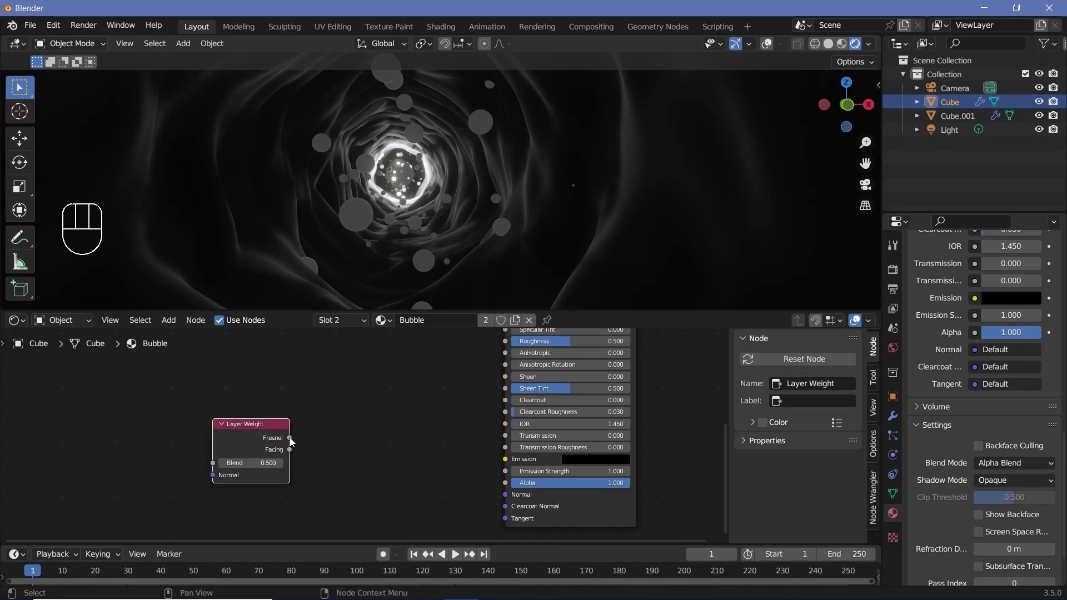
{"action": "left_click_drag", "start_coordinate": [293, 459], "coordinate": [514, 488]}
{"action": "scroll", "scroll_direction": "down", "scroll_amount": 3}
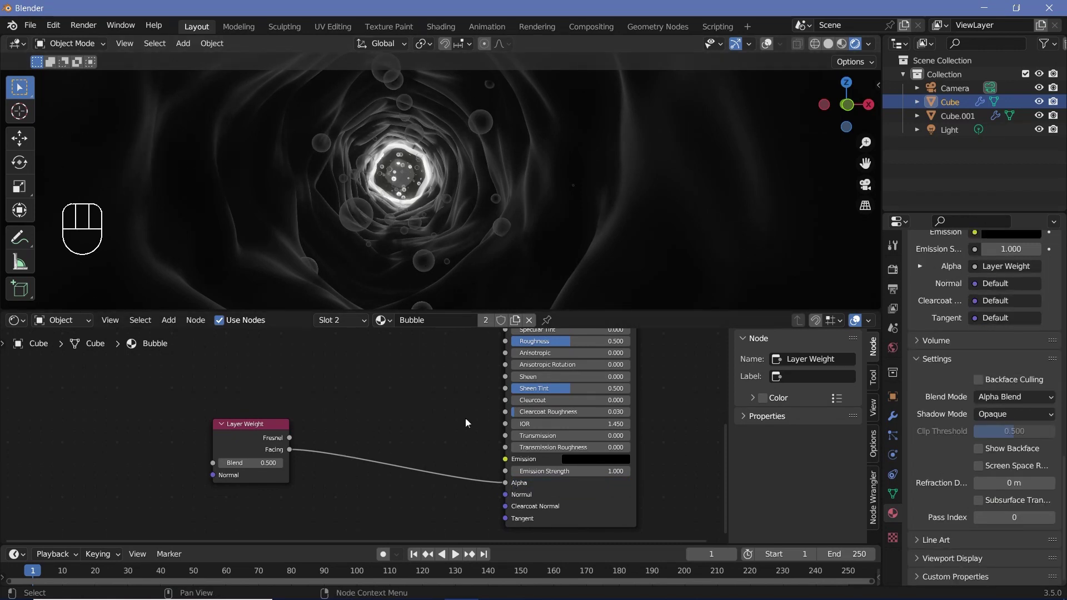
{"action": "middle_click", "coordinate": [470, 360]}
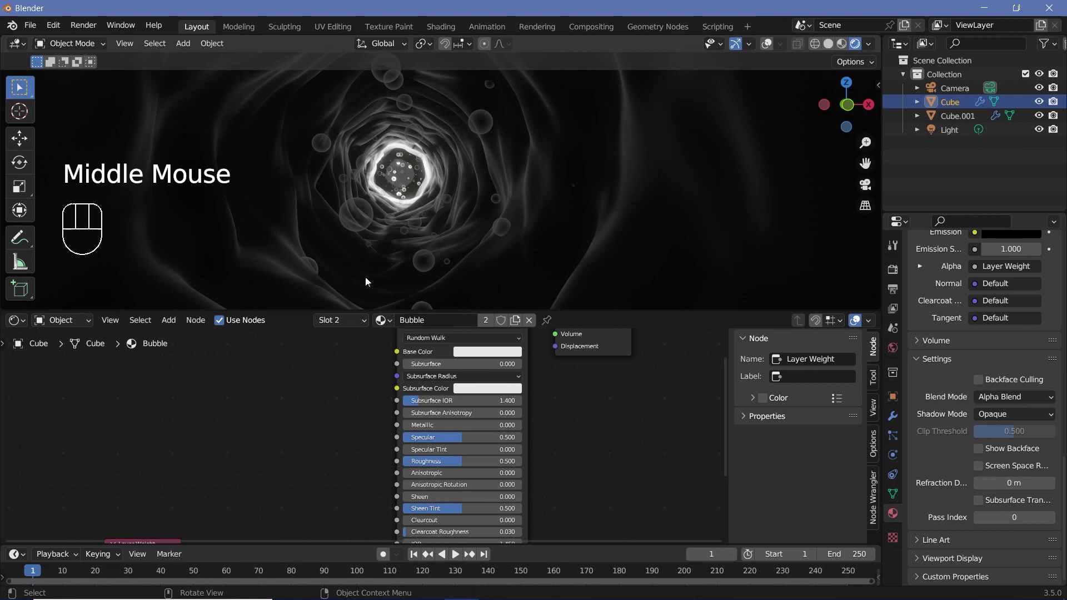
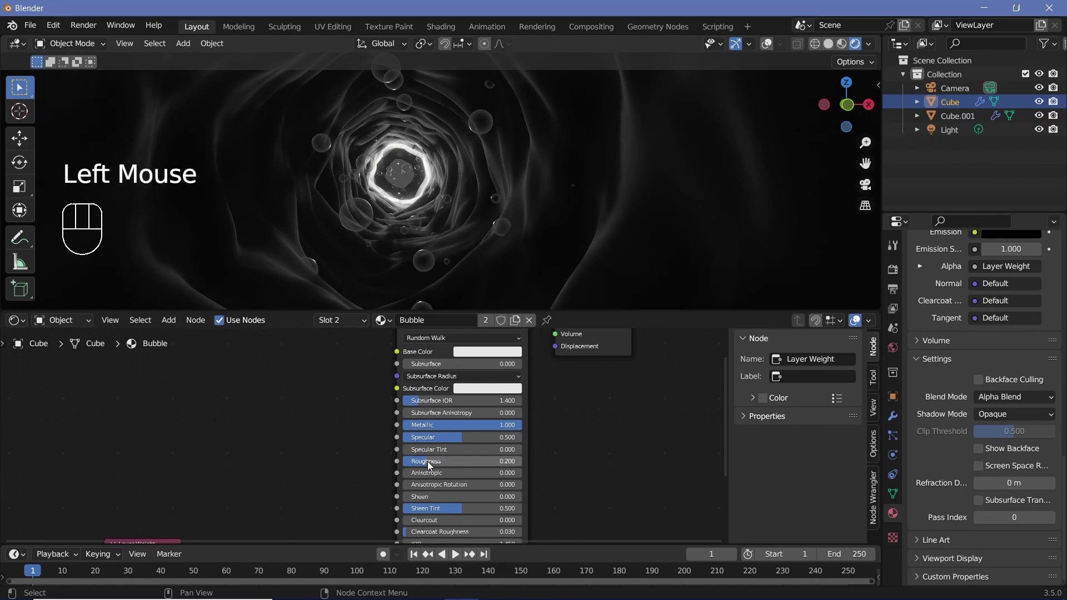
{"action": "middle_click", "coordinate": [279, 481]}
{"action": "key", "text": "shift+a"}
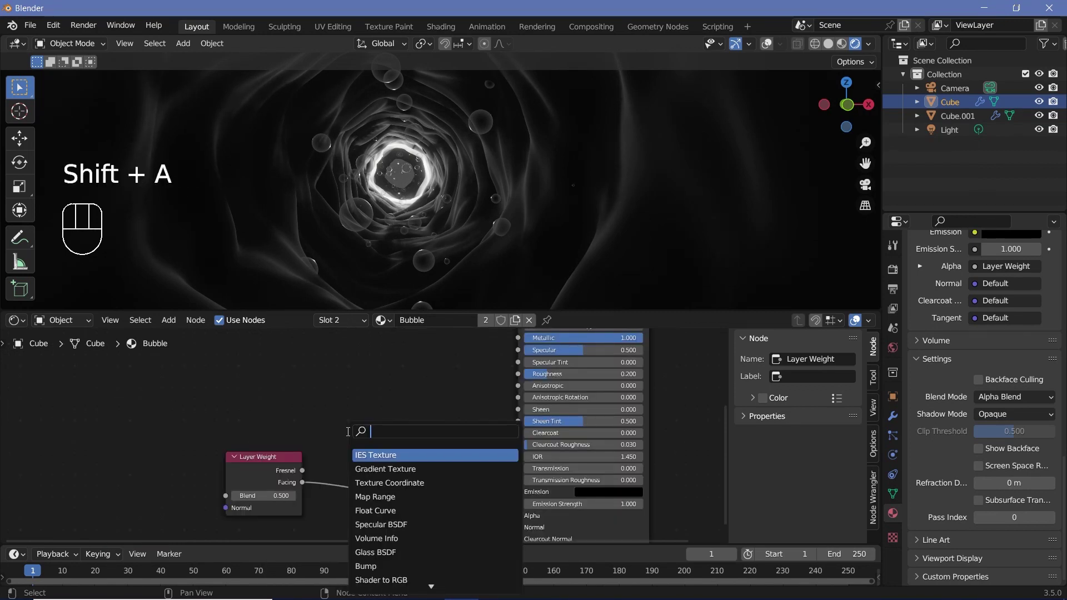
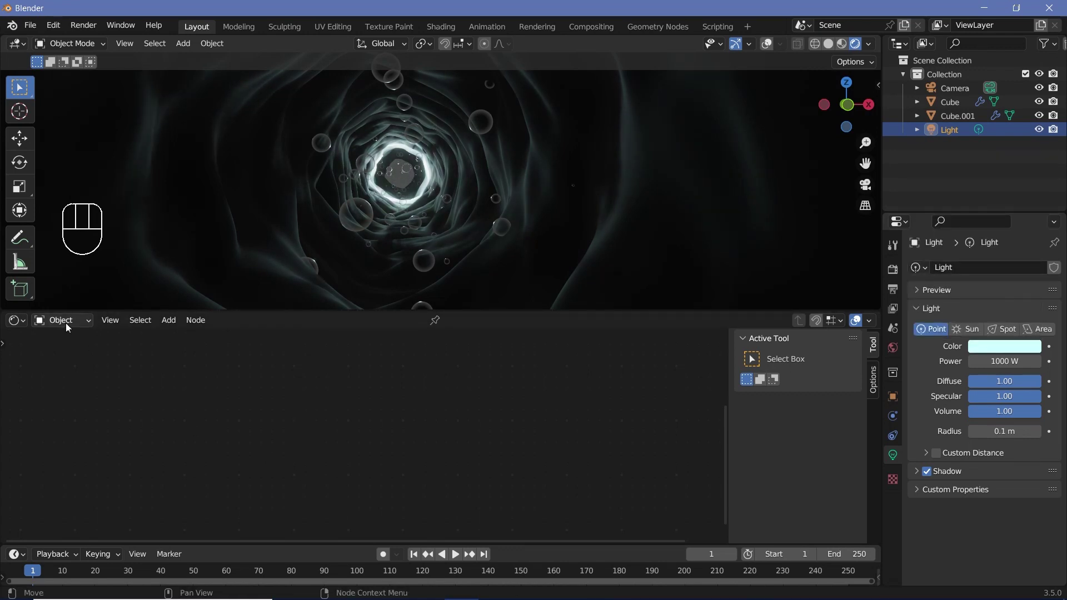
- Give the World a black background with Volume Scatter density 0.2 and set Tube's shadow mode to None
{"action": "left_click_drag", "start_coordinate": [67, 323], "coordinate": [558, 502]}
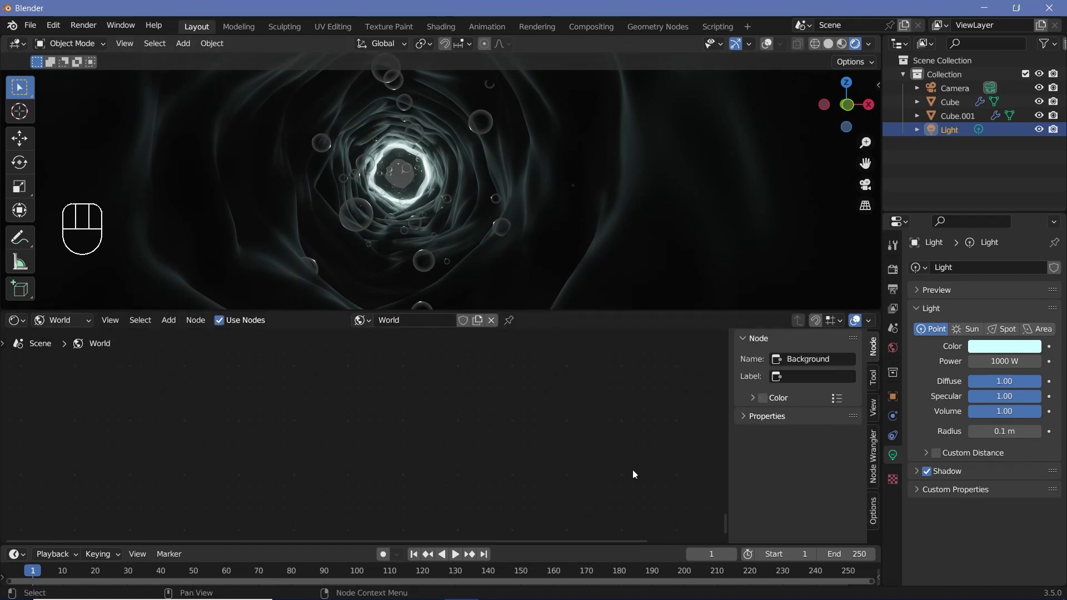
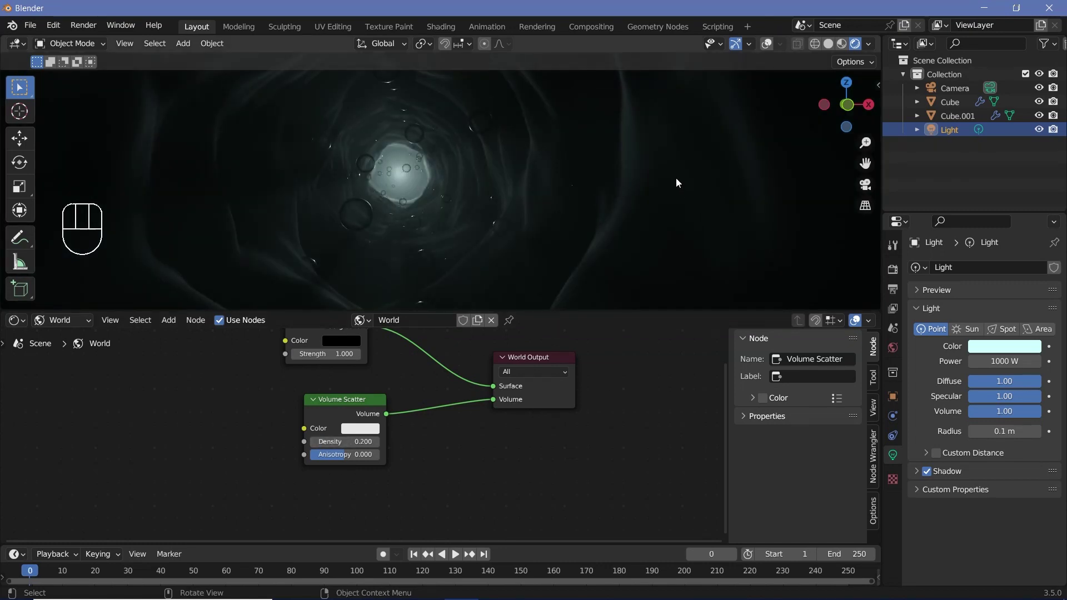
{"action": "left_click", "coordinate": [679, 182]}
{"action": "left_click", "coordinate": [946, 272]}
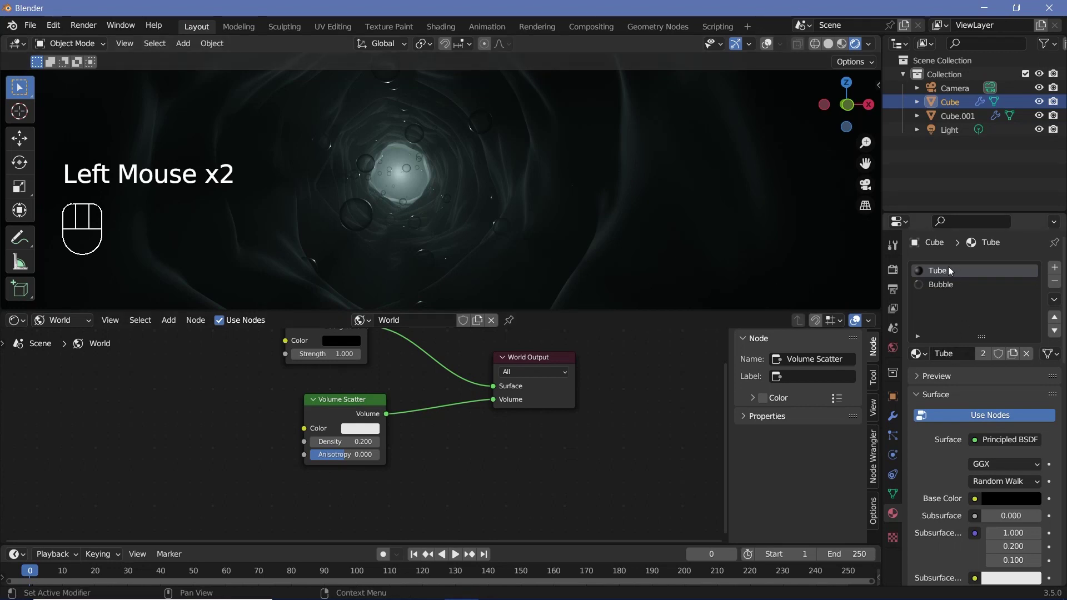
{"action": "scroll", "scroll_direction": "down", "scroll_amount": 3}
{"action": "left_click_drag", "start_coordinate": [983, 481], "coordinate": [987, 498]}
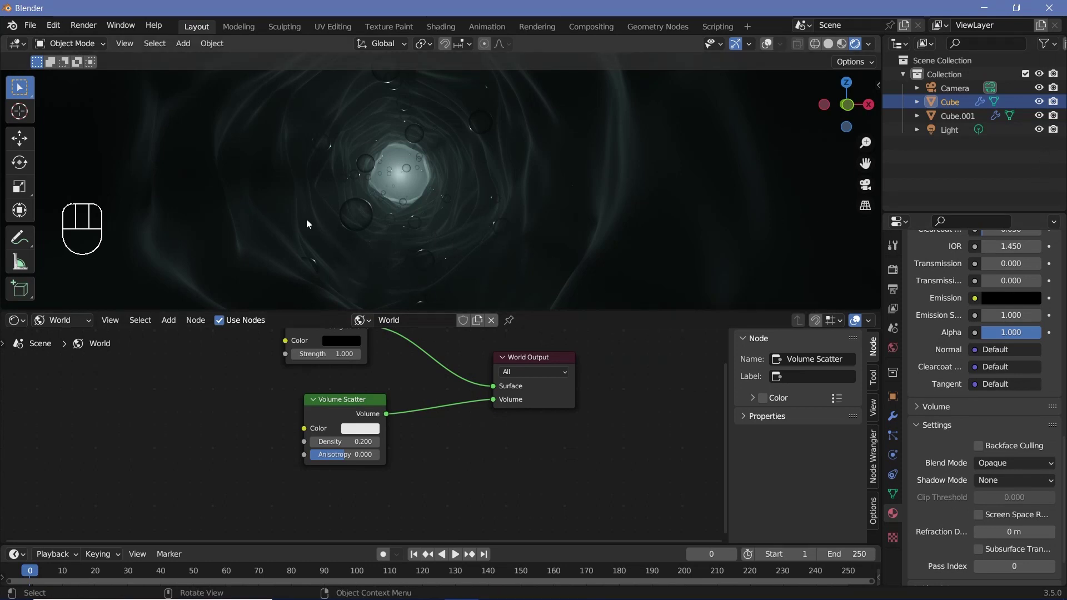
{"action": "scroll", "scroll_direction": "up", "scroll_amount": 3}
{"action": "scroll", "scroll_direction": "down", "scroll_amount": 3}
{"action": "scroll", "scroll_direction": "up", "scroll_amount": 3}
{"action": "scroll", "scroll_direction": "down", "scroll_amount": 3}
{"action": "scroll", "scroll_direction": "up", "scroll_amount": 3}
- Reset the camera's location and rotation and view the tunnel from the side with overlays on
{"action": "left_click_drag", "start_coordinate": [962, 94], "coordinate": [947, 102]}
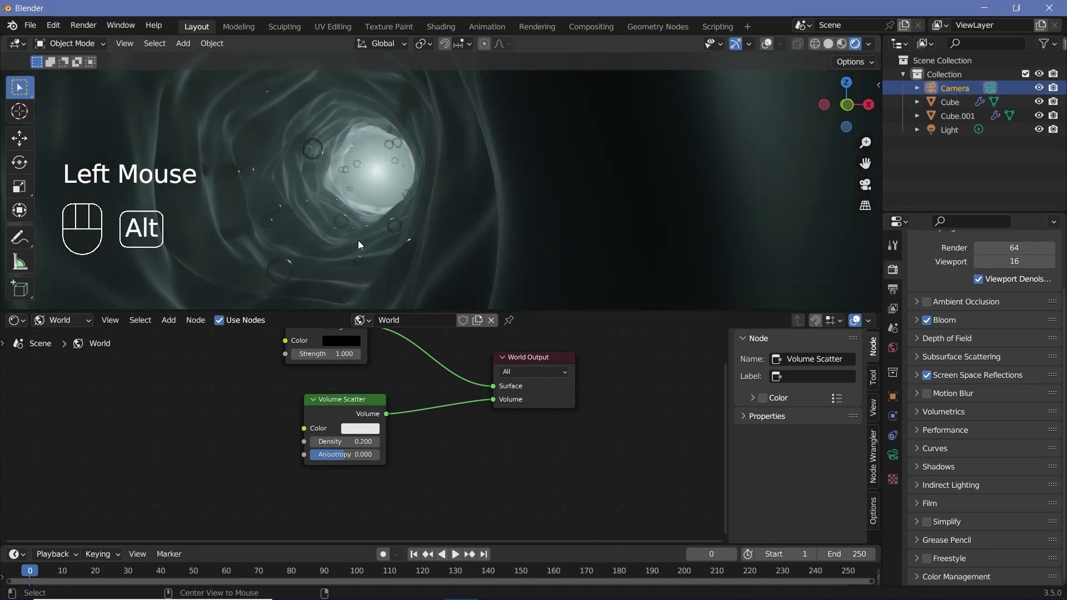
{"action": "key", "text": "alt+g"}
{"action": "key", "text": "alt+r"}
{"action": "scroll", "scroll_direction": "down", "scroll_amount": 3}
{"action": "middle_click", "coordinate": [413, 229]}
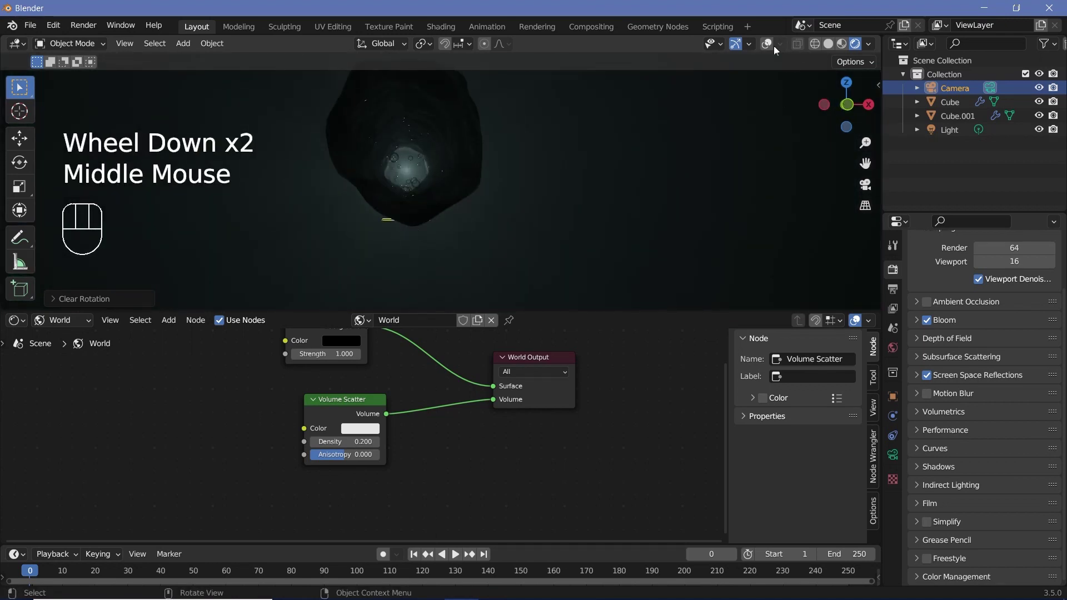
{"action": "left_click", "coordinate": [770, 49]}
{"action": "middle_click", "coordinate": [444, 248]}
{"action": "left_click_drag", "start_coordinate": [564, 225], "coordinate": [543, 218]}
{"action": "key", "text": "r"}
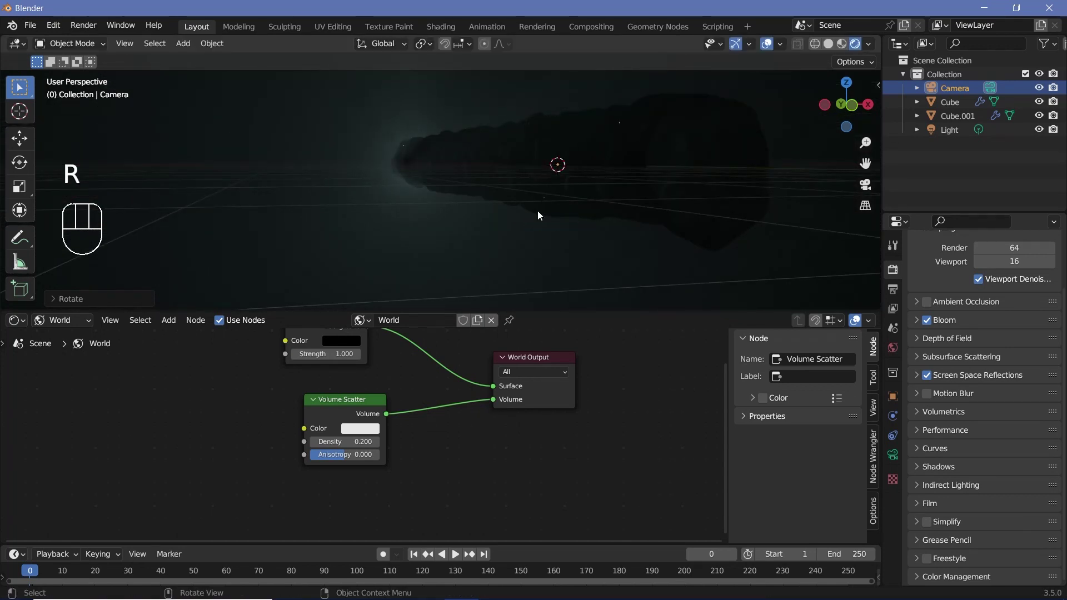
- Slide the camera along one axis to the tunnel entrance
{"action": "key", "text": "g"}
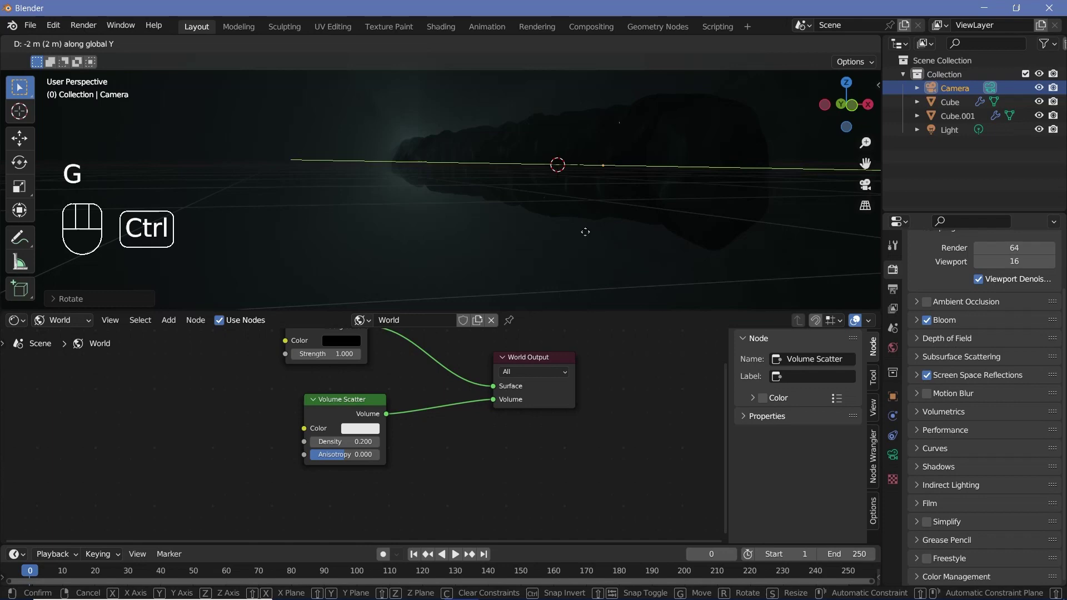
{"action": "middle_click", "coordinate": [717, 181]}
{"action": "left_click_drag", "start_coordinate": [717, 188], "coordinate": [677, 150]}
{"action": "left_click_drag", "start_coordinate": [692, 163], "coordinate": [729, 180]}
{"action": "left_click_drag", "start_coordinate": [777, 196], "coordinate": [654, 125]}
{"action": "left_click_drag", "start_coordinate": [667, 136], "coordinate": [695, 153]}
{"action": "middle_click", "coordinate": [688, 147]}
- Through the camera view set the focal length to 100 mm and return to frame 0
{"action": "key", "text": "KP_0"}
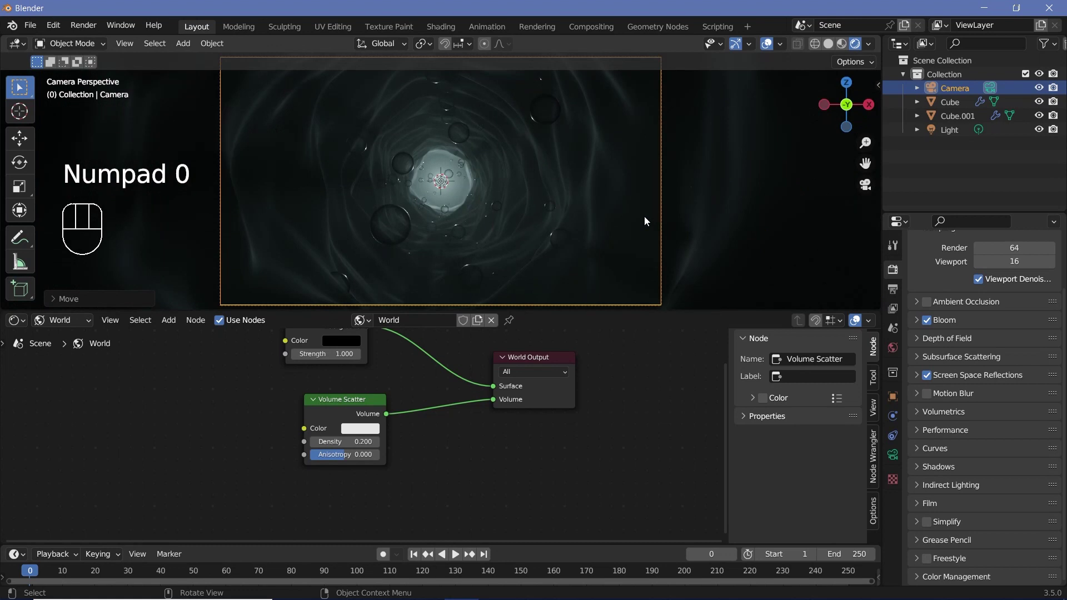
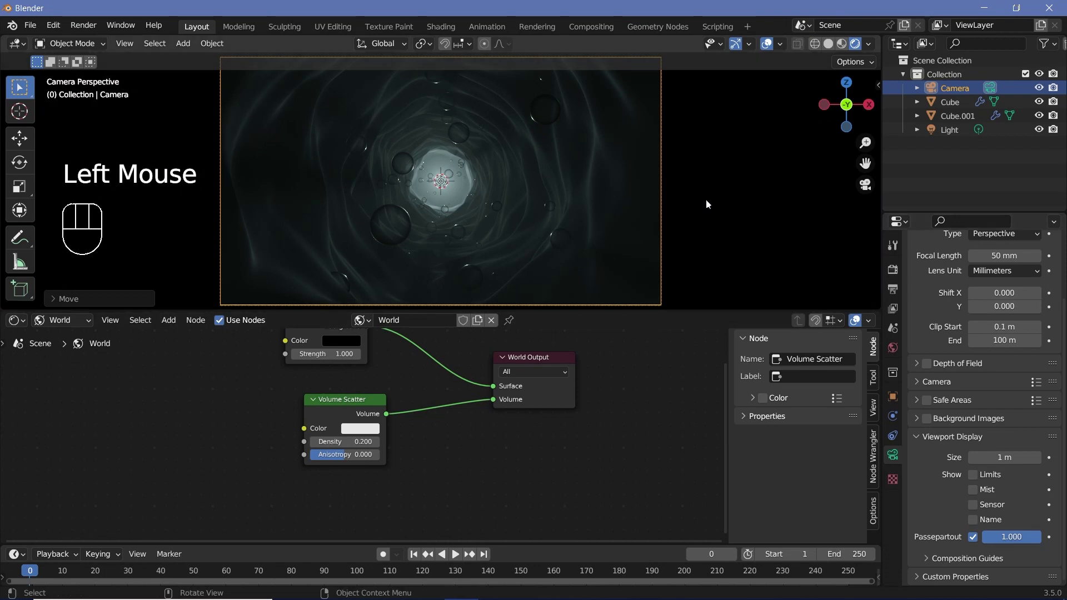
{"action": "scroll", "scroll_direction": "up", "scroll_amount": 3}
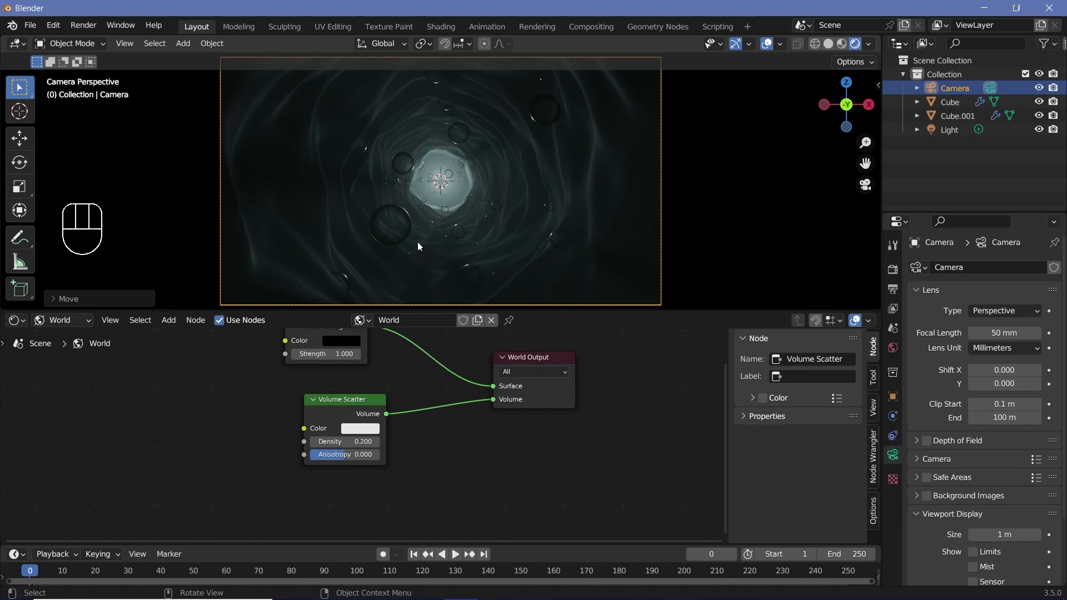
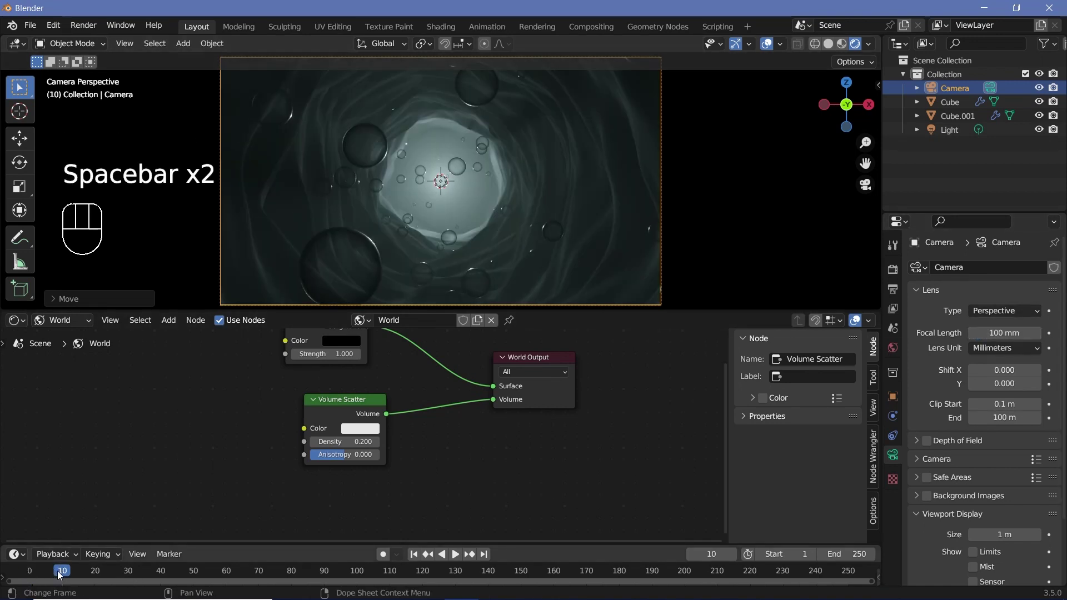
{"action": "left_click", "coordinate": [33, 574]}
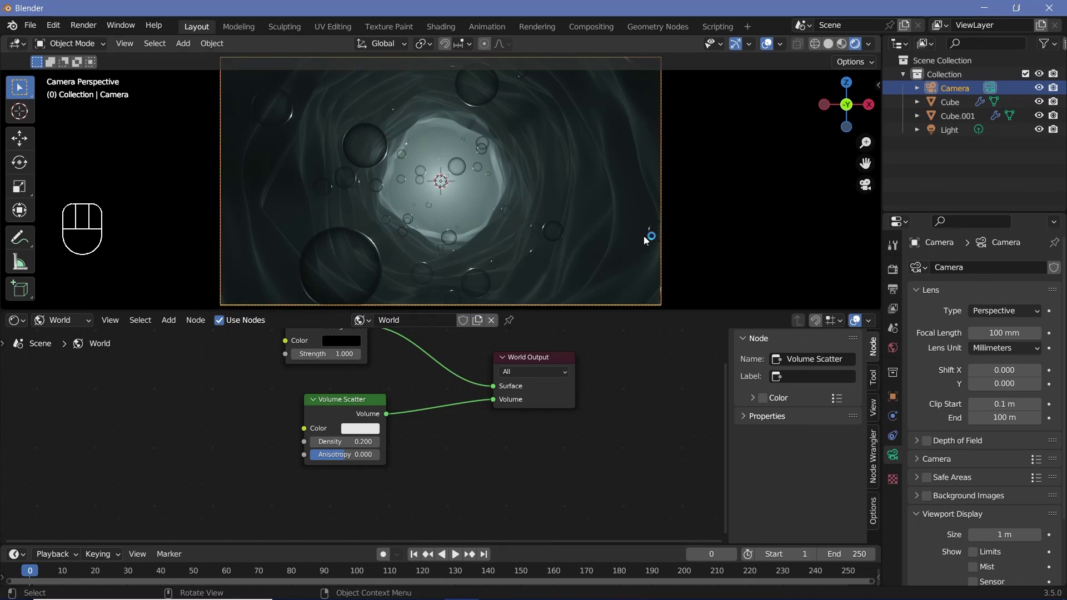
{"action": "key", "text": "KP_0"}
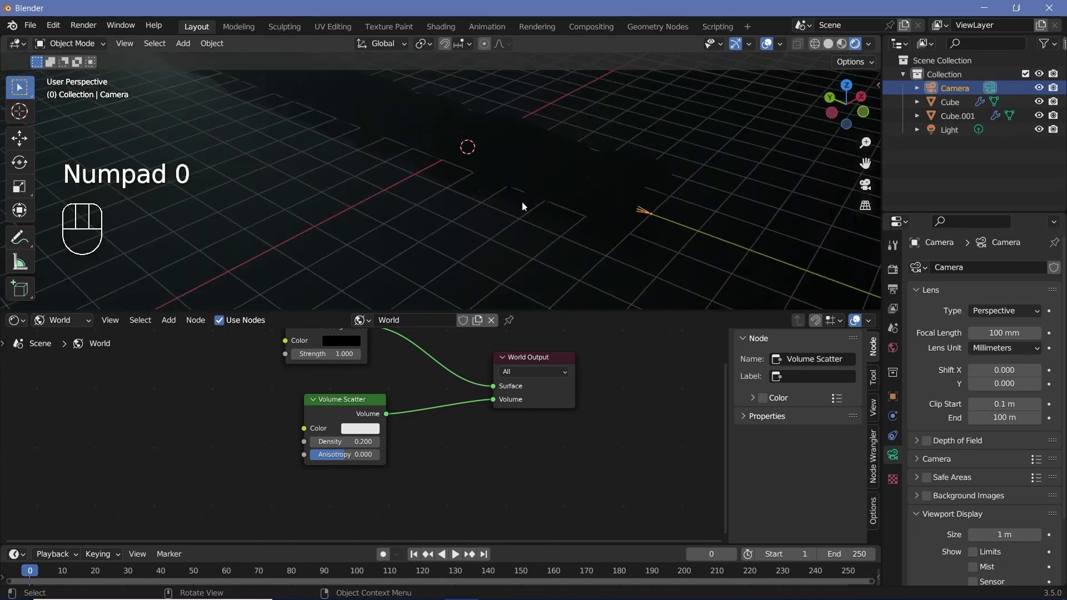
{"action": "left_click", "coordinate": [525, 180]}
- Orbit the view around the tunnel
{"action": "scroll", "scroll_direction": "down", "scroll_amount": 3}
{"action": "middle_click", "coordinate": [455, 213]}
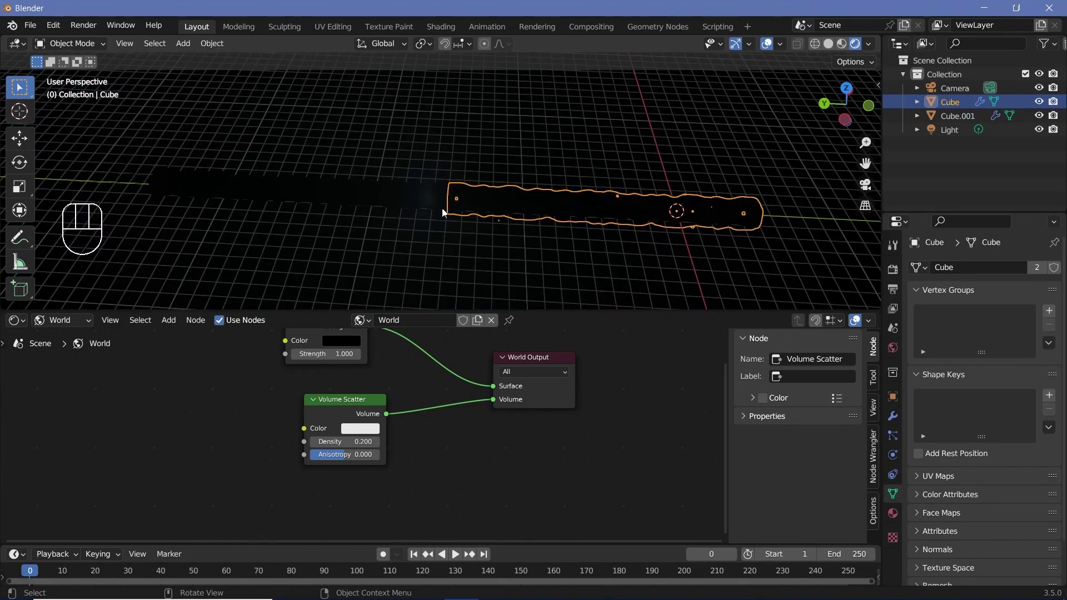
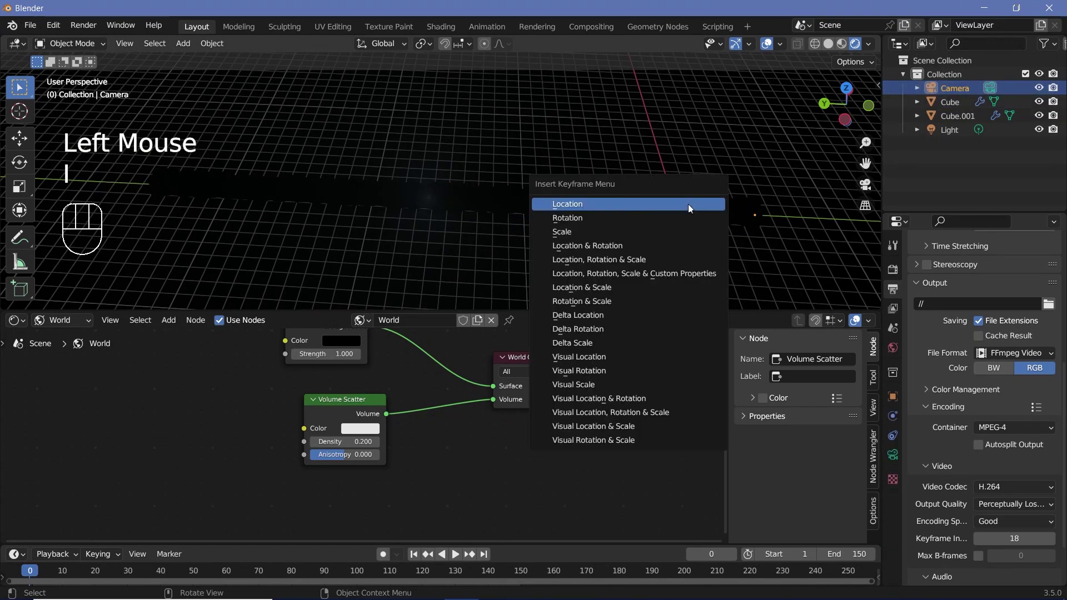
- Keyframe the camera's location at frame 0 and move it down the tunnel at frame 150
{"action": "left_click", "coordinate": [632, 546]}
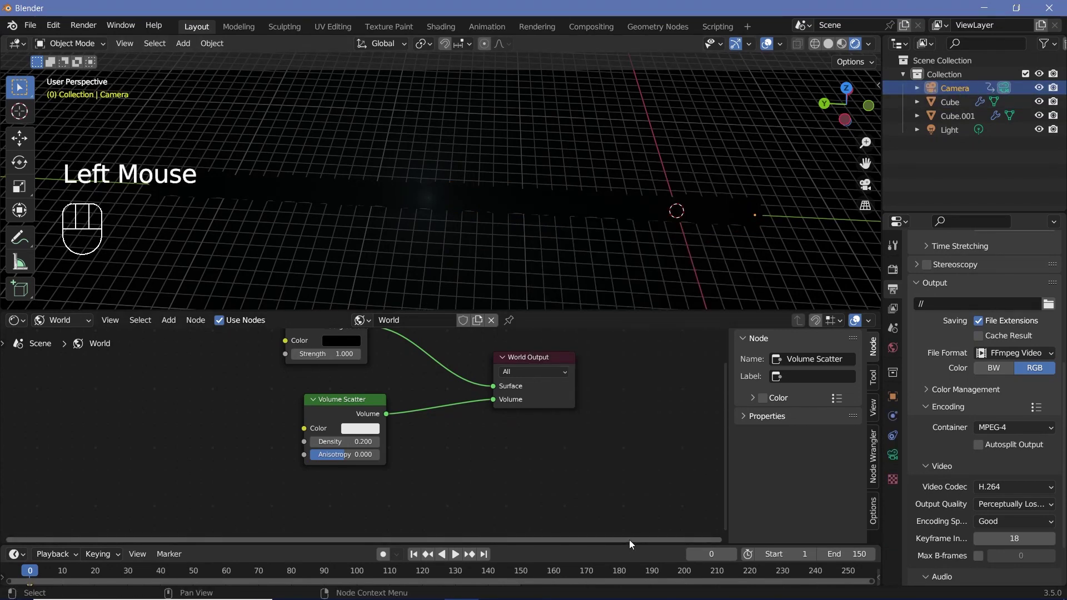
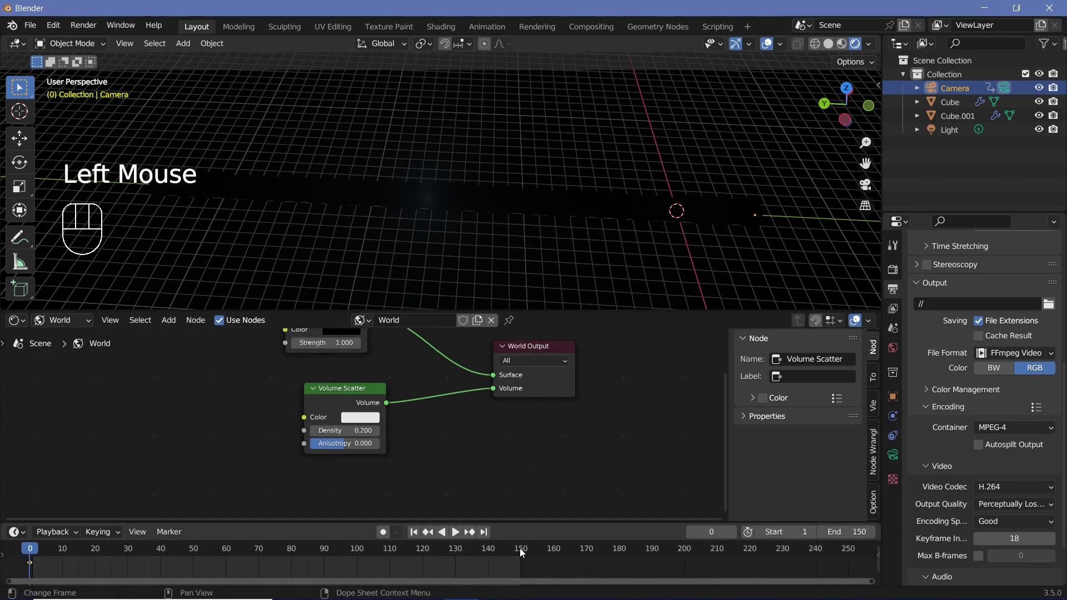
{"action": "left_click_drag", "start_coordinate": [526, 554], "coordinate": [557, 559]}
{"action": "key", "text": "g"}
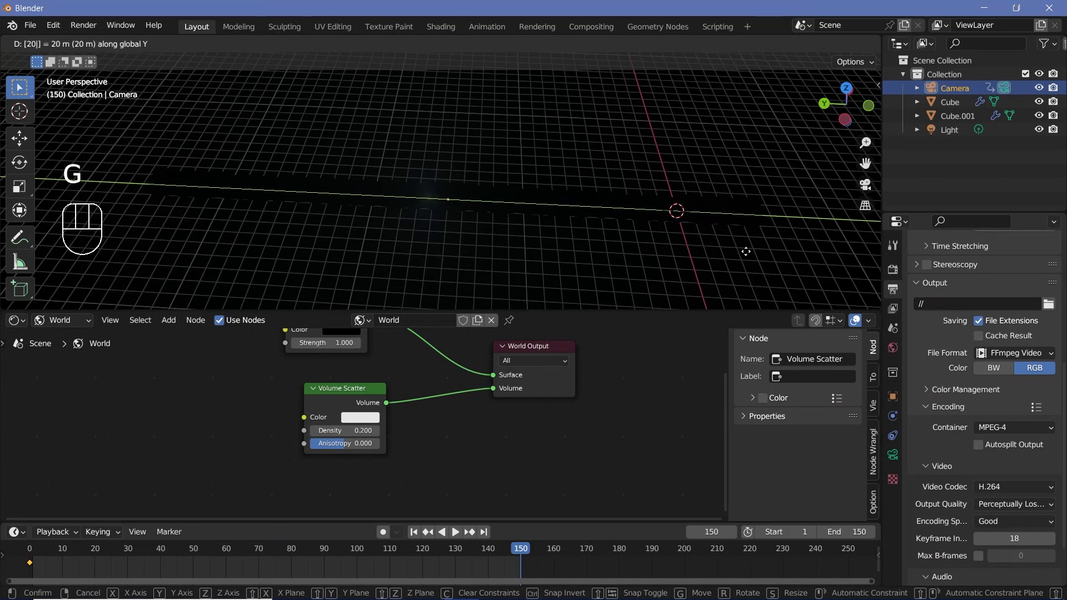
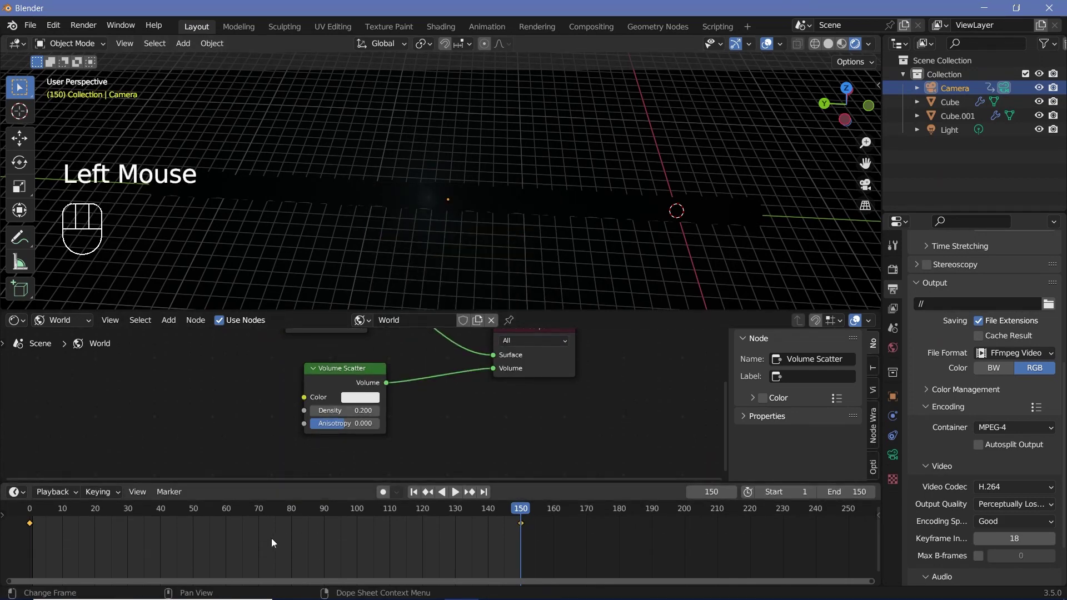
- Set the camera keyframes' interpolation, play the flight through the camera, and return to frame 0
{"action": "key", "text": "a"}
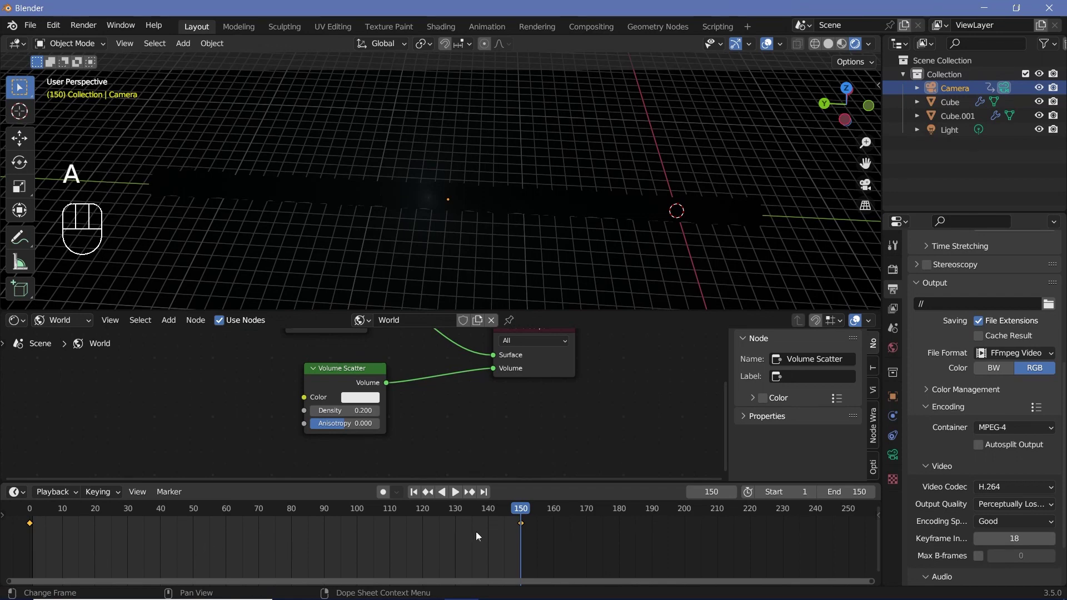
{"action": "key", "text": "t"}
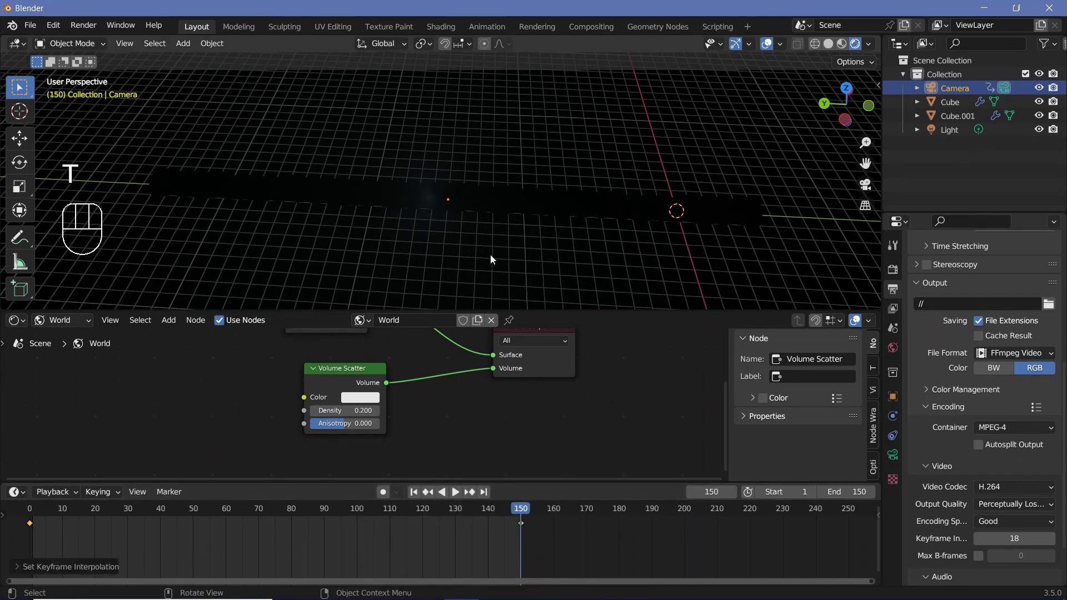
{"action": "key", "text": "KP_0"}
{"action": "key", "text": "space"}
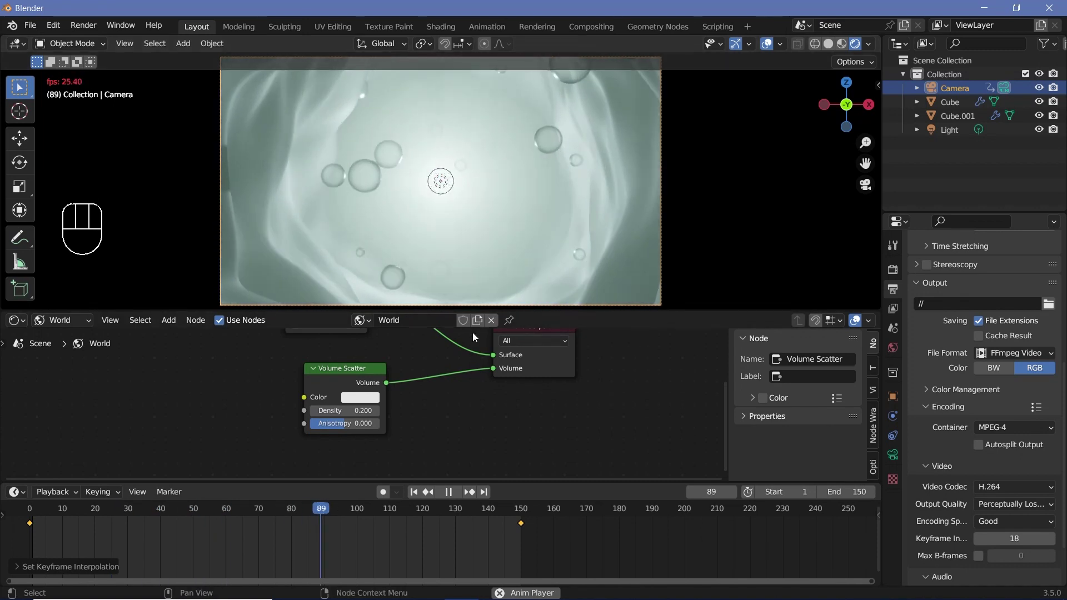
{"action": "key", "text": "space"}
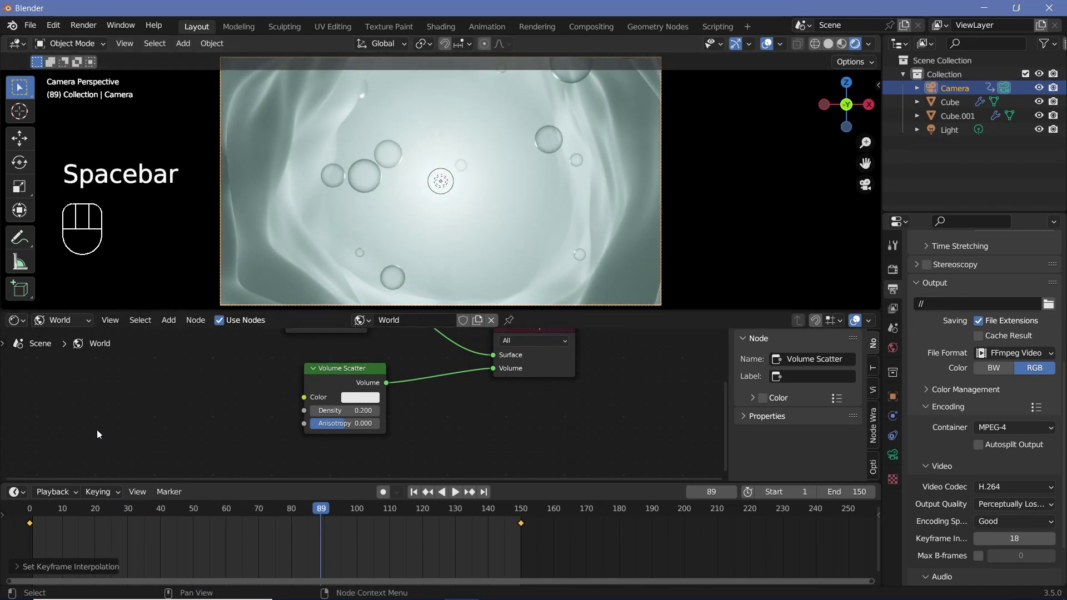
{"action": "left_click", "coordinate": [26, 513]}
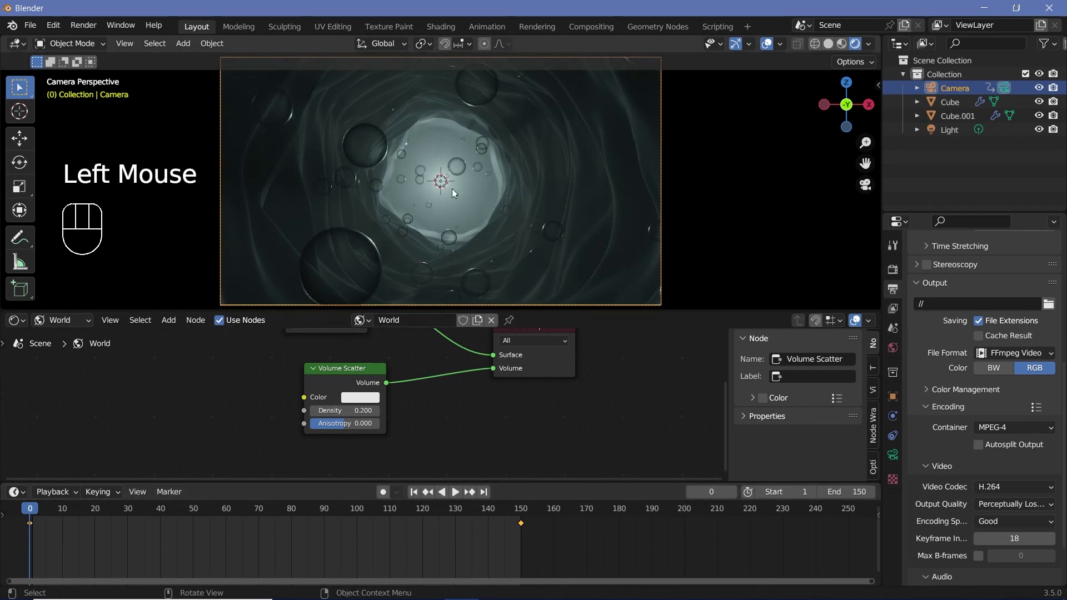
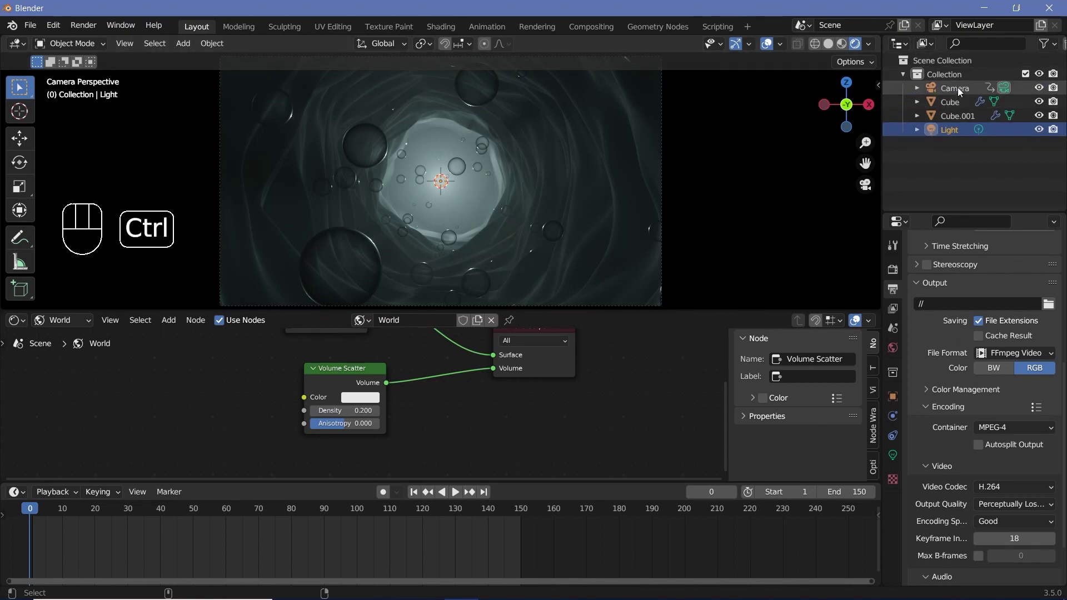
- Parent the Light to the Camera (Ctrl+P > Object) so it follows the flight
{"action": "left_click", "coordinate": [962, 92]}
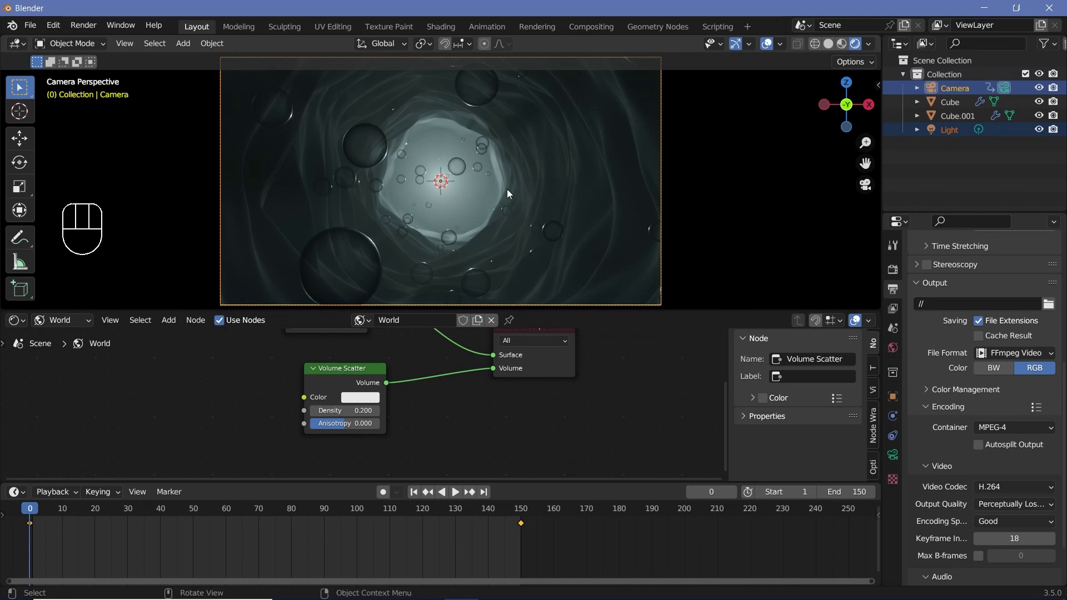
{"action": "key", "text": "ctrl+p"}
{"action": "key", "text": "space"}
{"action": "key", "text": "space"}
{"action": "key", "text": "space"}
{"action": "key", "text": "space"}
{"action": "left_click", "coordinate": [525, 515]}
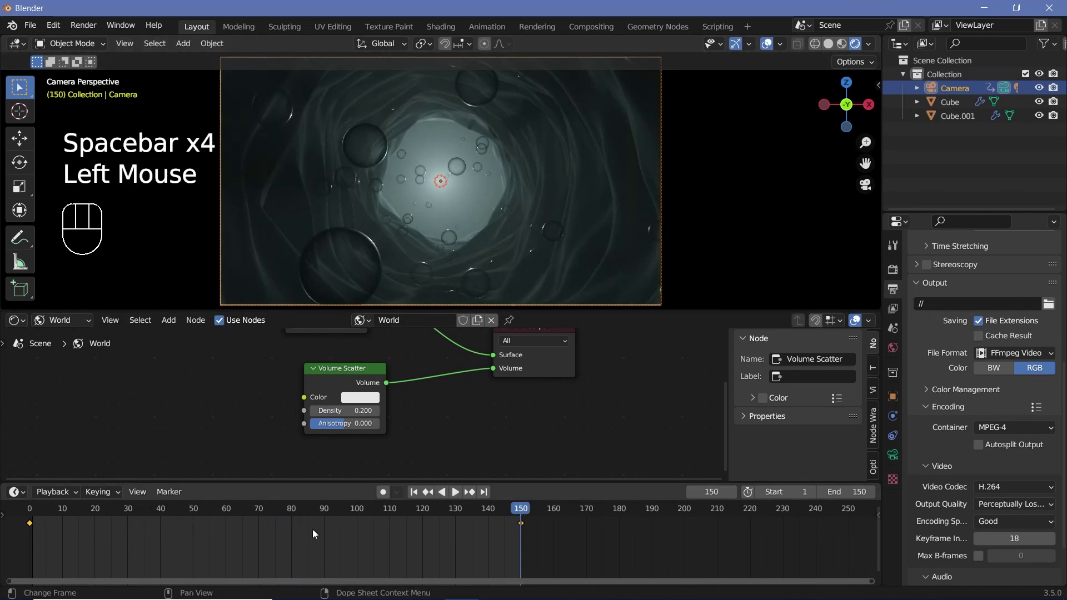
- Jump between frame 0 and frame 150 to check the light stays with the camera
{"action": "left_click", "coordinate": [30, 520]}
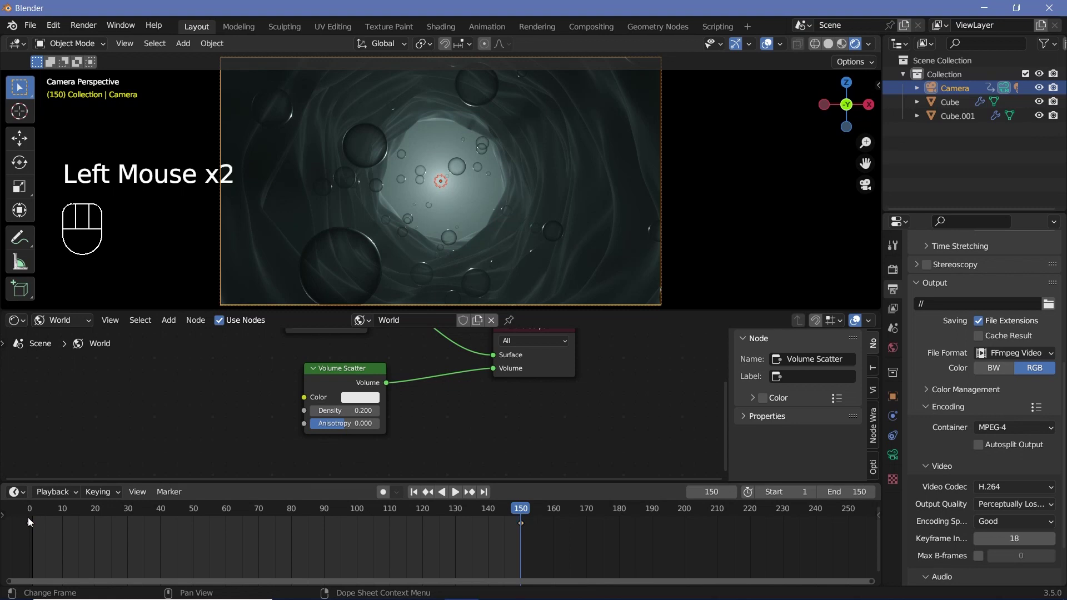
{"action": "left_click", "coordinate": [30, 517]}
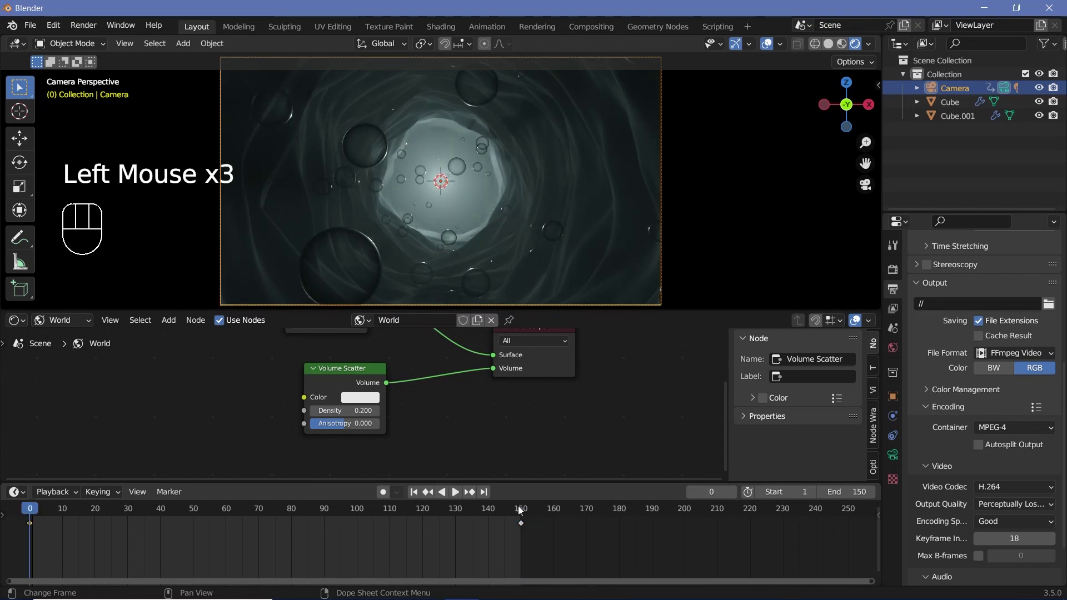
{"action": "left_click", "coordinate": [523, 514]}
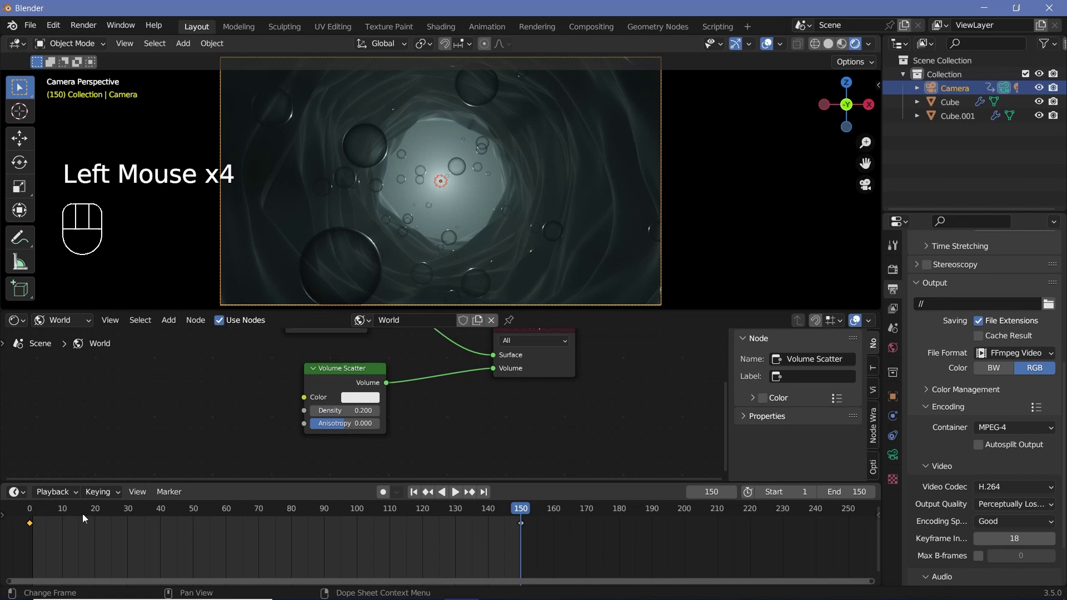
{"action": "left_click", "coordinate": [36, 514]}
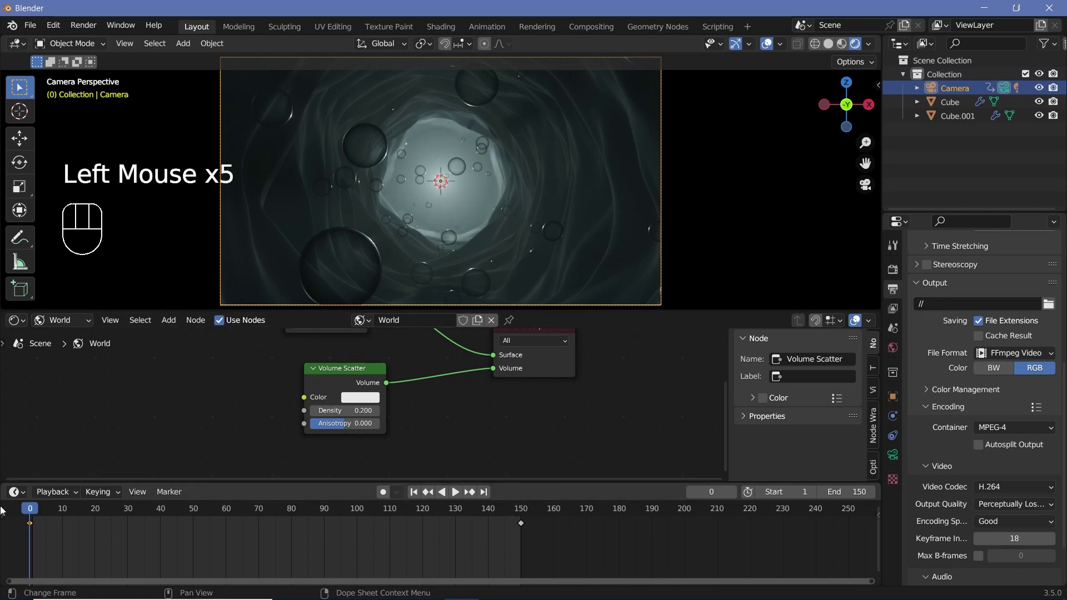
{"action": "scroll", "scroll_direction": "up", "scroll_amount": 3}
{"action": "middle_click", "coordinate": [329, 268]}
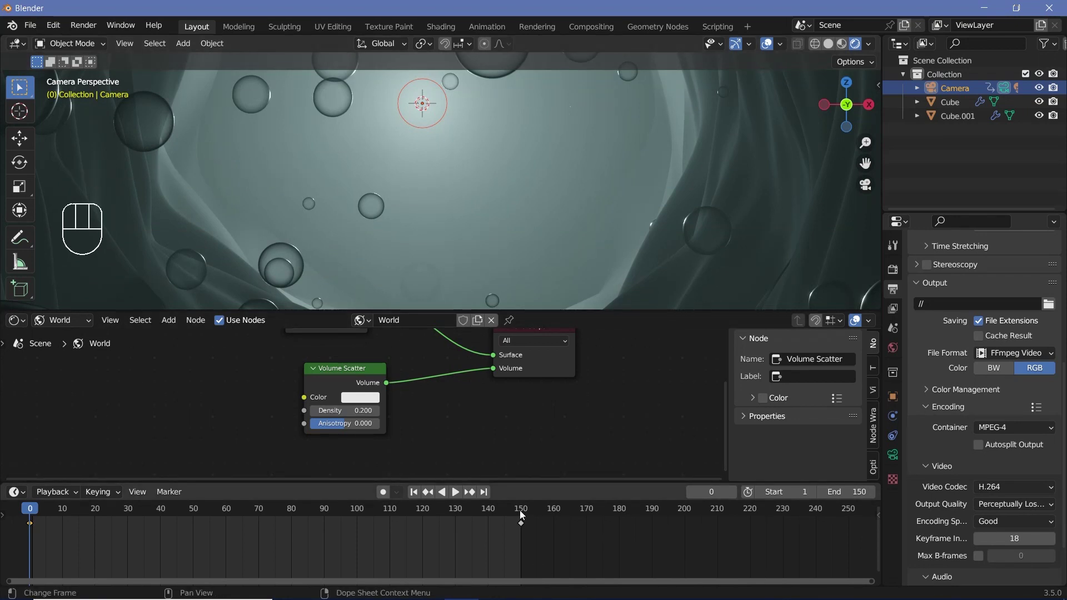
{"action": "left_click", "coordinate": [523, 514]}
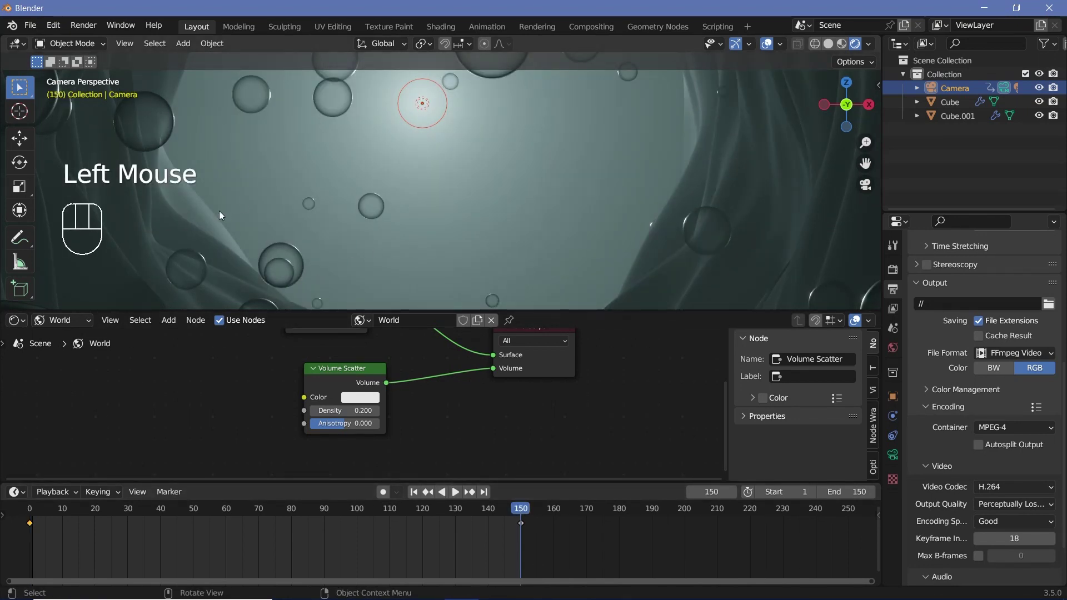
- Leave camera view, orbit to see the whole tunnel and select Cube.001
{"action": "key", "text": "KP_0"}
{"action": "scroll", "scroll_direction": "down", "scroll_amount": 3}
{"action": "left_click_drag", "start_coordinate": [474, 198], "coordinate": [448, 234]}
{"action": "scroll", "scroll_direction": "down", "scroll_amount": 3}
{"action": "middle_click", "coordinate": [445, 236]}
{"action": "left_click", "coordinate": [493, 165]}
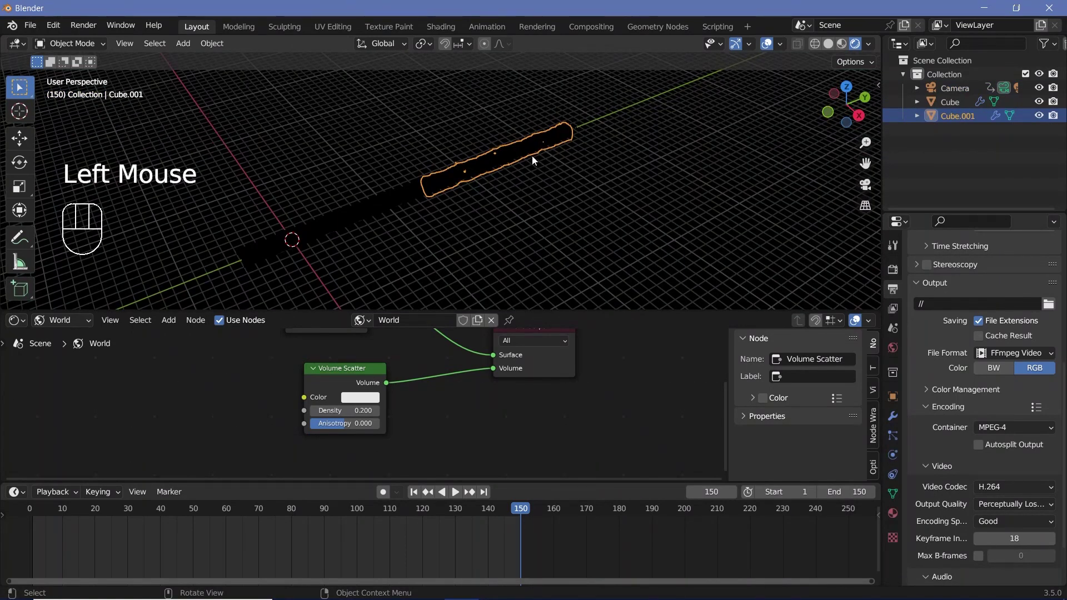
- Duplicate the tunnel section as Cube.002 slid along its axis, then return to camera view with overlays hidden
{"action": "key", "text": "alt+d"}
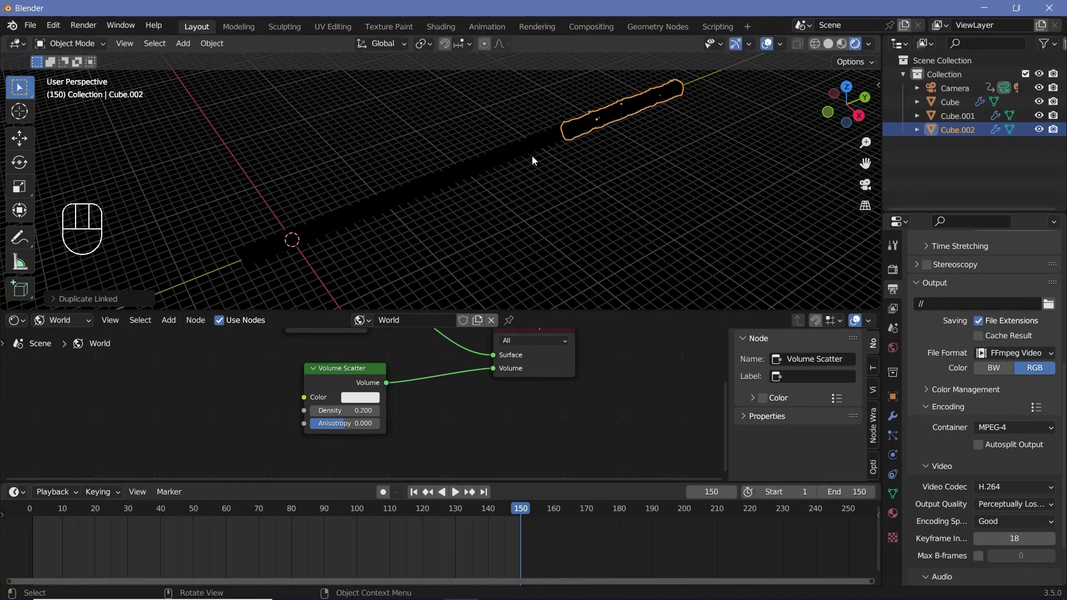
{"action": "key", "text": "KP_0"}
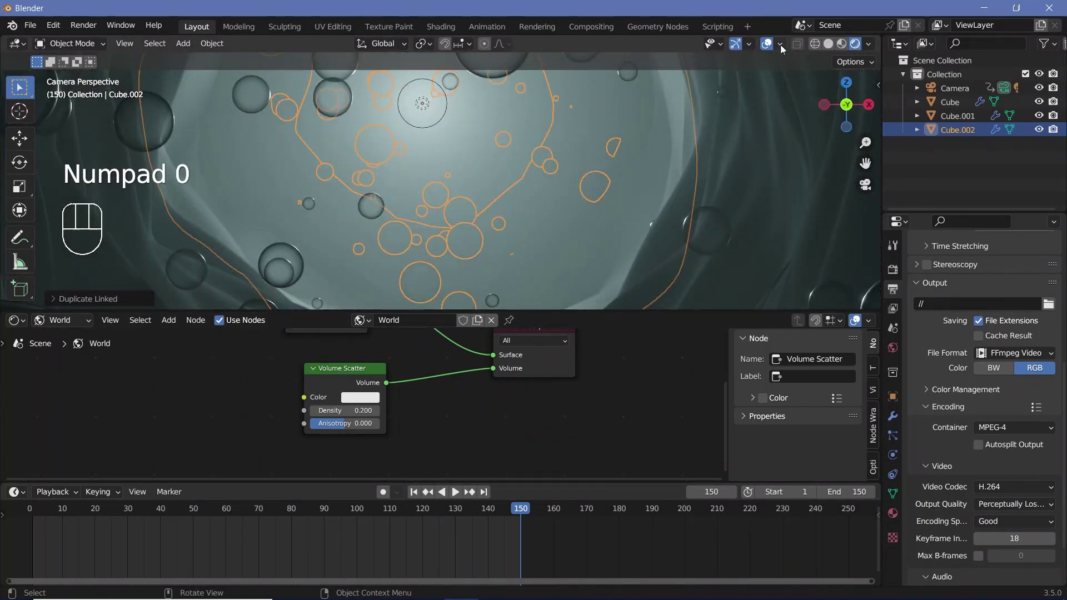
{"action": "left_click", "coordinate": [31, 515]}
{"action": "left_click", "coordinate": [31, 515]}
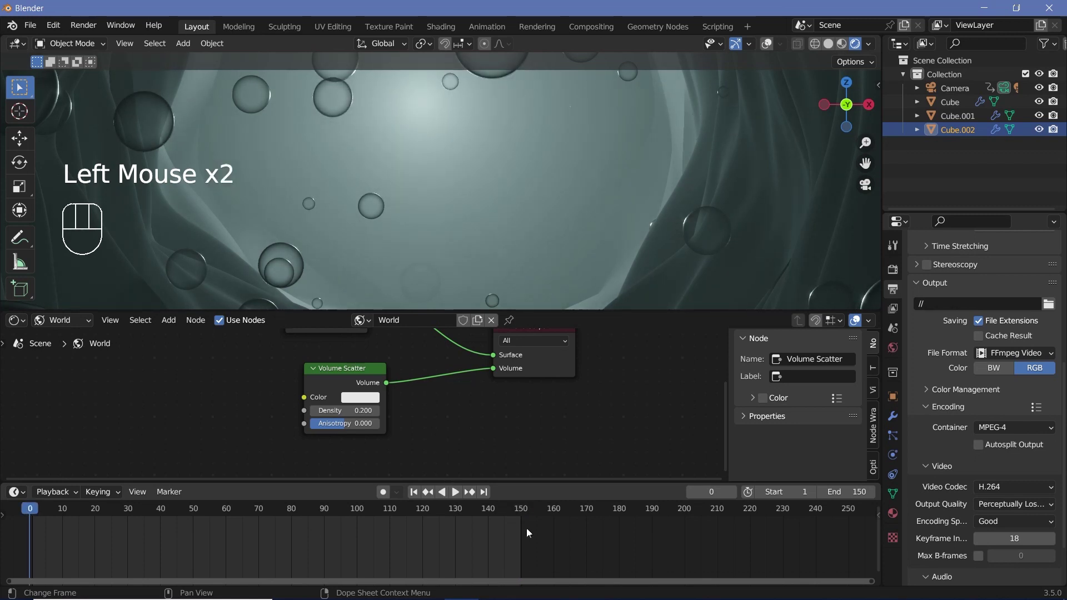
- Go back to frame 0 and play the fly-through down the lengthened tunnel
{"action": "left_click", "coordinate": [523, 516]}
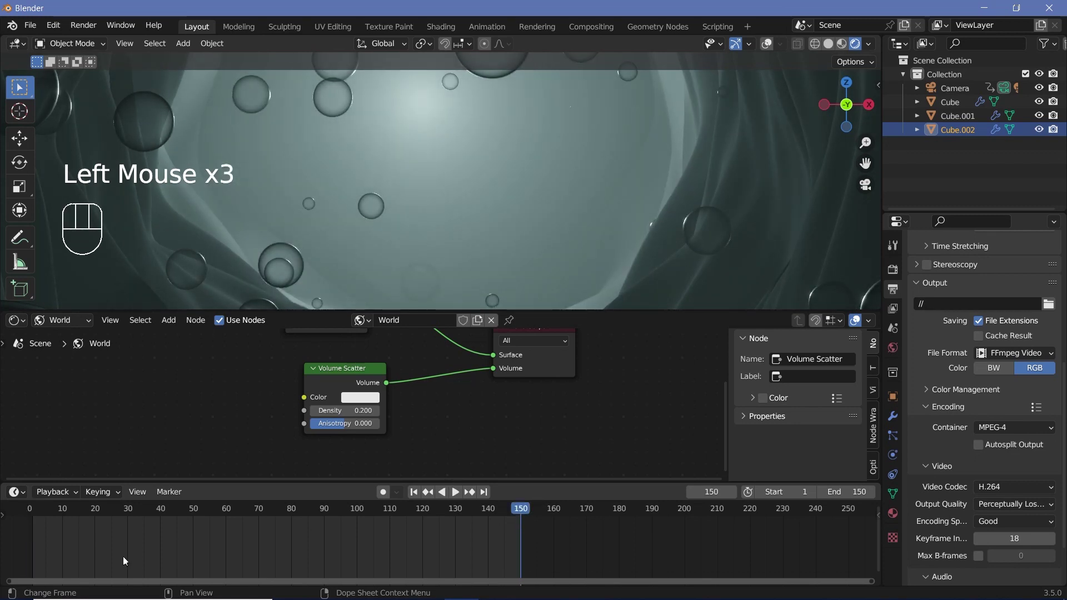
{"action": "left_click", "coordinate": [31, 513]}
{"action": "scroll", "scroll_direction": "down", "scroll_amount": 3}
{"action": "key", "text": "space"}
{"action": "key", "text": "space"}
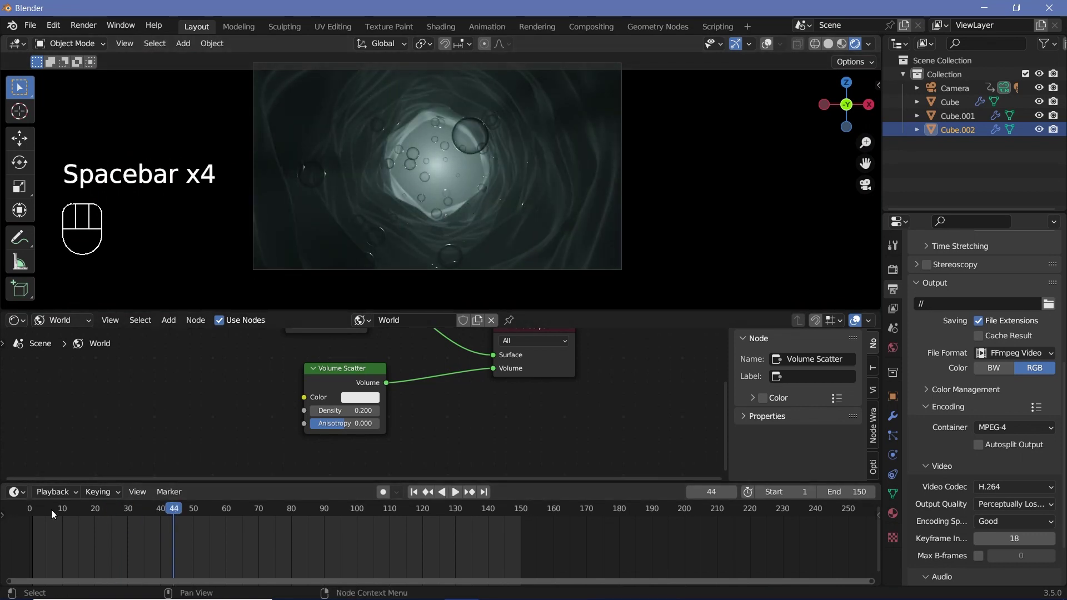
- Scrub and play the camera flight through the tunnel to frame 145, then stop playback
{"action": "left_click_drag", "start_coordinate": [67, 494], "coordinate": [434, 198]}
{"action": "key", "text": "space"}
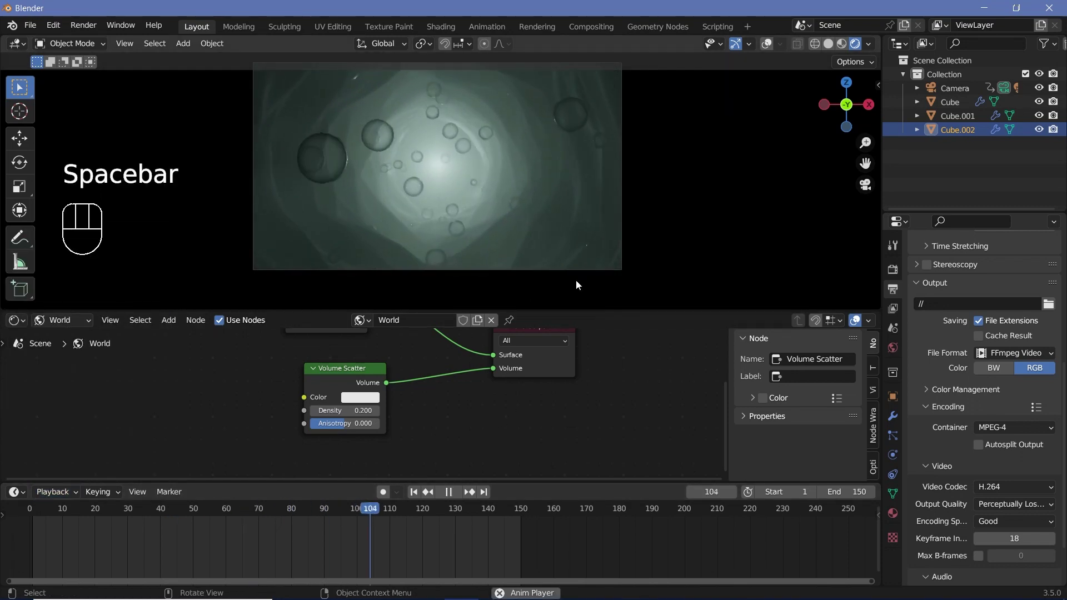
{"action": "key", "text": "space"}
{"action": "key", "text": "space"}
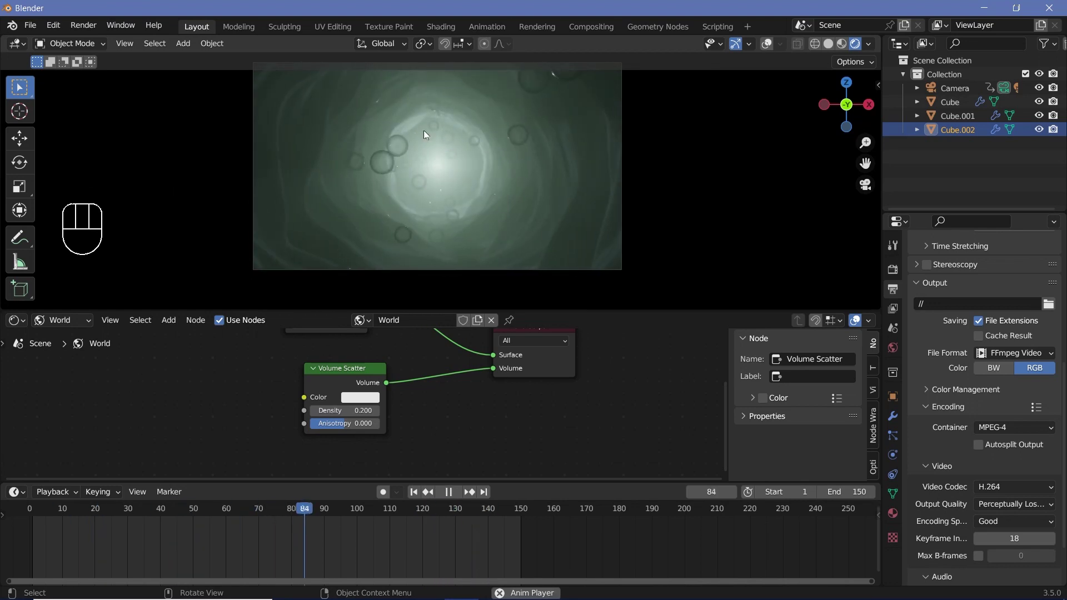
{"action": "key", "text": "space"}
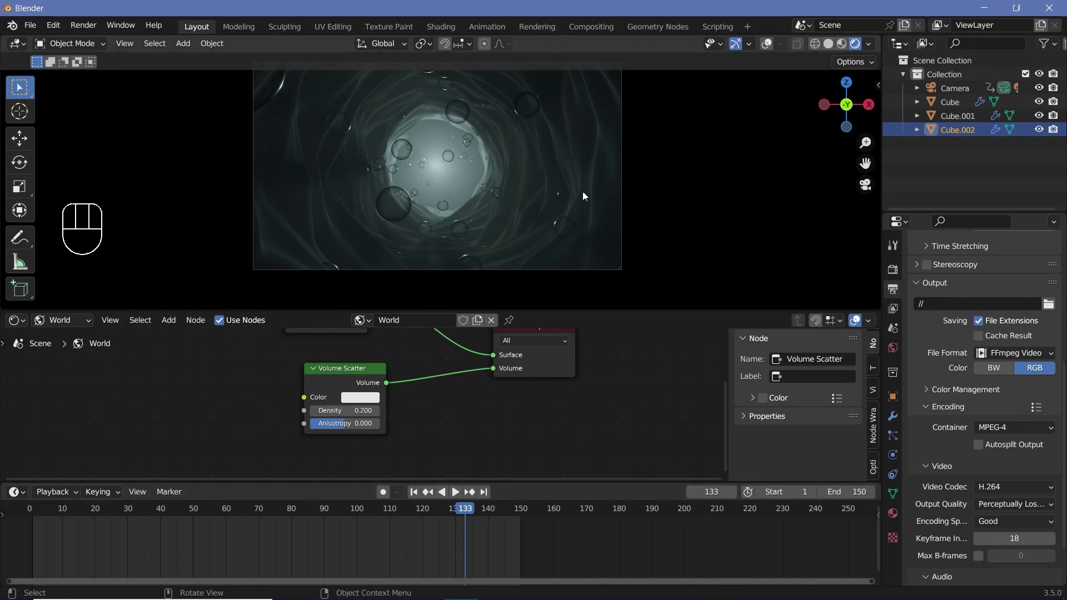
{"action": "key", "text": "space"}
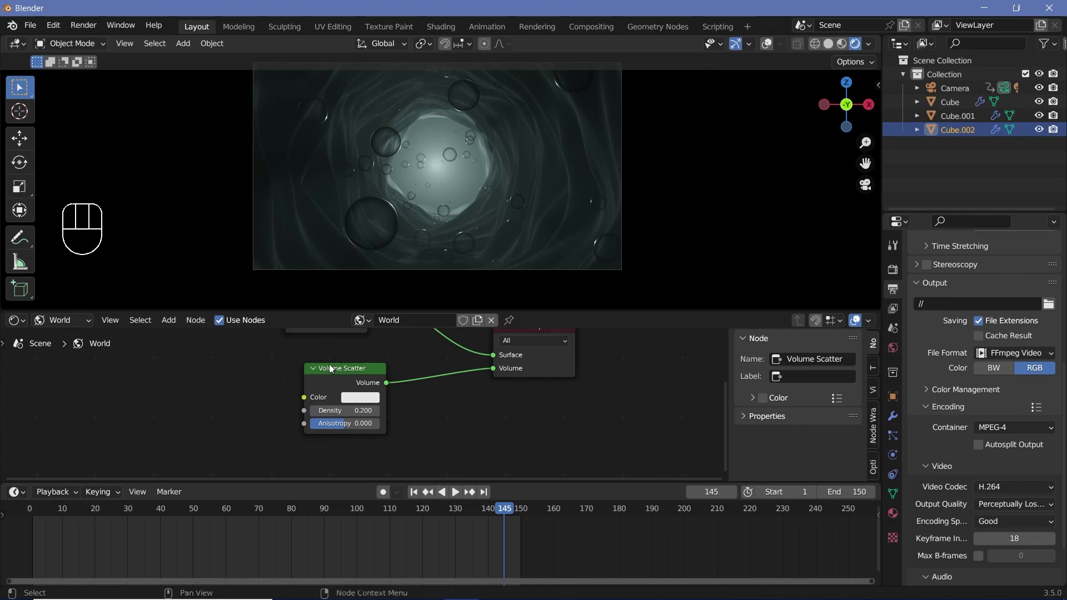
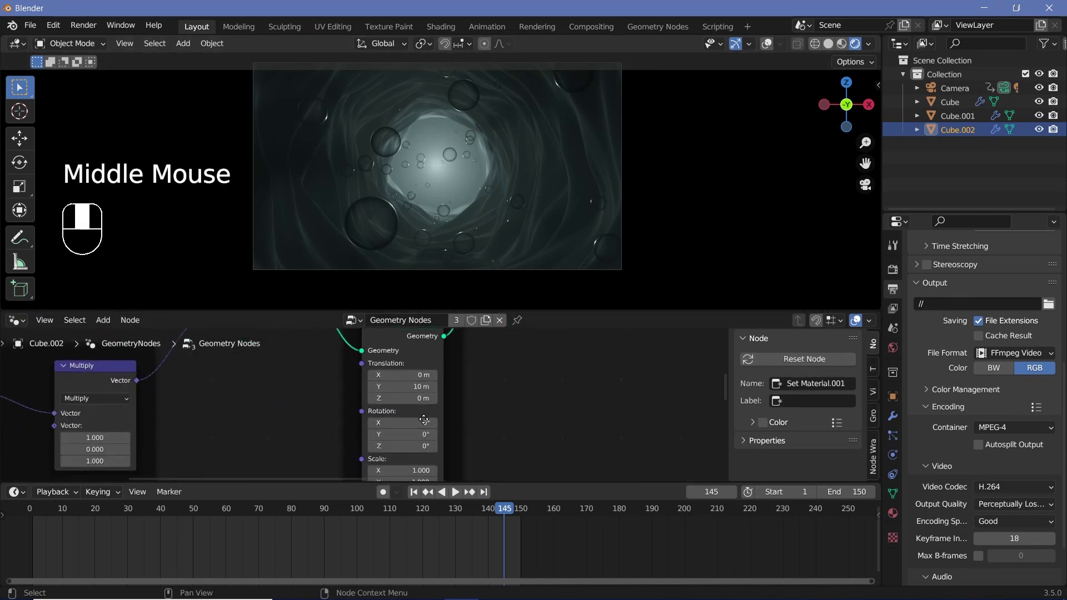
- Zoom out the Geometry Node Editor to show the whole bubble node tree and select the Cube
{"action": "scroll", "scroll_direction": "down", "scroll_amount": 3}
{"action": "left_click_drag", "start_coordinate": [481, 450], "coordinate": [530, 458]}
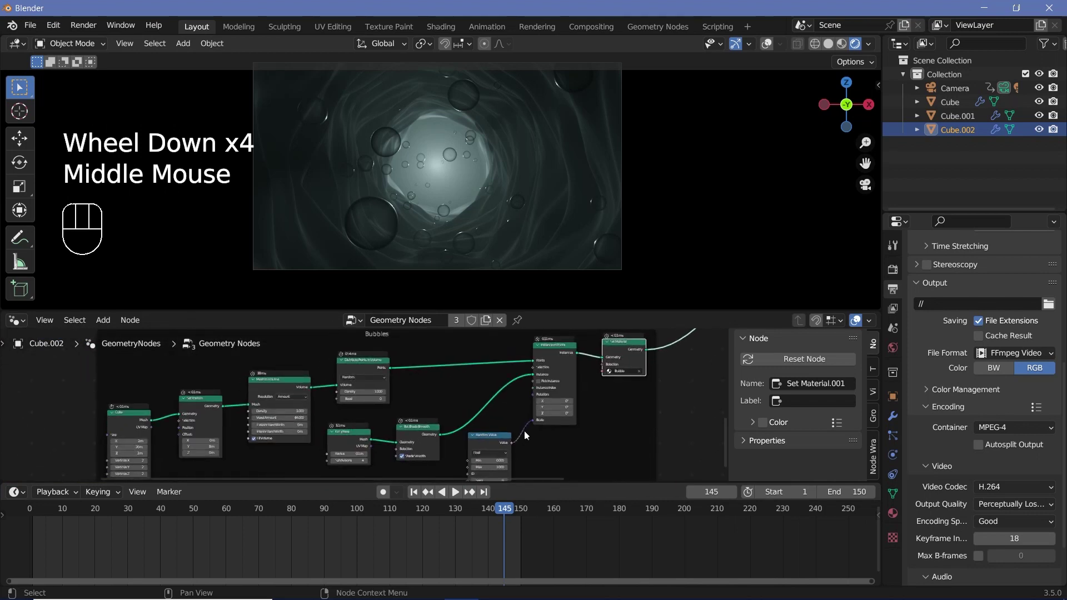
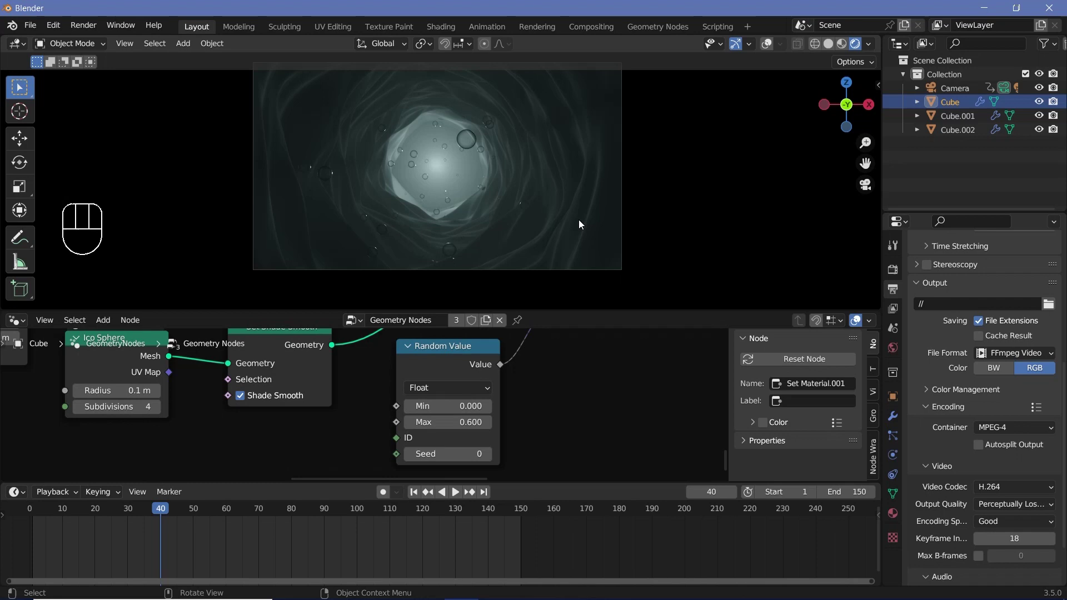
{"action": "left_click", "coordinate": [899, 274]}
{"action": "scroll", "scroll_direction": "down", "scroll_amount": 3}
- In Render Properties > Color Management, set the Filmic look to High Contrast
{"action": "left_click", "coordinate": [926, 584]}
{"action": "scroll", "scroll_direction": "down", "scroll_amount": 3}
{"action": "left_click_drag", "start_coordinate": [989, 524], "coordinate": [976, 474]}
{"action": "key", "text": "space"}
{"action": "key", "text": "space"}
{"action": "key", "text": "space"}
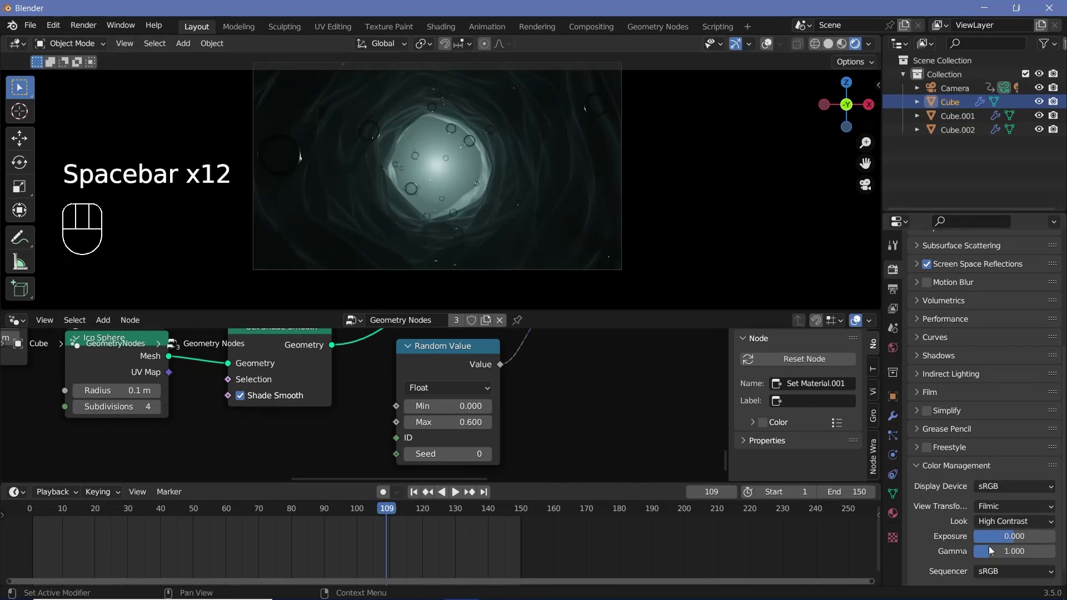